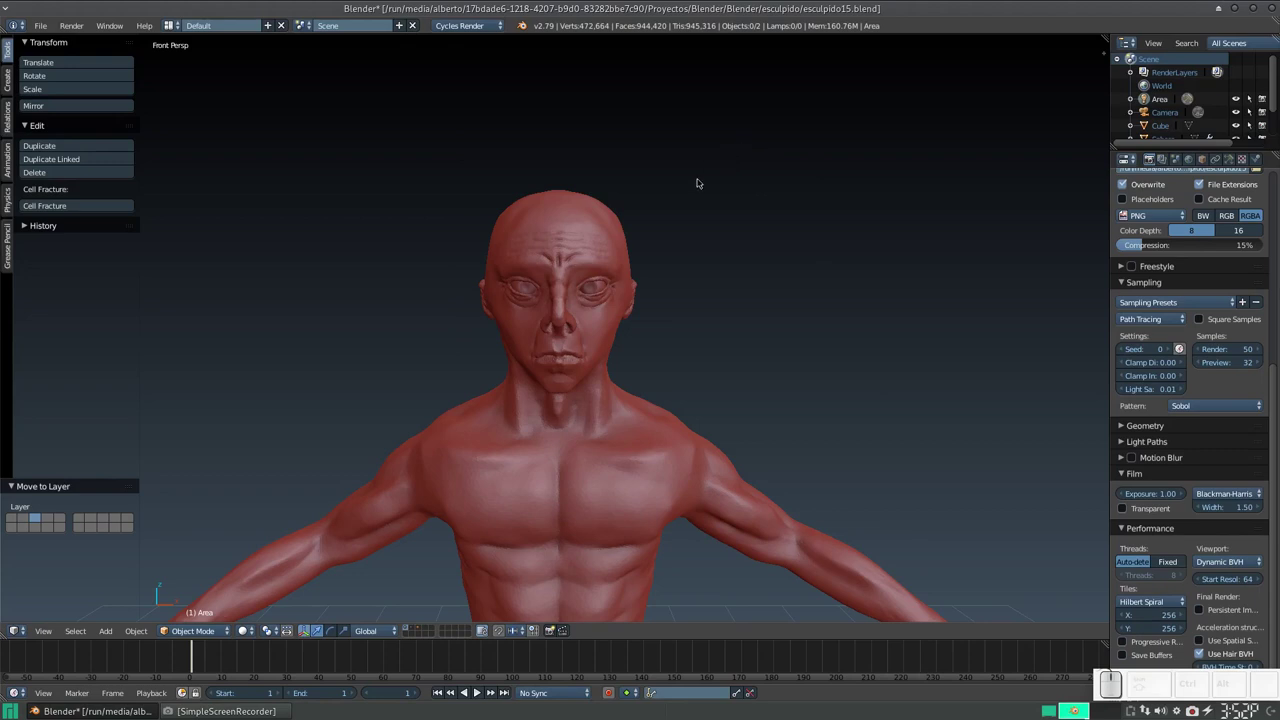
Orbit and zoom the view to frame the figure's ear in side profile.
left_click_drag(701, 192, 675, 183)
right_click(675, 183)
left_click_drag(606, 333, 657, 287)
middle_click(661, 299)
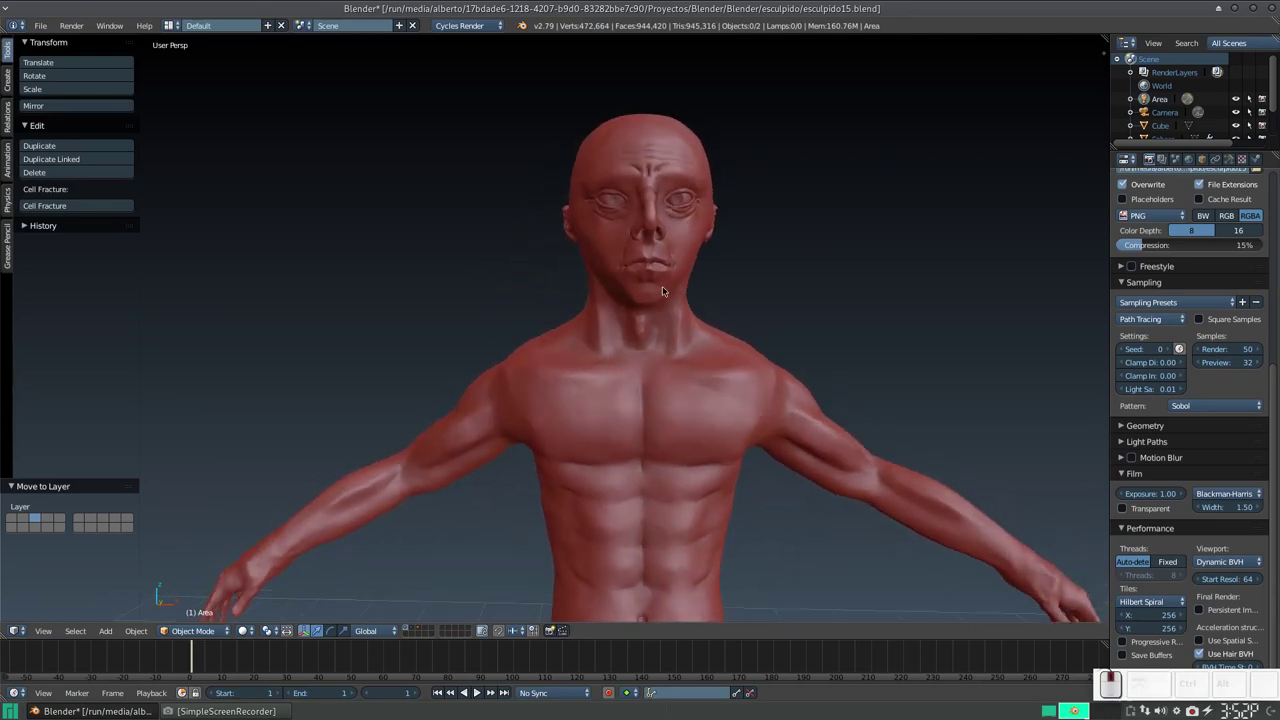
middle_click(657, 289)
middle_click(649, 266)
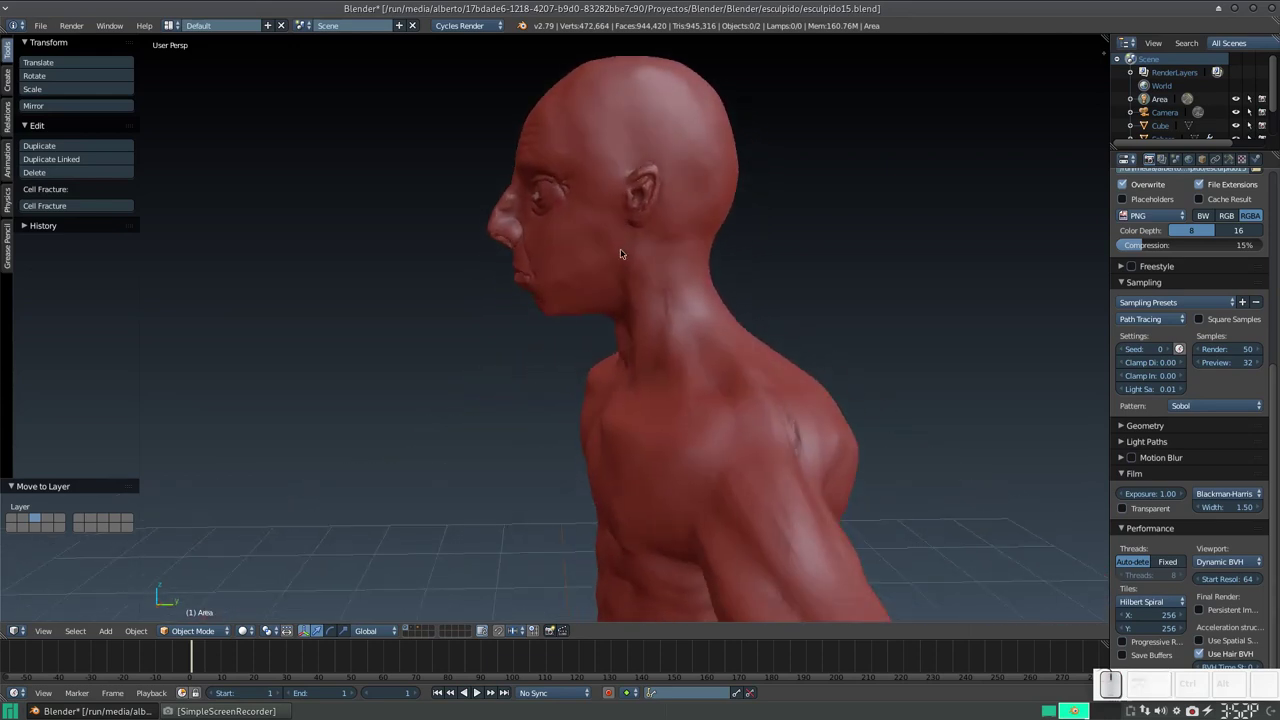
left_click_drag(624, 260, 612, 269)
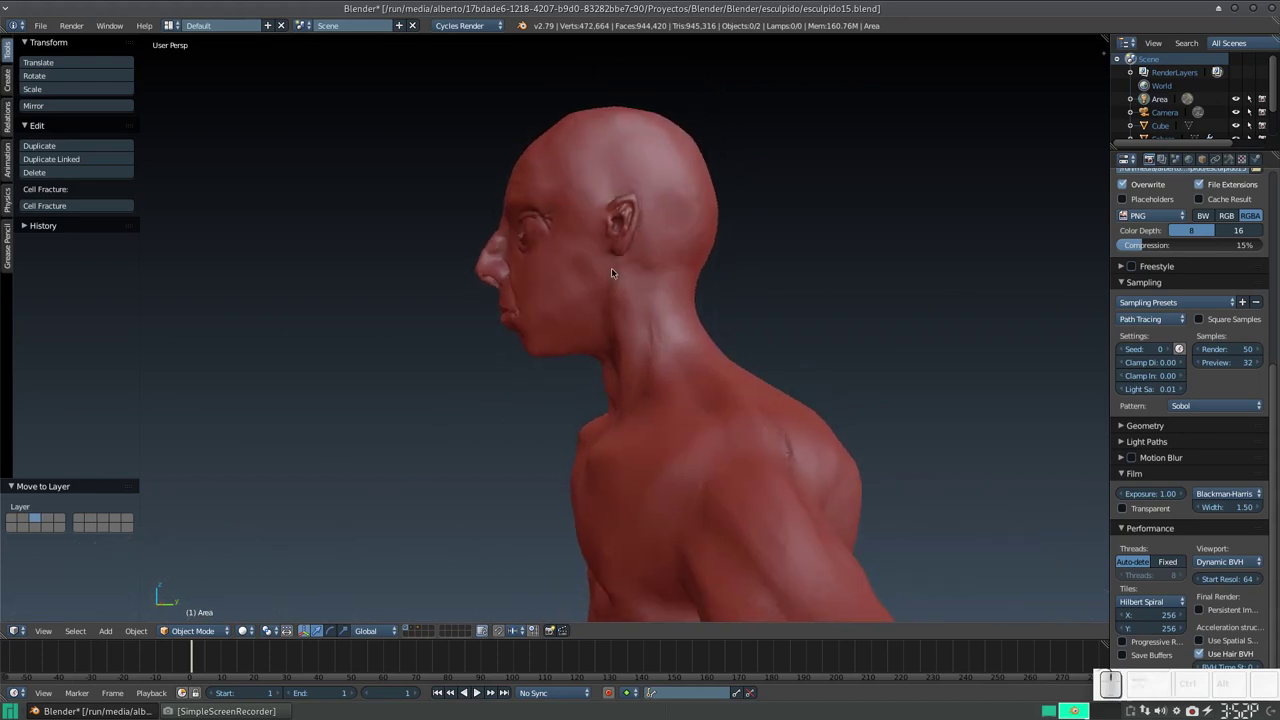
key("KP_Add")
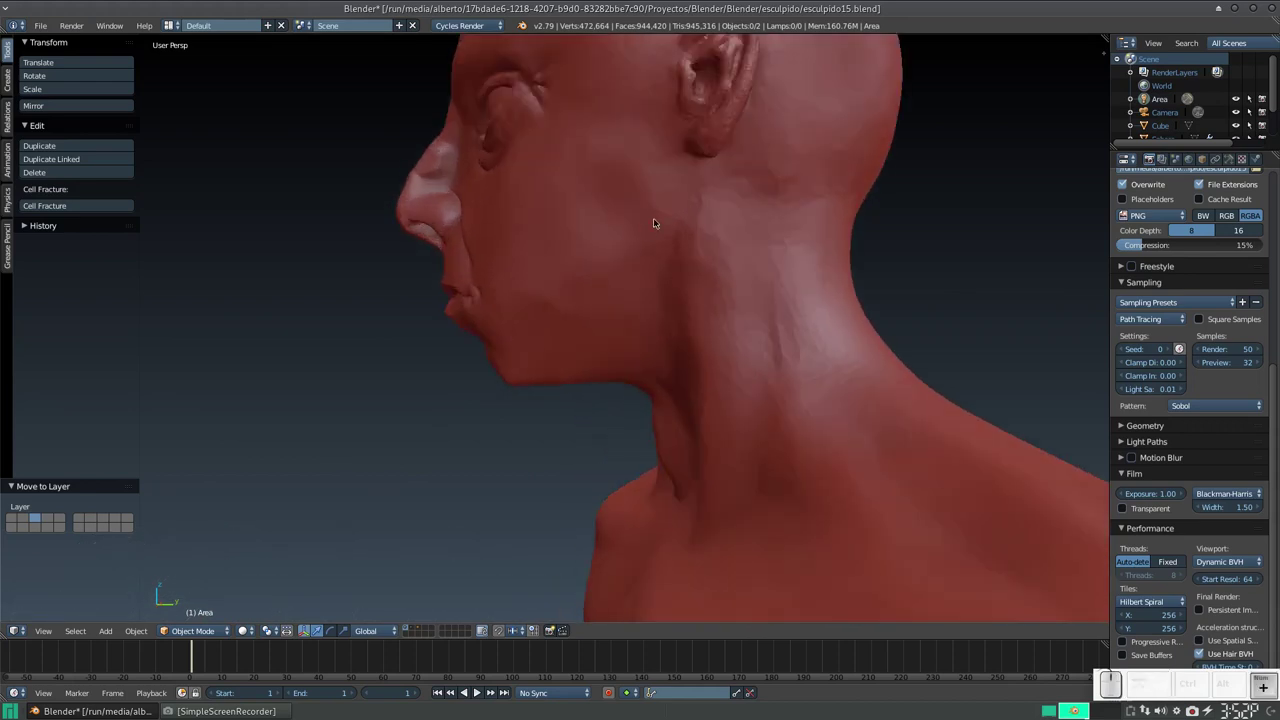
left_click_drag(672, 219, 620, 320)
middle_click(620, 320)
left_click_drag(620, 315, 610, 304)
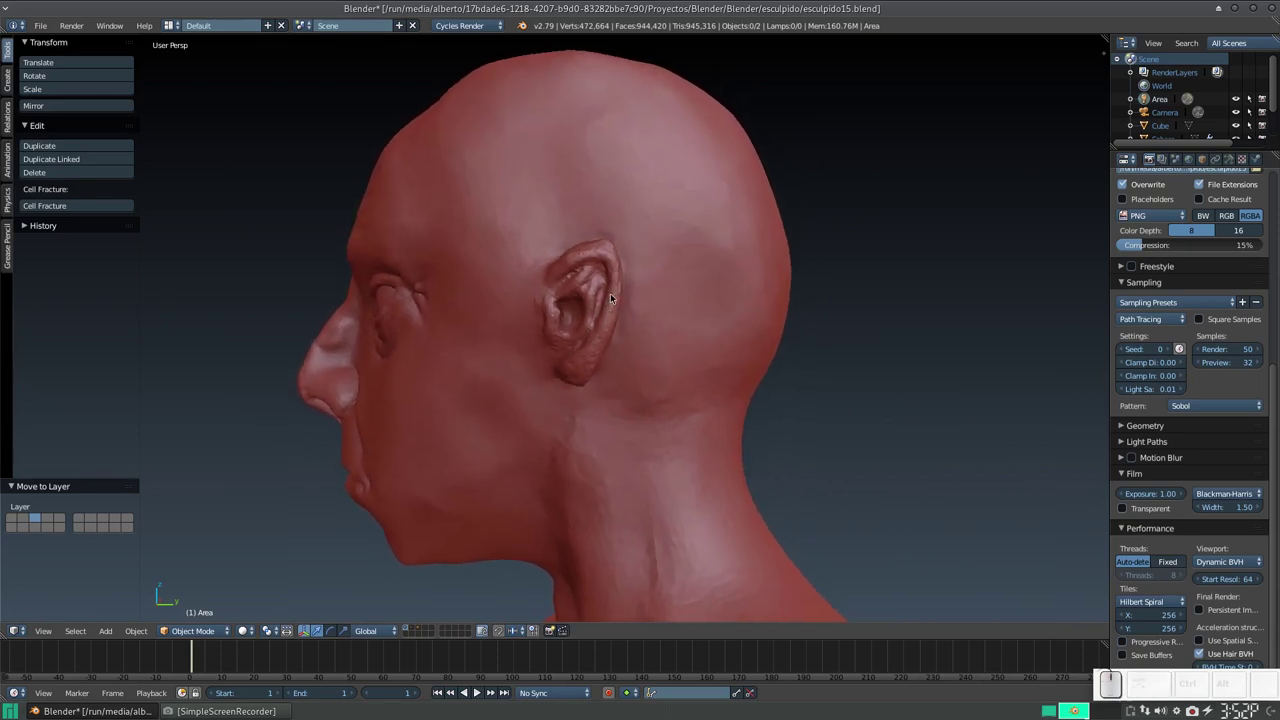
Select the head mesh, enter Sculpt Mode and choose the Smooth brush.
left_click(638, 311)
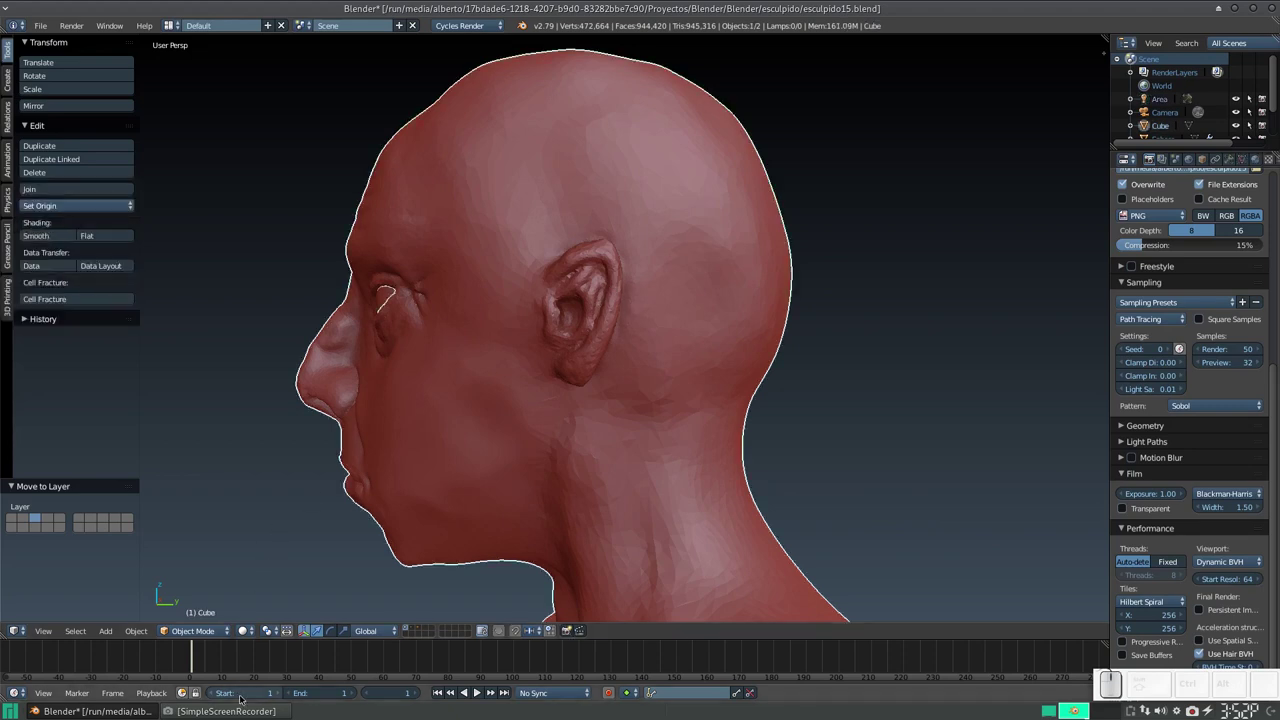
left_click(219, 635)
left_click(221, 591)
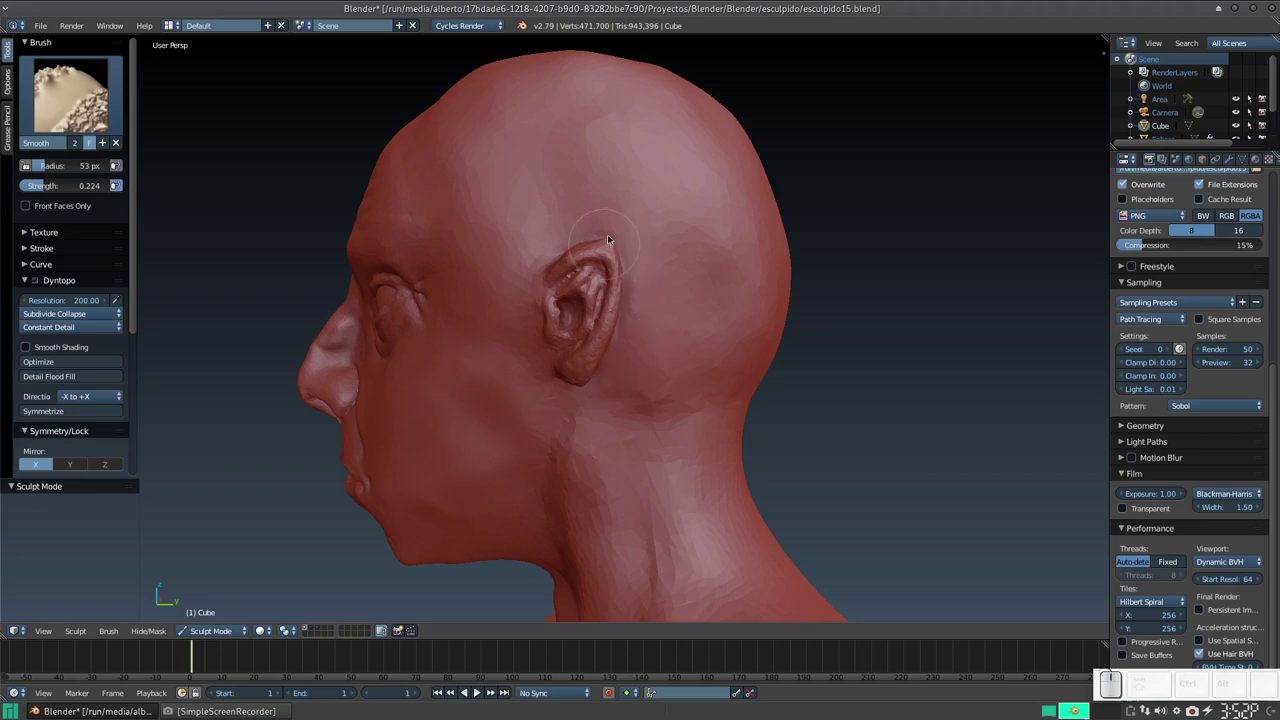
scroll("up", 3)
Smooth the rough skin inside and around the ear with the Smooth brush.
key("KP_Subtract")
left_click(612, 282)
scroll("up", 3)
scroll("down", 3)
middle_click(620, 267)
left_click(620, 268)
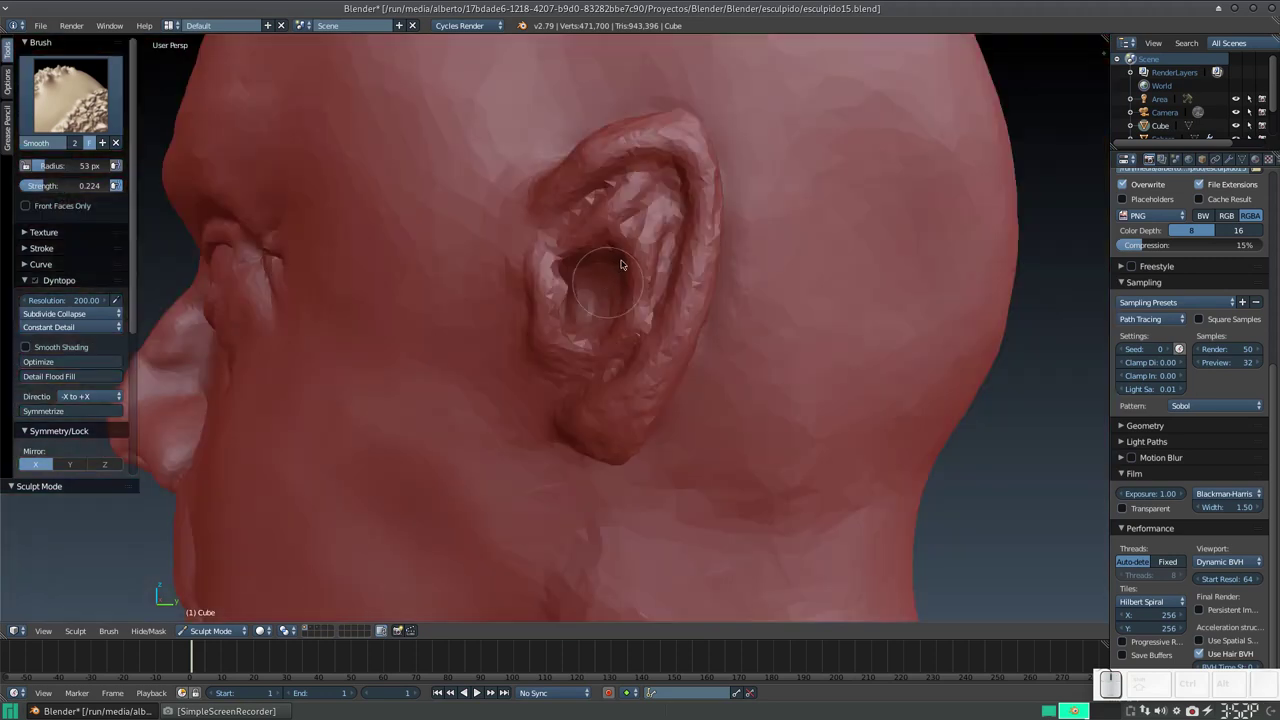
left_click(616, 261)
left_click(624, 259)
With the Grab brush resized, pull the skin above the ear and reshape its top rim.
key("g")
key("g")
key("f")
left_click(665, 305)
left_click(646, 242)
left_click(642, 236)
left_click(647, 243)
left_click(642, 238)
left_click(637, 235)
double_click(636, 235)
left_click(647, 240)
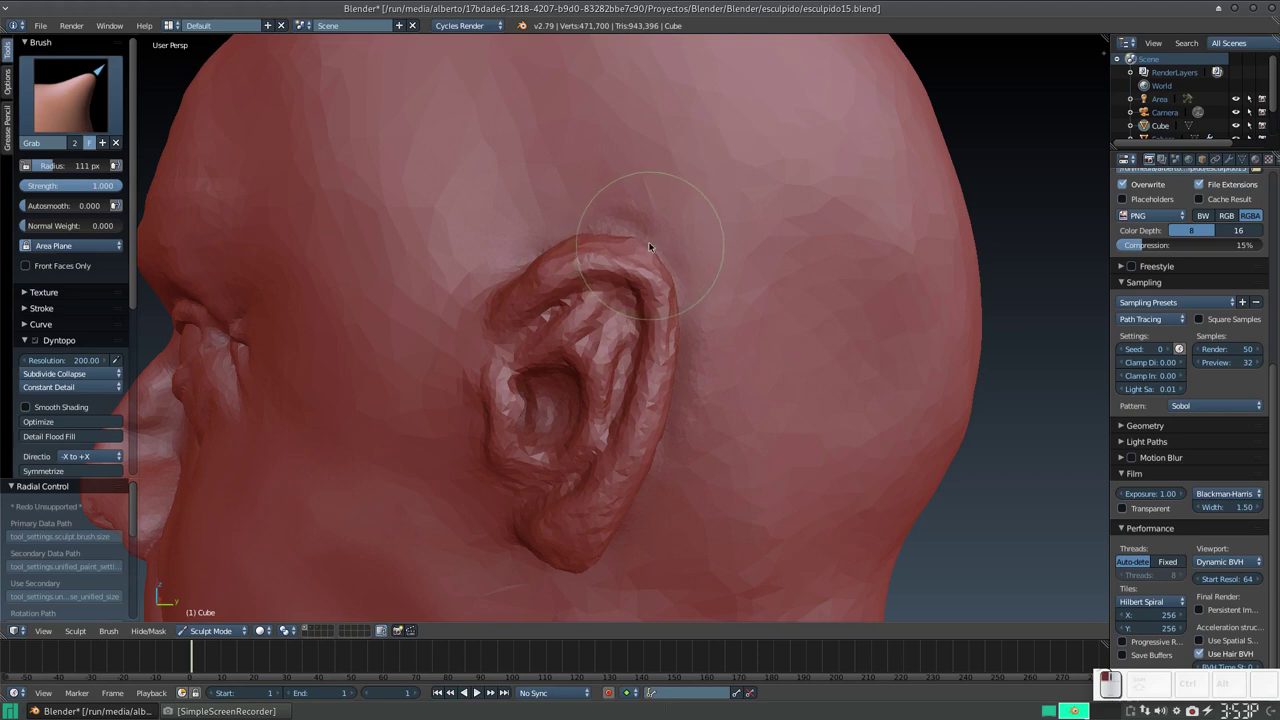
Back on the Smooth brush, smooth the side and back of the skull.
key("s")
key("f")
left_click_drag(599, 283, 558, 320)
middle_click(542, 364)
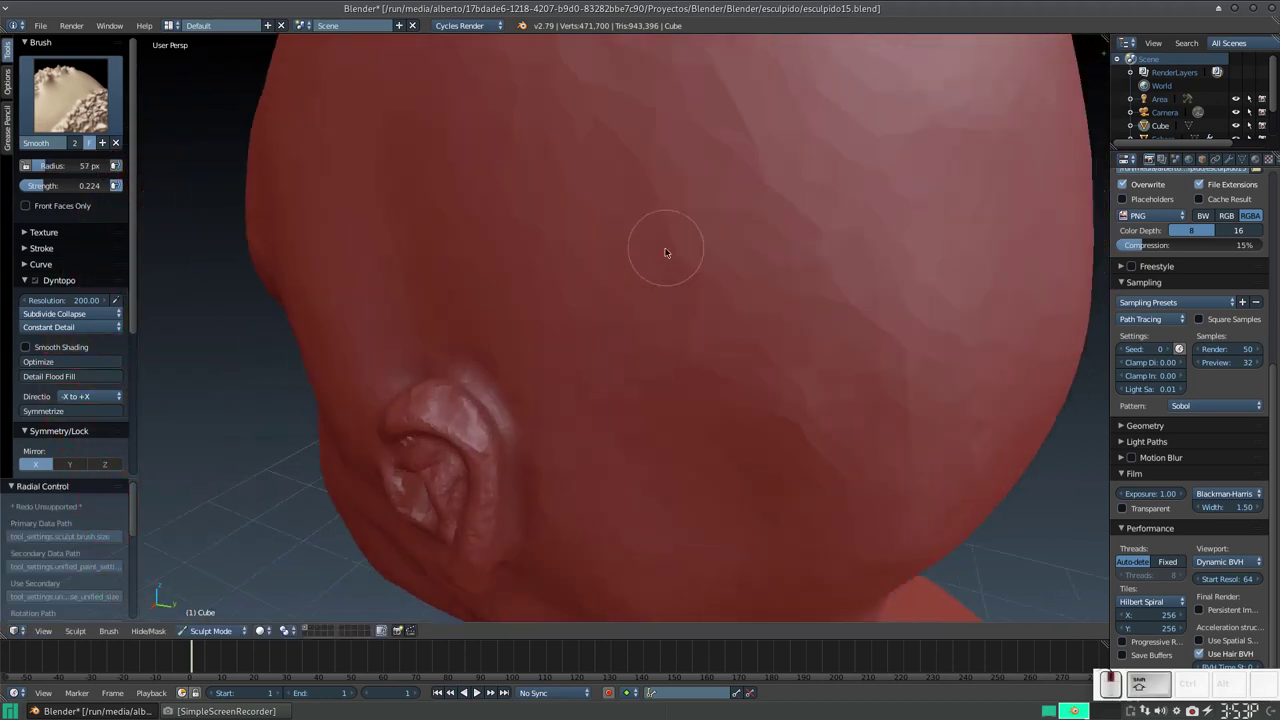
middle_click(659, 261)
middle_click(606, 297)
left_click(546, 306)
left_click(600, 306)
left_click_drag(619, 328, 591, 295)
middle_click(595, 293)
left_click_drag(644, 235, 699, 211)
Smooth more patches on the skull and the skin above the ear.
middle_click(685, 227)
middle_click(694, 290)
left_click(503, 368)
left_click_drag(502, 368, 514, 394)
middle_click(521, 390)
middle_click(560, 349)
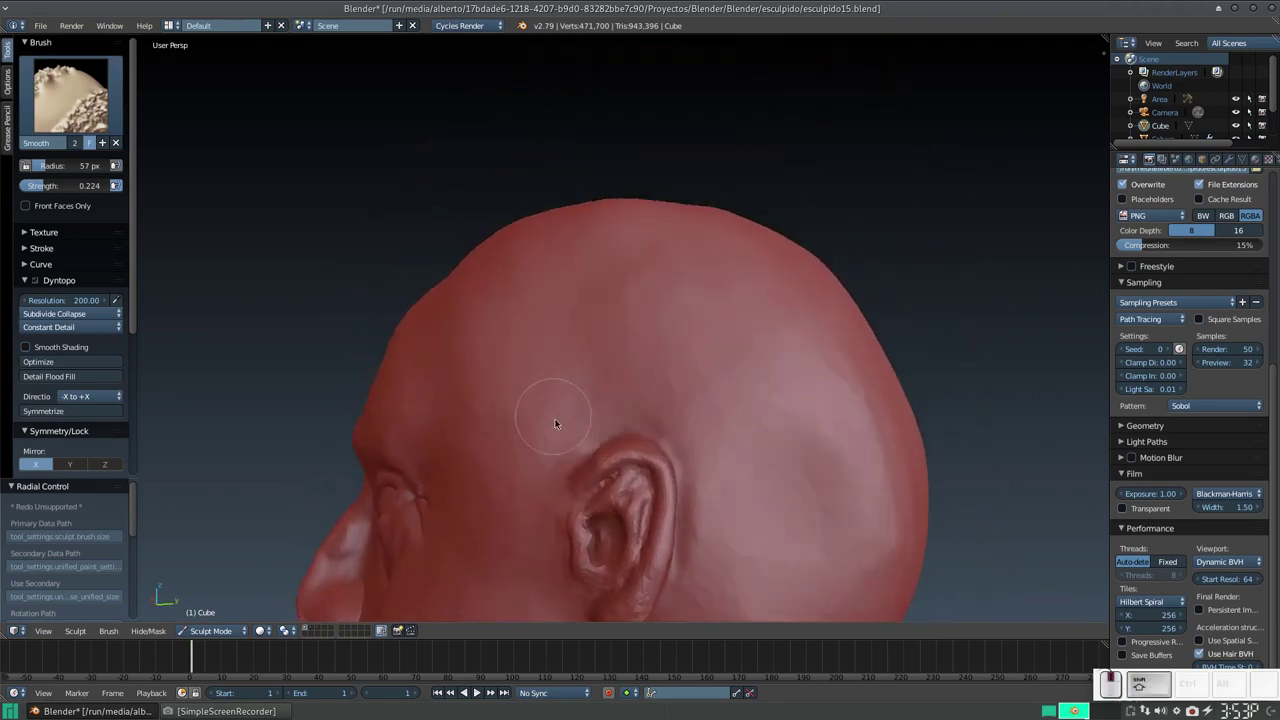
left_click(564, 431)
left_click(570, 358)
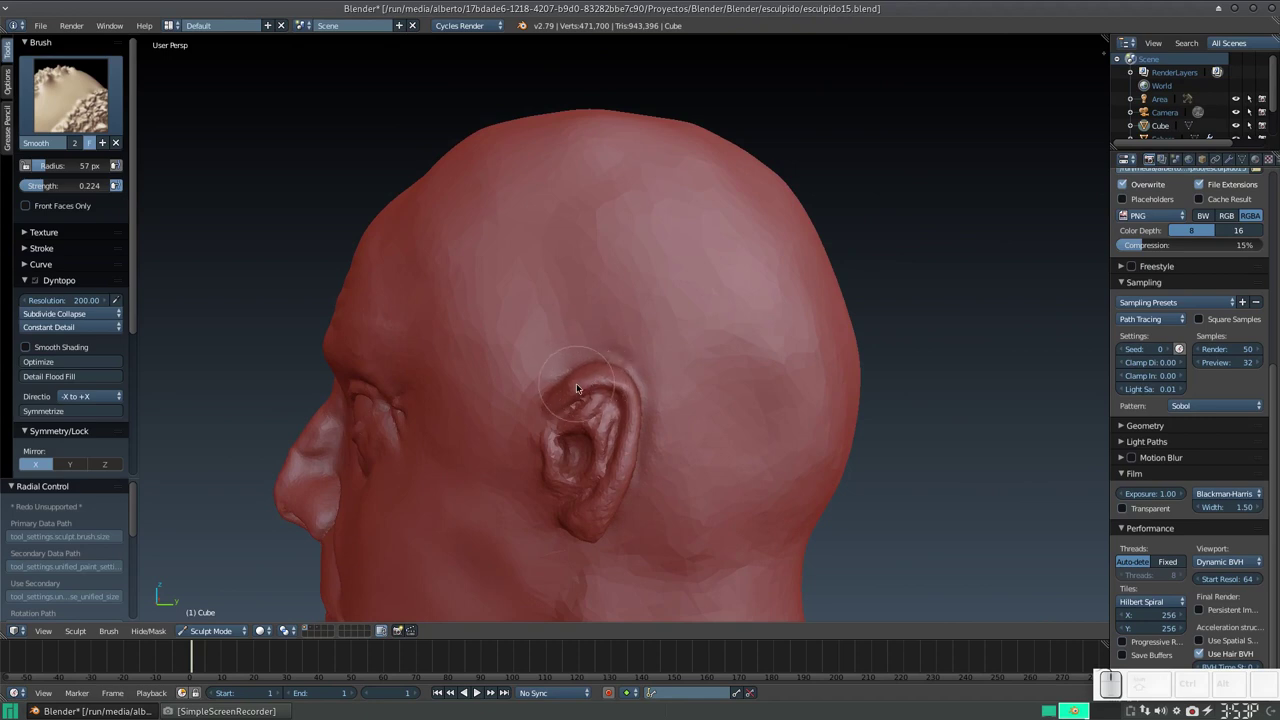
Switch to the Grab brush and reshape the ear rim.
key("g")
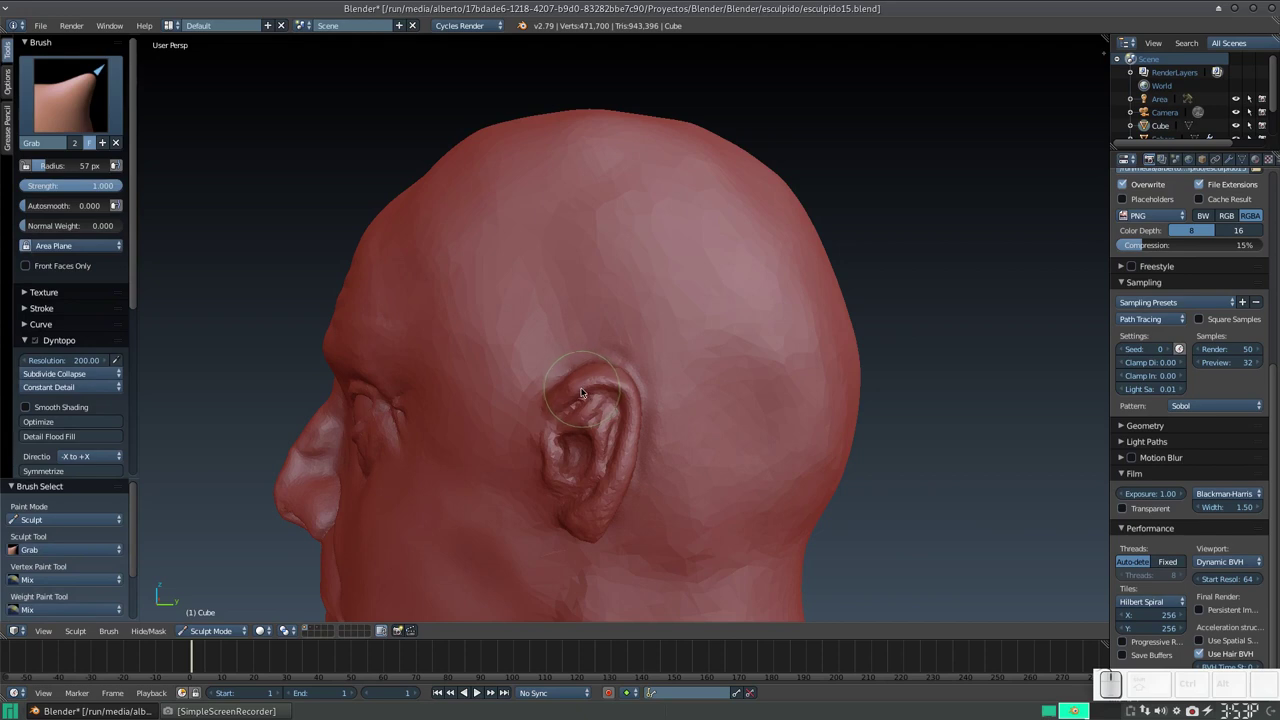
key("KP_Add")
left_click(587, 401)
middle_click(587, 396)
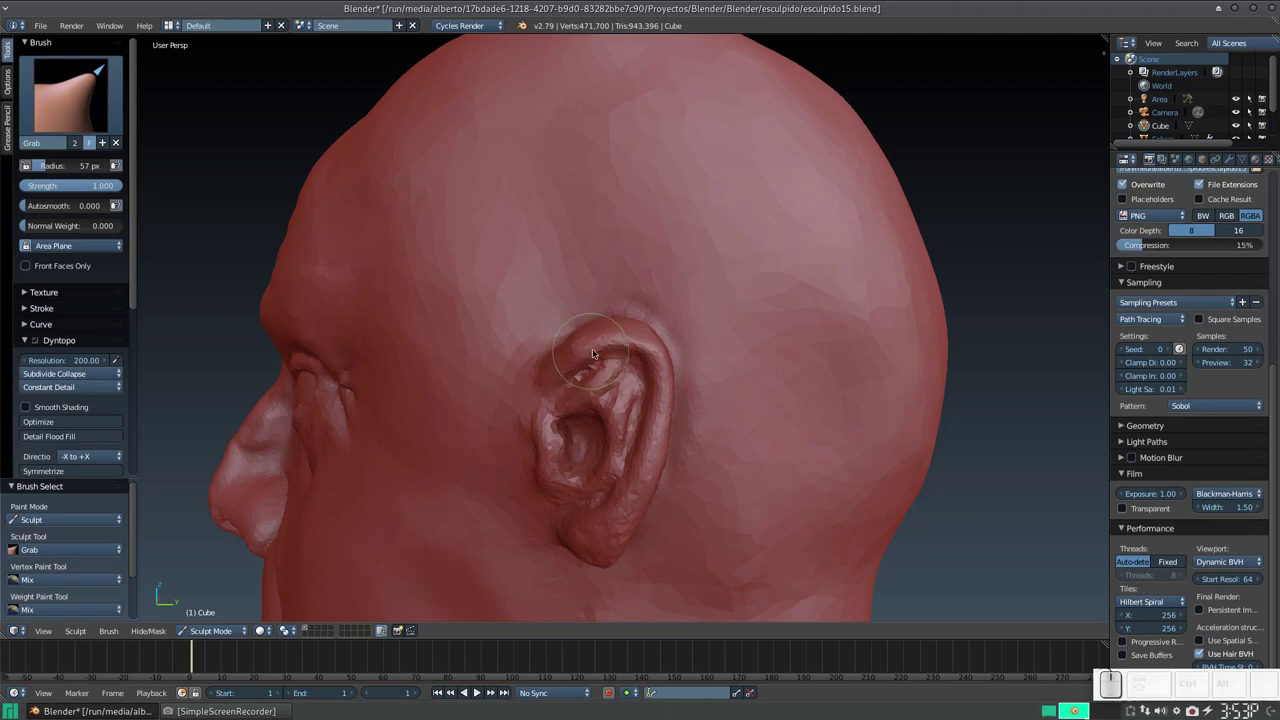
left_click_drag(593, 355, 610, 356)
left_click_drag(620, 348, 621, 346)
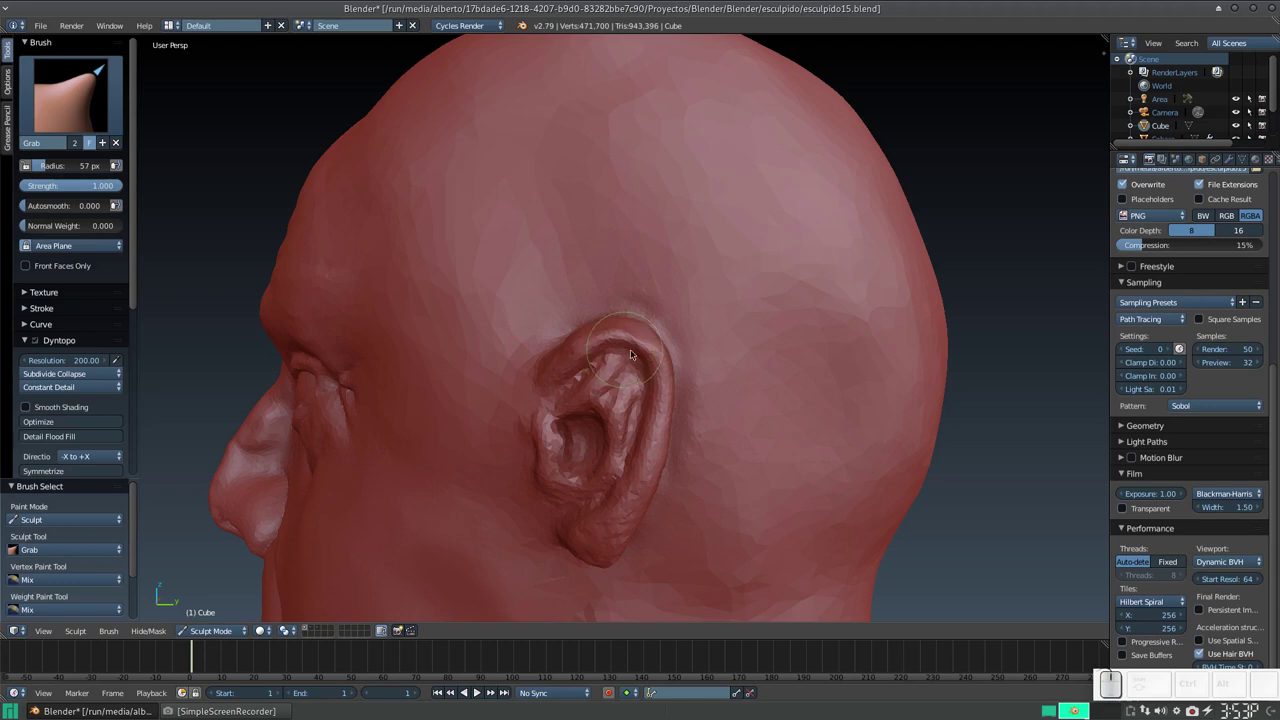
Nudge the inner folds and lower bowl of the ear into shape with small Grab dabs.
left_click(640, 352)
left_click(649, 362)
left_click(601, 357)
left_click(594, 358)
left_click(585, 366)
left_click(578, 371)
left_click(608, 346)
left_click(620, 346)
left_click(637, 353)
left_click(642, 347)
left_click(652, 371)
left_click(647, 389)
left_click(649, 401)
left_click(648, 409)
left_click(646, 422)
left_click(647, 428)
left_click(645, 435)
left_click(641, 444)
left_click(637, 457)
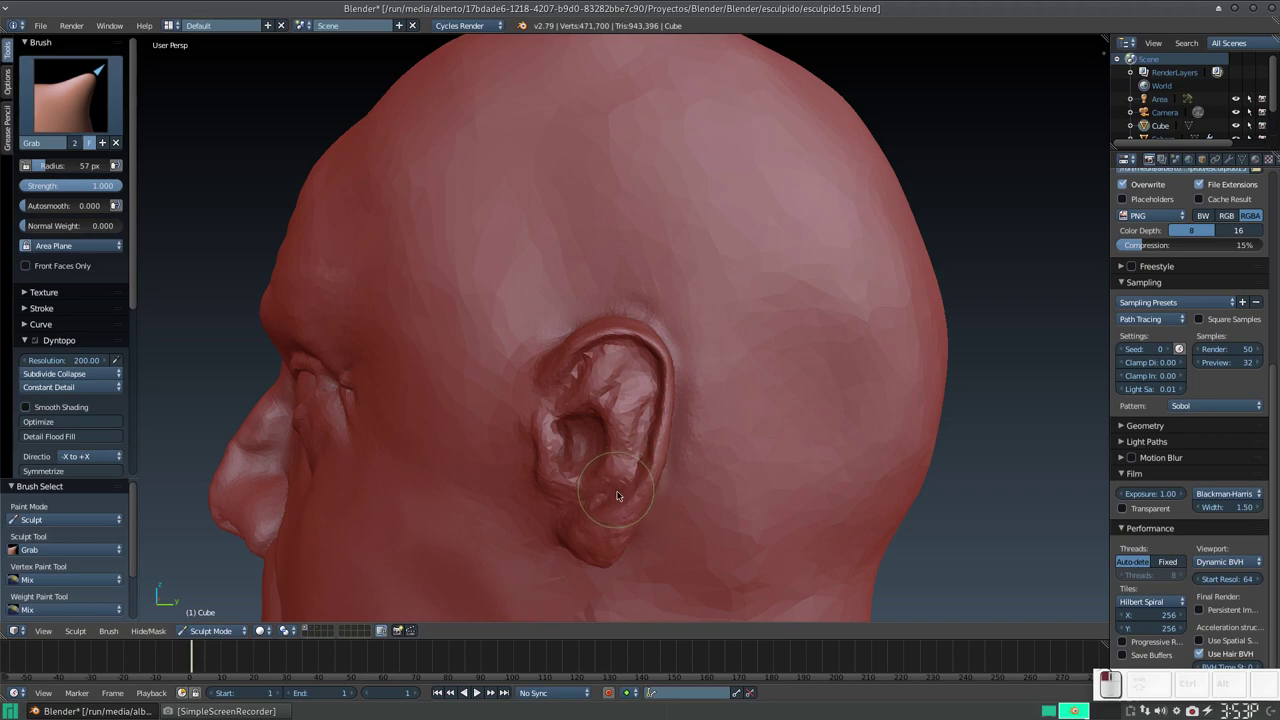
left_click(604, 502)
middle_click(620, 414)
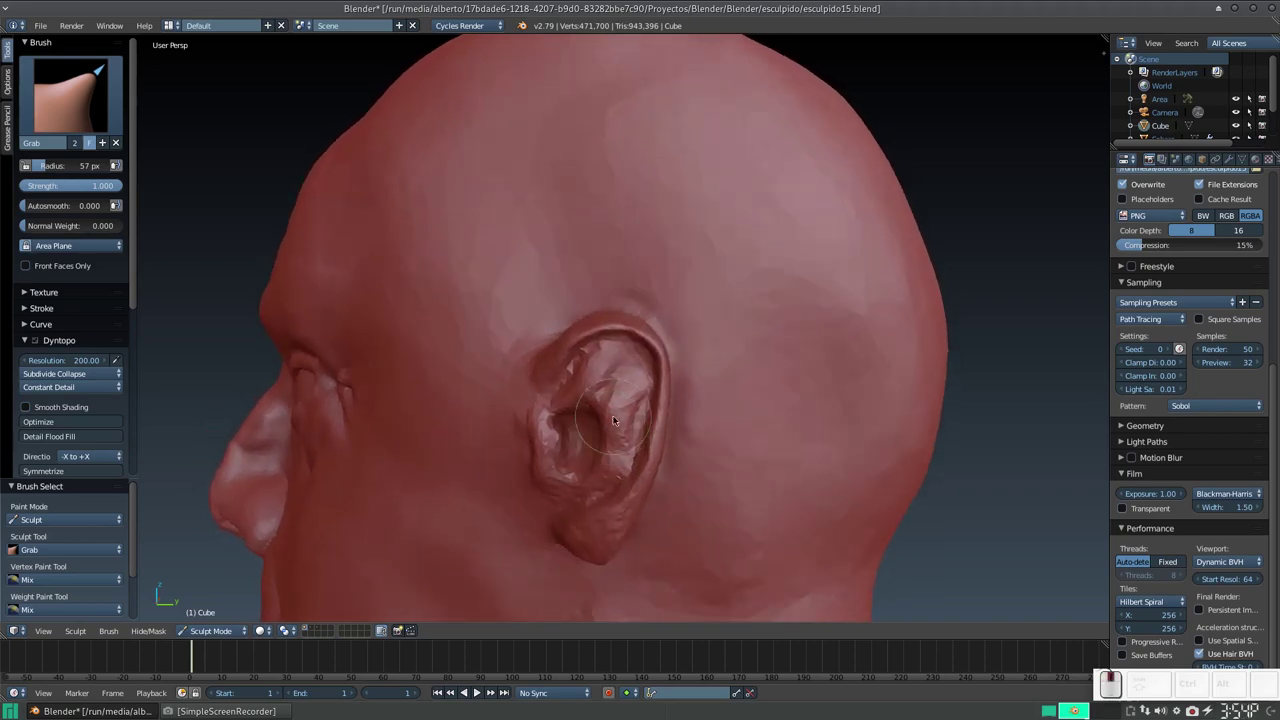
Switch to the Clay Strips brush with a smaller radius and add clay inside the ear.
key("3")
key("f")
left_click(574, 402)
middle_click(605, 364)
left_click_drag(617, 287, 630, 325)
left_click_drag(630, 333, 632, 358)
left_click(631, 364)
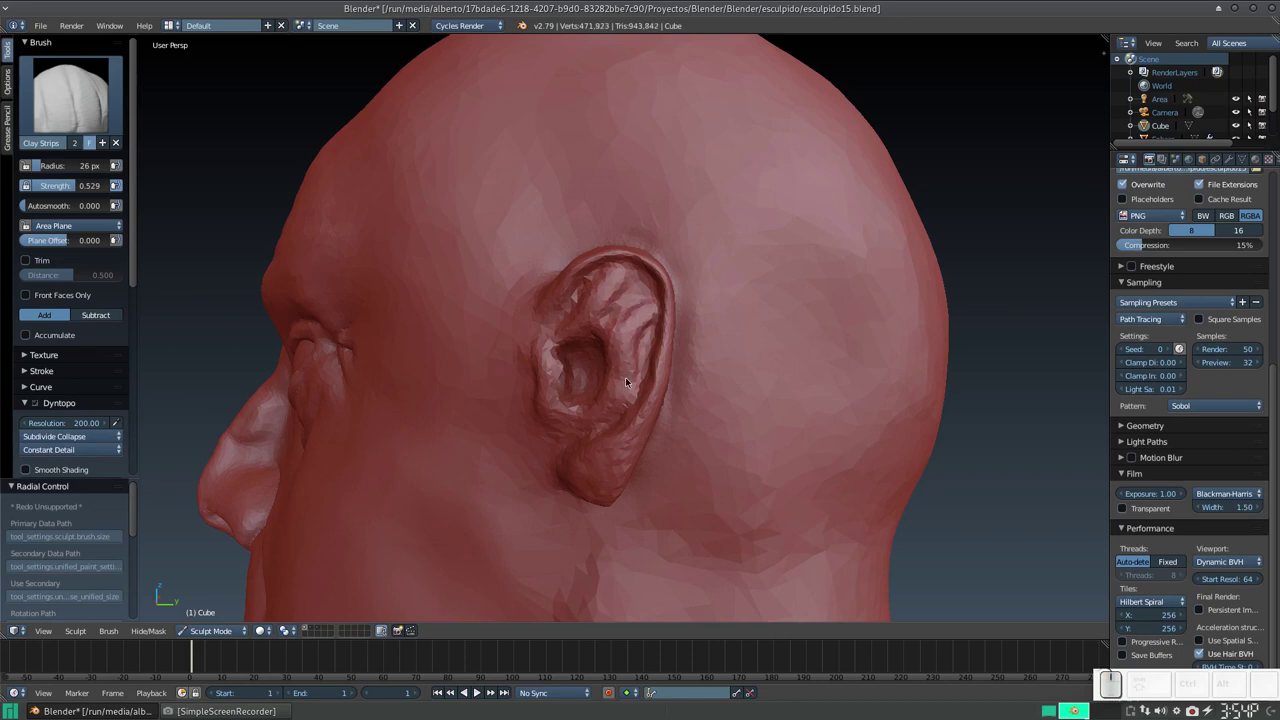
Build up ridges inside the ear with Clay Strips strokes.
left_click_drag(628, 377, 621, 335)
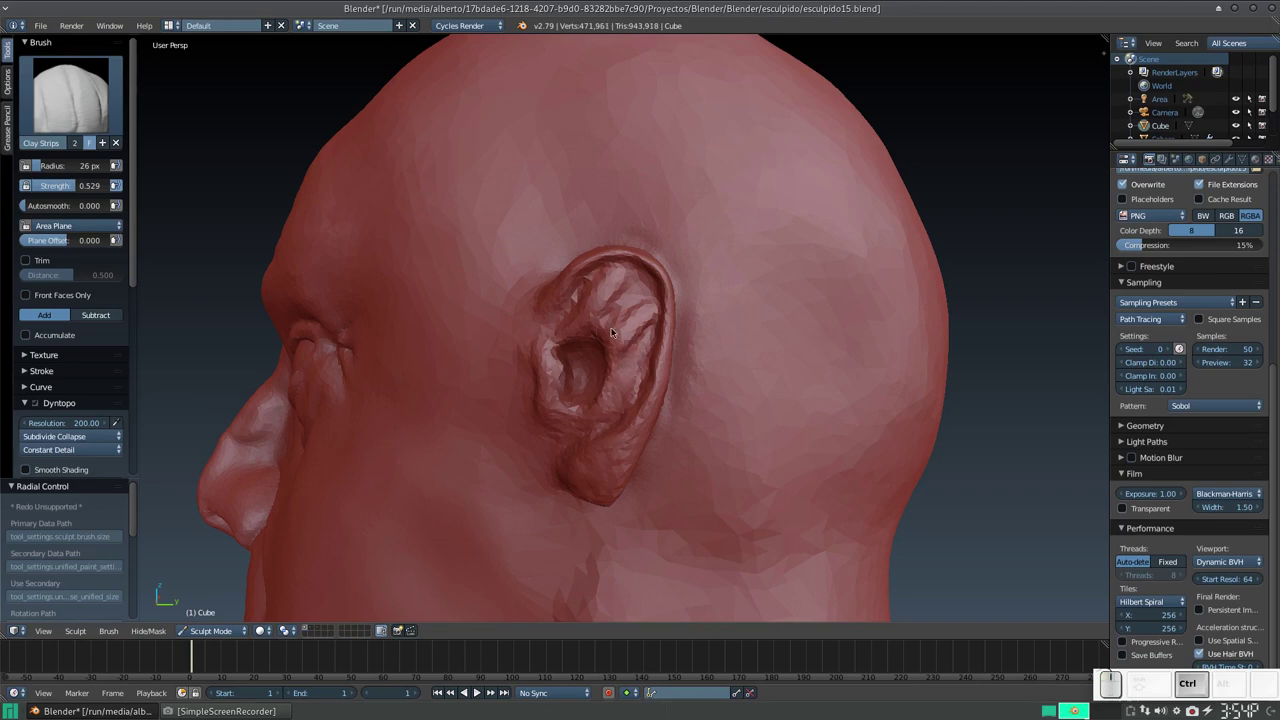
left_click_drag(607, 325, 623, 317)
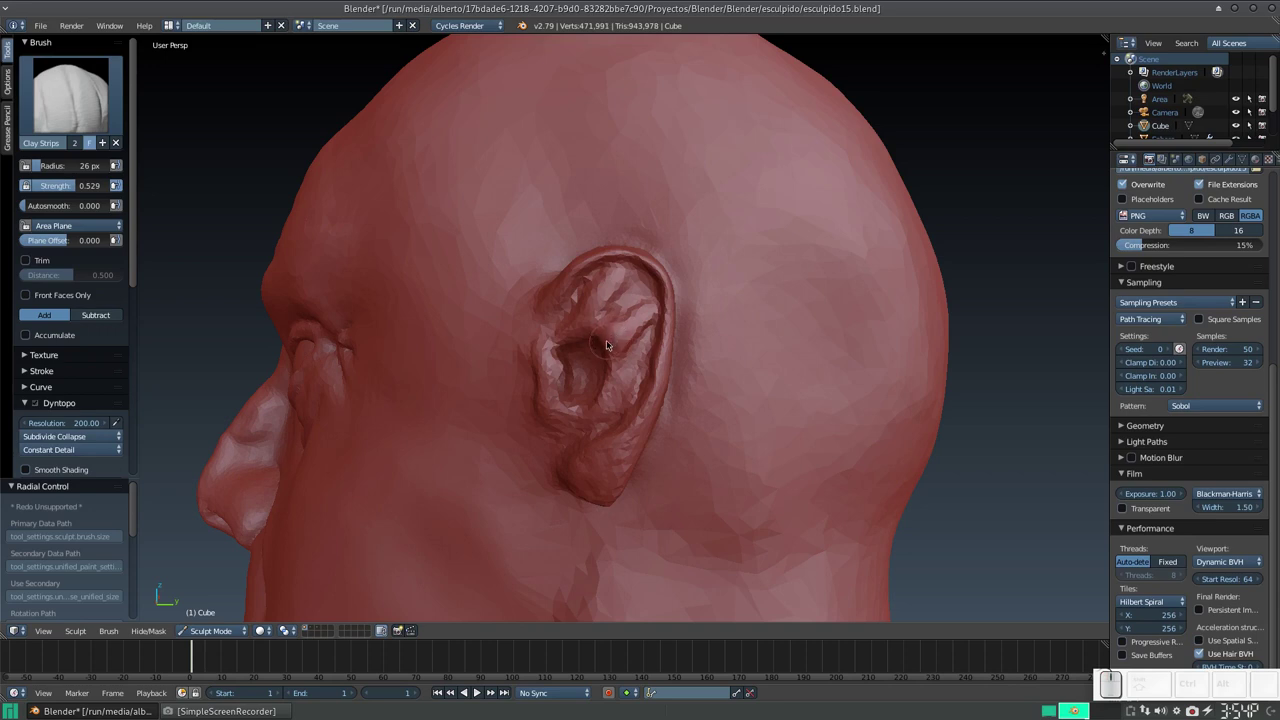
left_click_drag(612, 343, 620, 344)
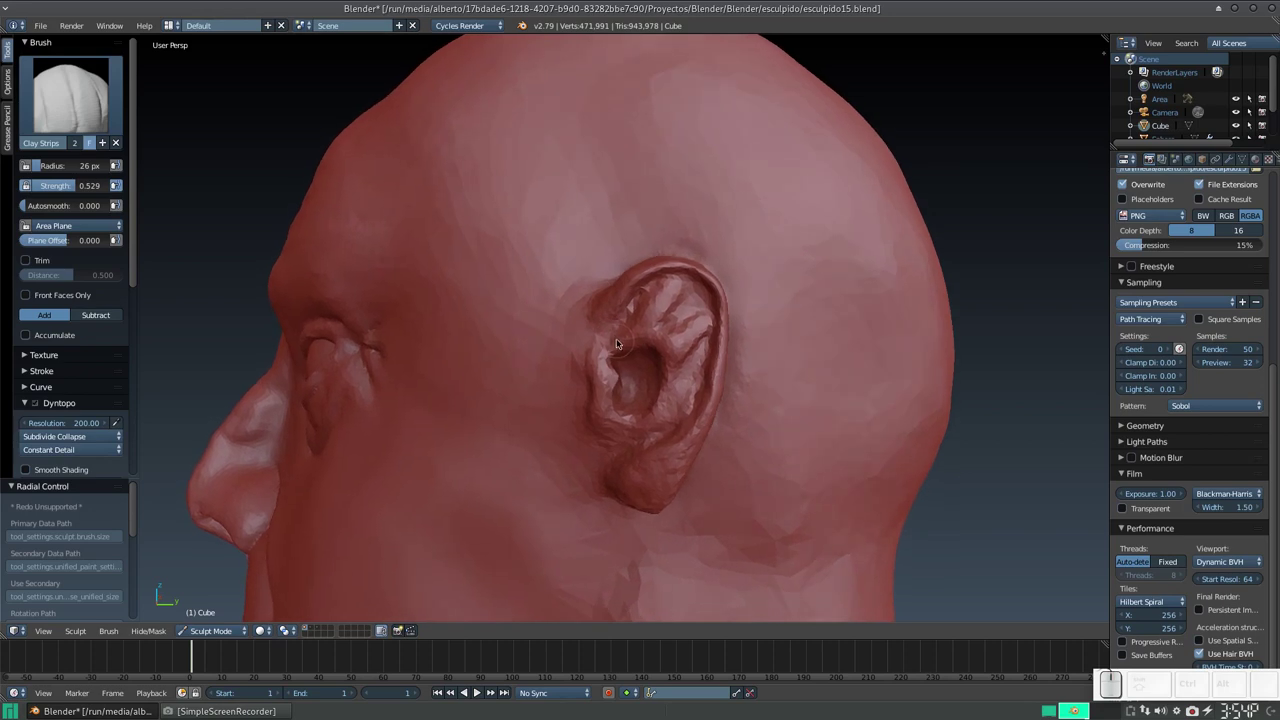
left_click_drag(628, 344, 667, 374)
left_click_drag(669, 369, 655, 351)
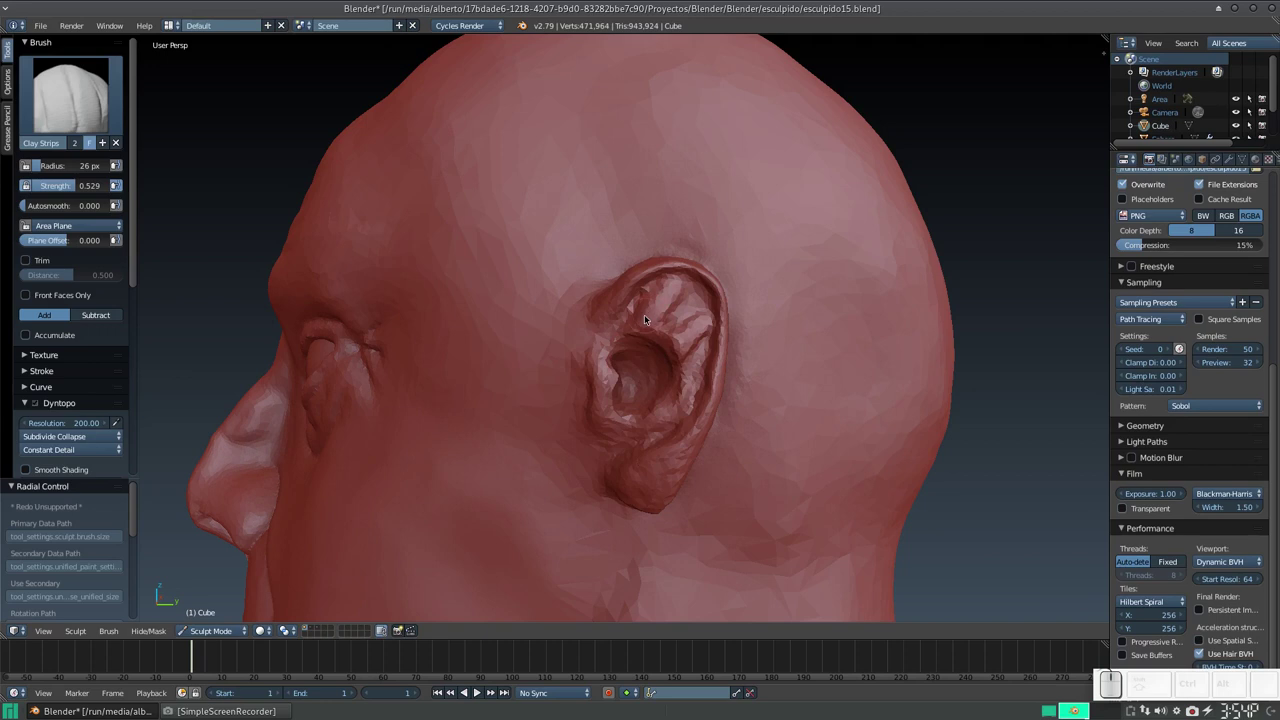
Deepen the inner ear folds with further Clay Strips strokes.
left_click_drag(634, 352, 646, 339)
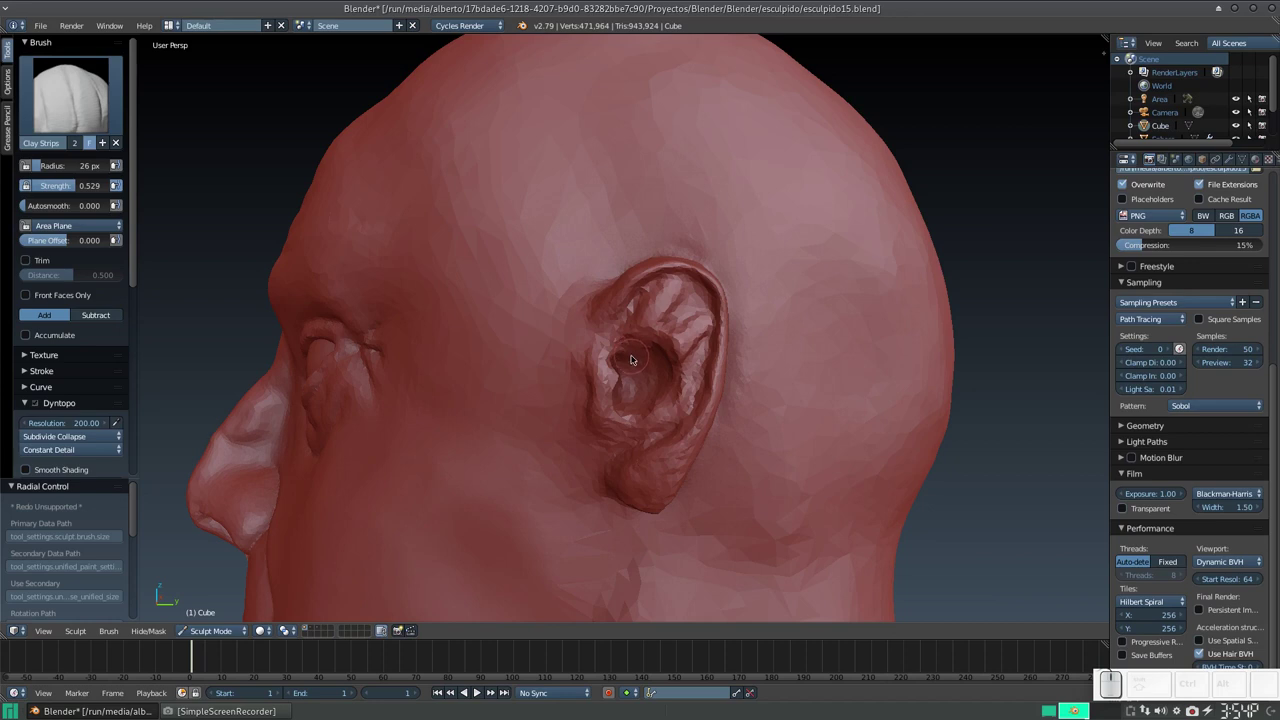
left_click_drag(637, 359, 622, 330)
left_click_drag(612, 318, 631, 298)
left_click_drag(623, 308, 640, 350)
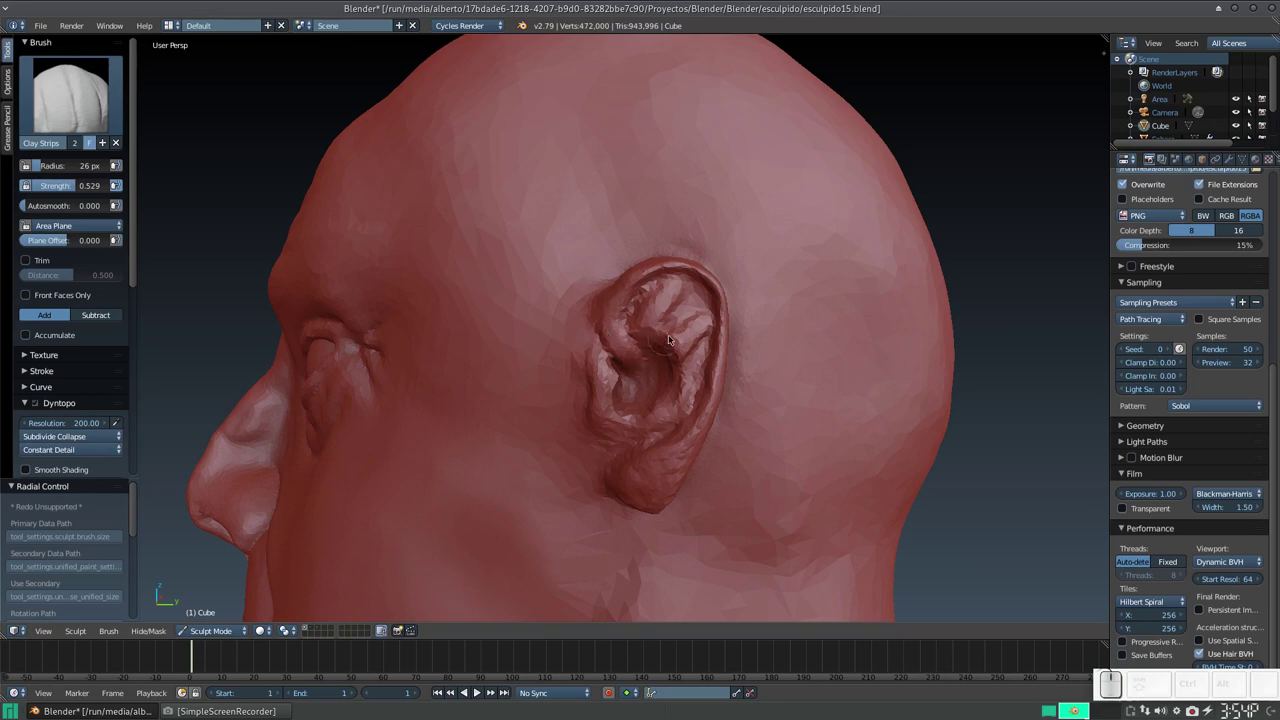
middle_click(631, 394)
middle_click(636, 365)
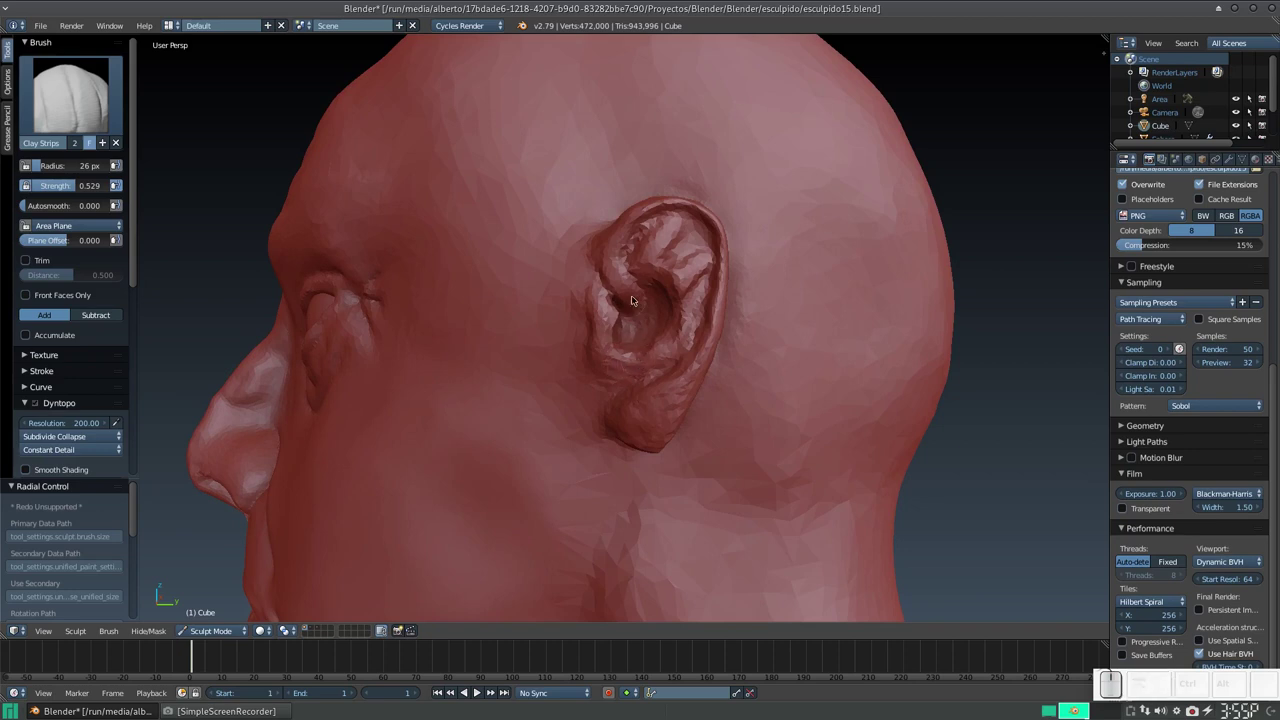
Build up ridges along the ear with Clay Strips strokes.
left_click(690, 306)
left_click_drag(686, 295, 676, 347)
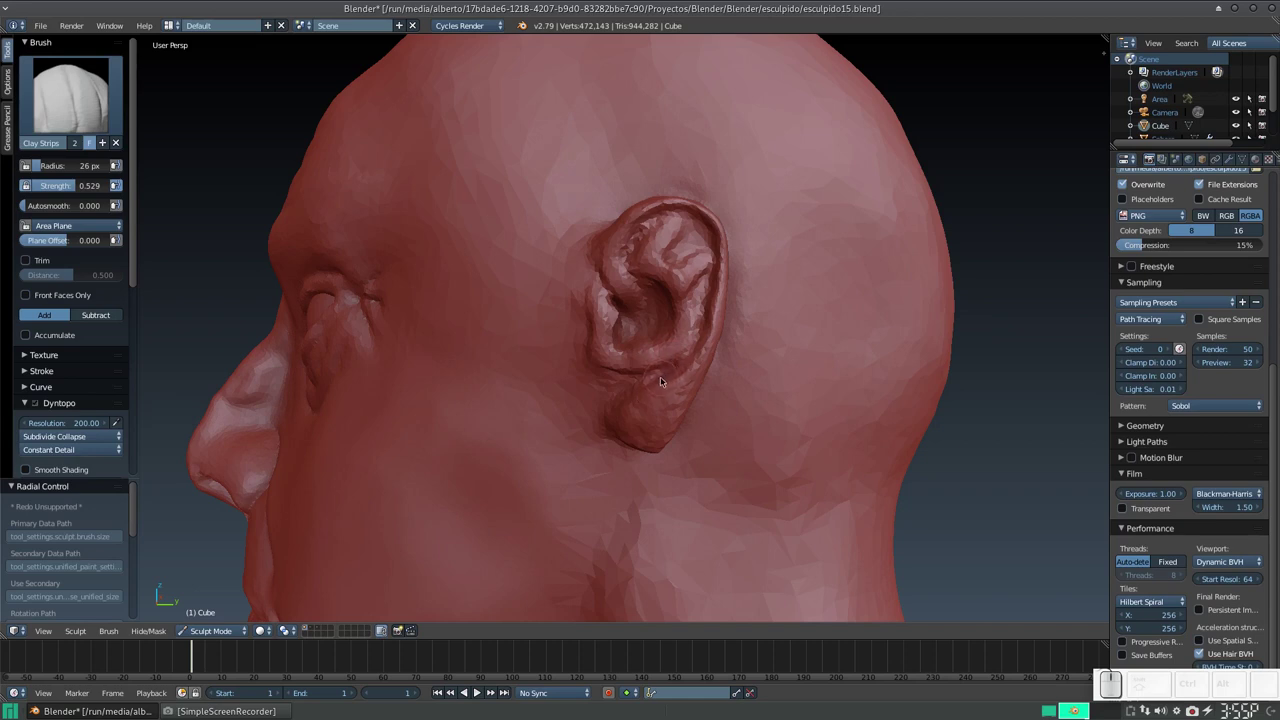
left_click_drag(629, 379, 648, 358)
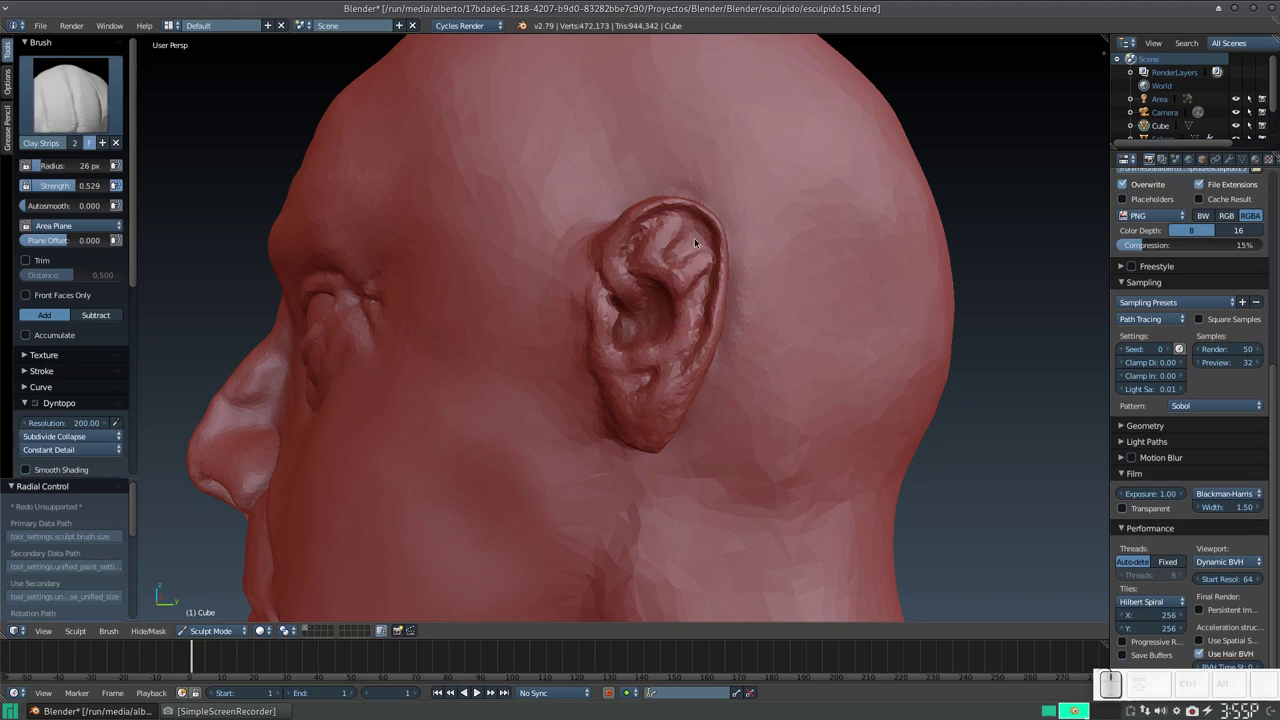
left_click_drag(681, 227, 701, 238)
left_click(702, 239)
middle_click(689, 241)
left_click(684, 241)
Add clay inside the ear and along its outer rim.
left_click_drag(702, 240, 673, 287)
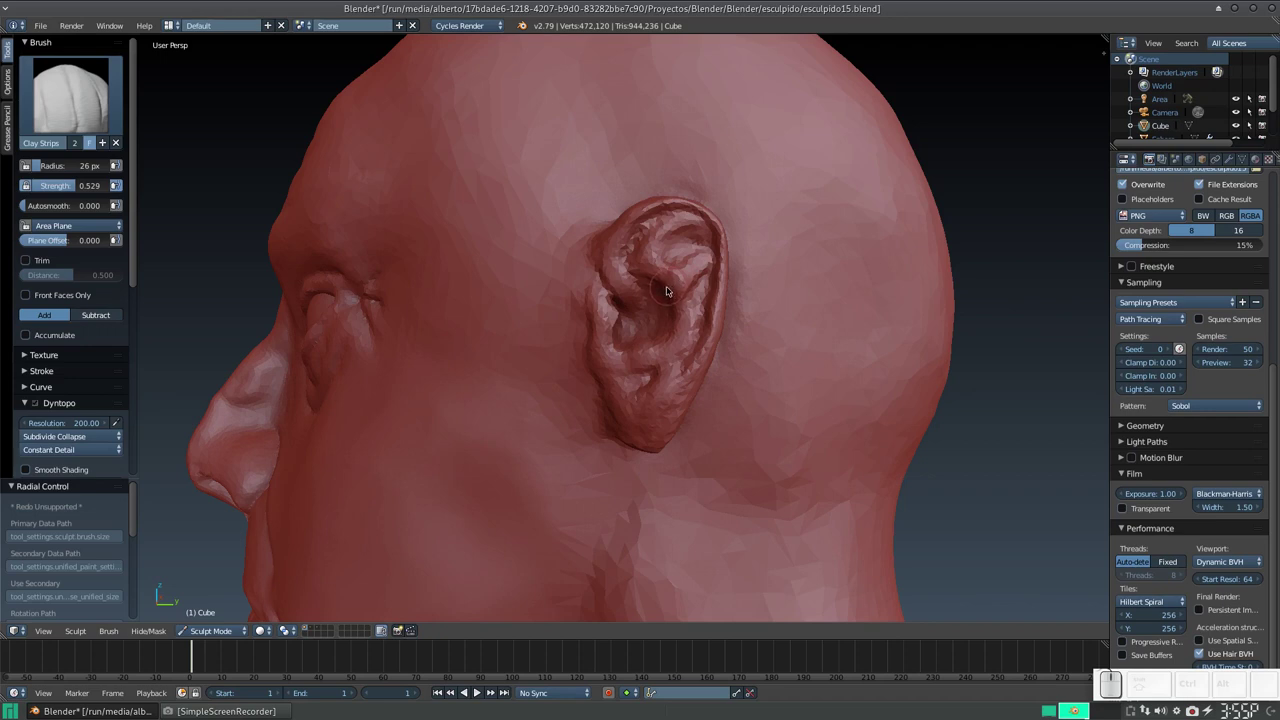
left_click_drag(626, 284, 655, 272)
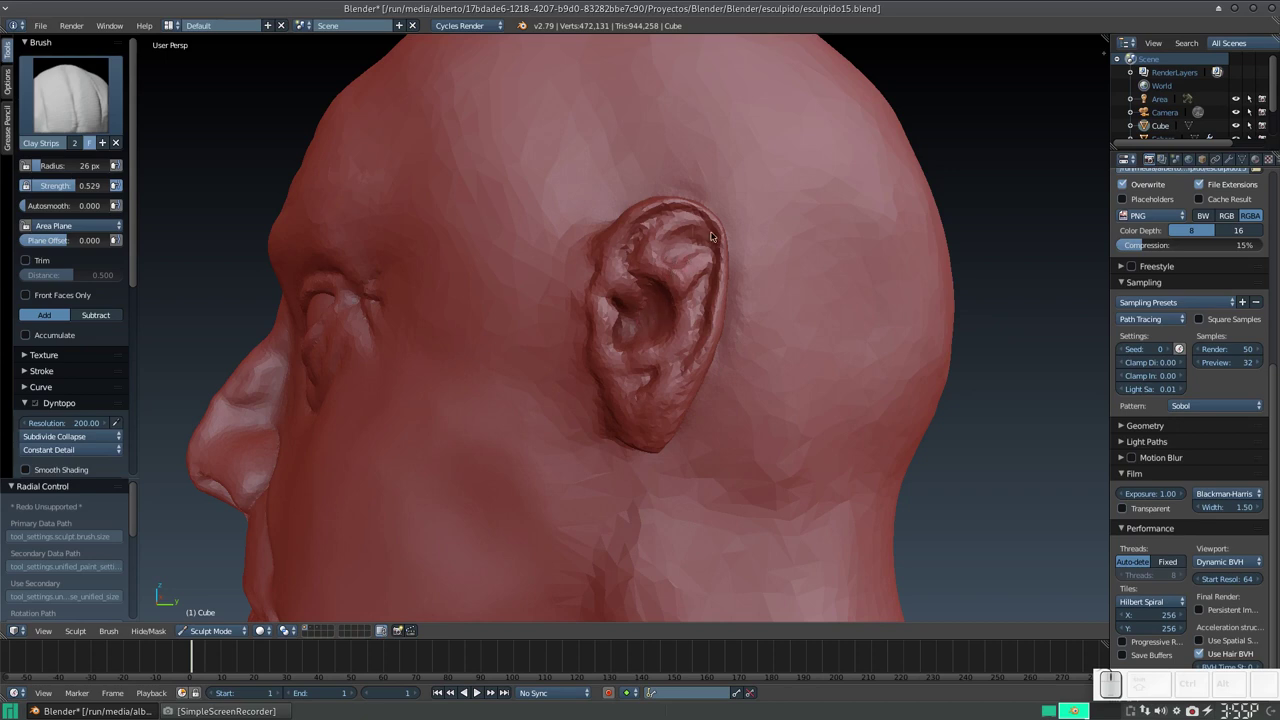
left_click_drag(708, 227, 697, 227)
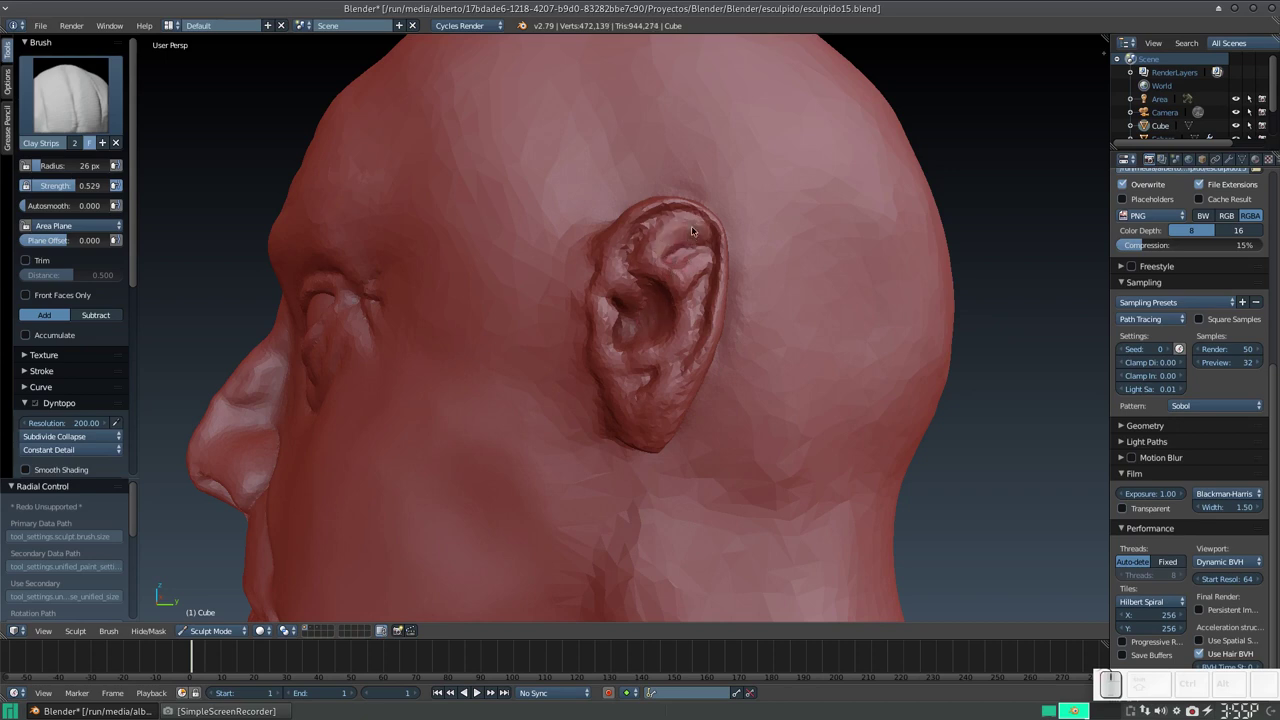
middle_click(684, 237)
With a smaller brush, sculpt finer folds and detail into the ear, checking it from other angles.
key("KP_Add")
left_click_drag(571, 285, 688, 313)
left_click_drag(684, 305, 669, 280)
key("f")
left_click(666, 281)
left_click_drag(708, 141, 756, 304)
left_click_drag(694, 155, 739, 186)
middle_click(732, 195)
middle_click(711, 234)
middle_click(709, 220)
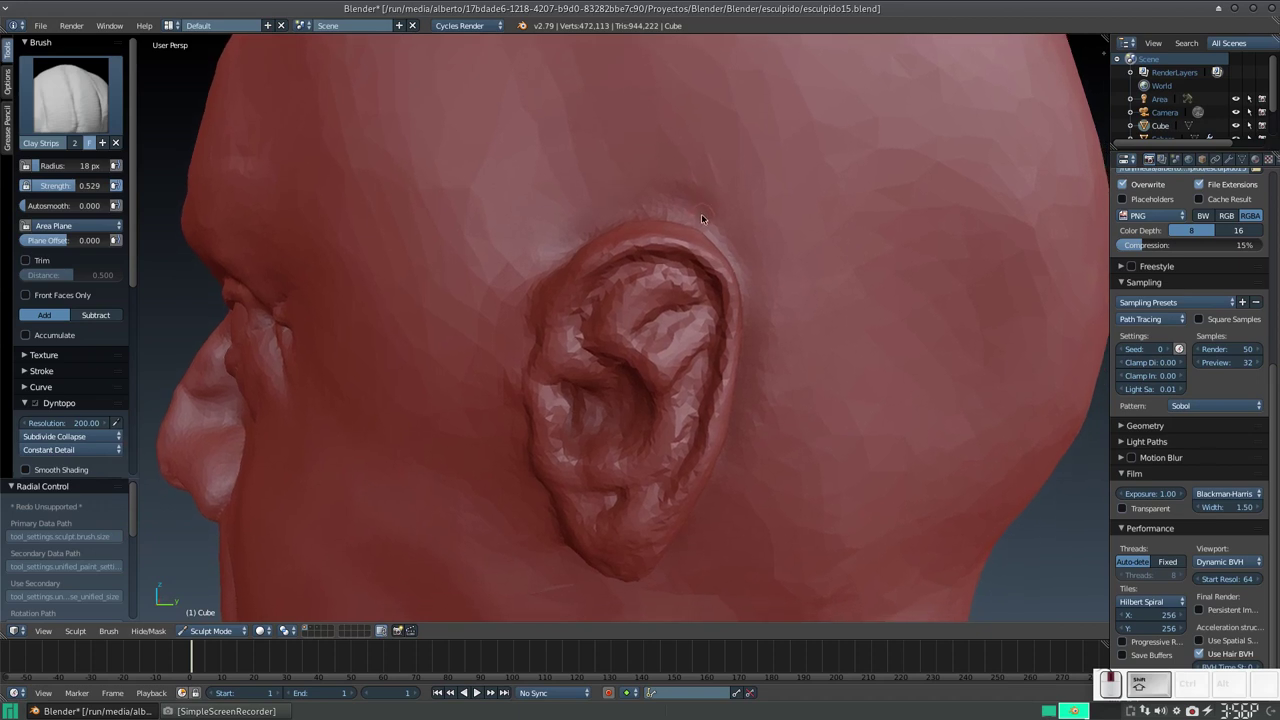
With a larger Grab brush, pull the ear's upper rim into a cleaner curve.
key("g")
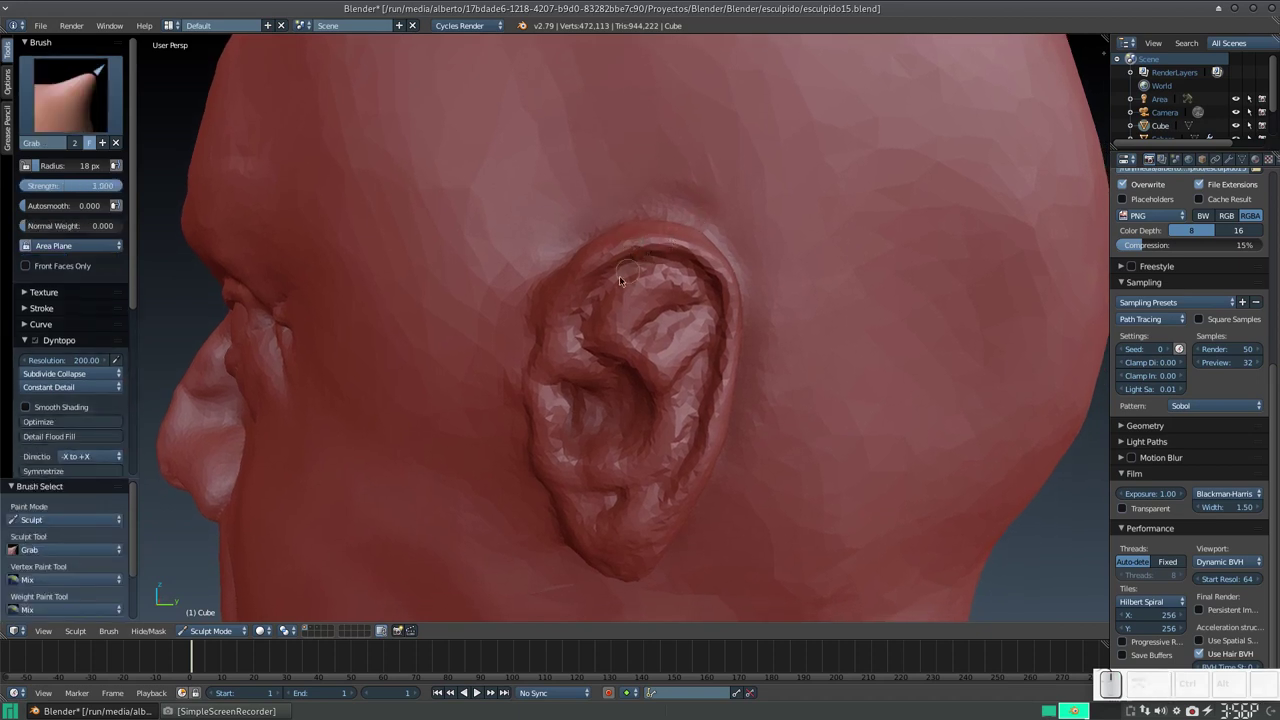
key("g")
key("f")
left_click(626, 301)
left_click(612, 259)
left_click(639, 244)
left_click(664, 241)
Reshape the inner ear fold and tug the earlobe area into shape.
left_click(685, 251)
left_click(701, 258)
left_click(725, 276)
left_click(729, 287)
left_click(729, 305)
left_click(733, 326)
left_click(732, 344)
left_click(726, 368)
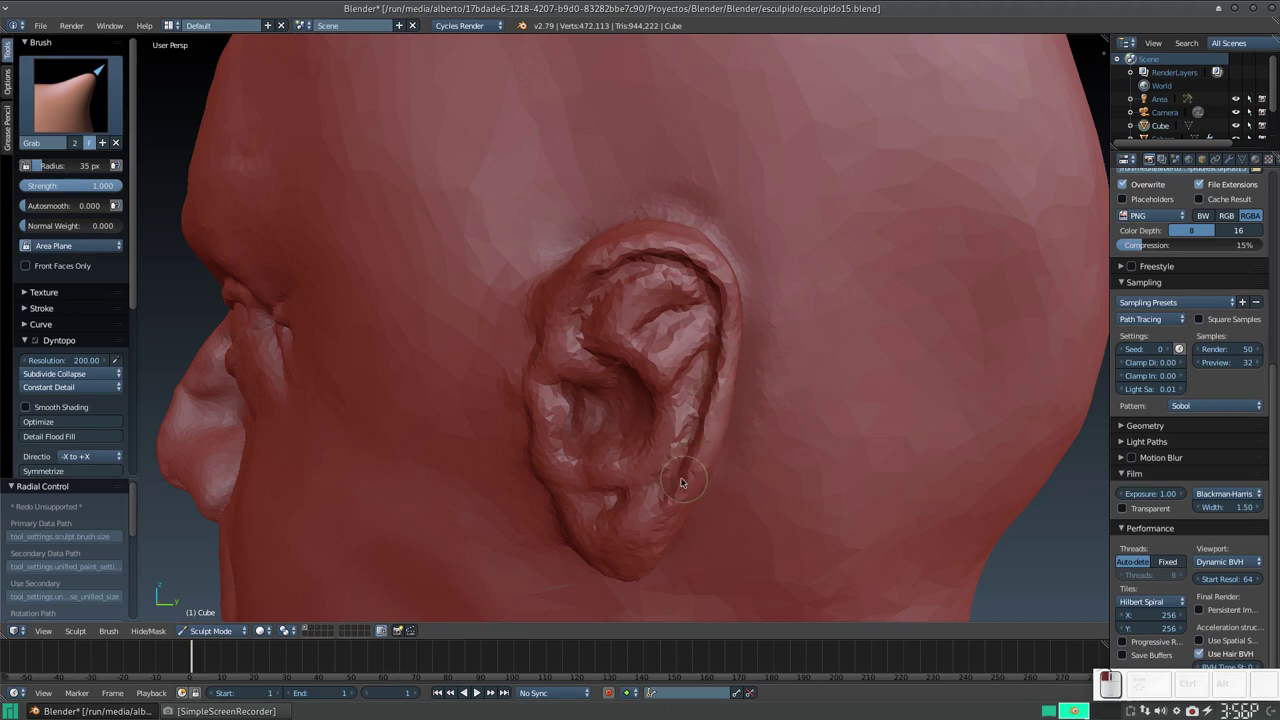
left_click(674, 498)
Inspect the ear from above, shrink the brush and return to Clay Strips.
middle_click(669, 412)
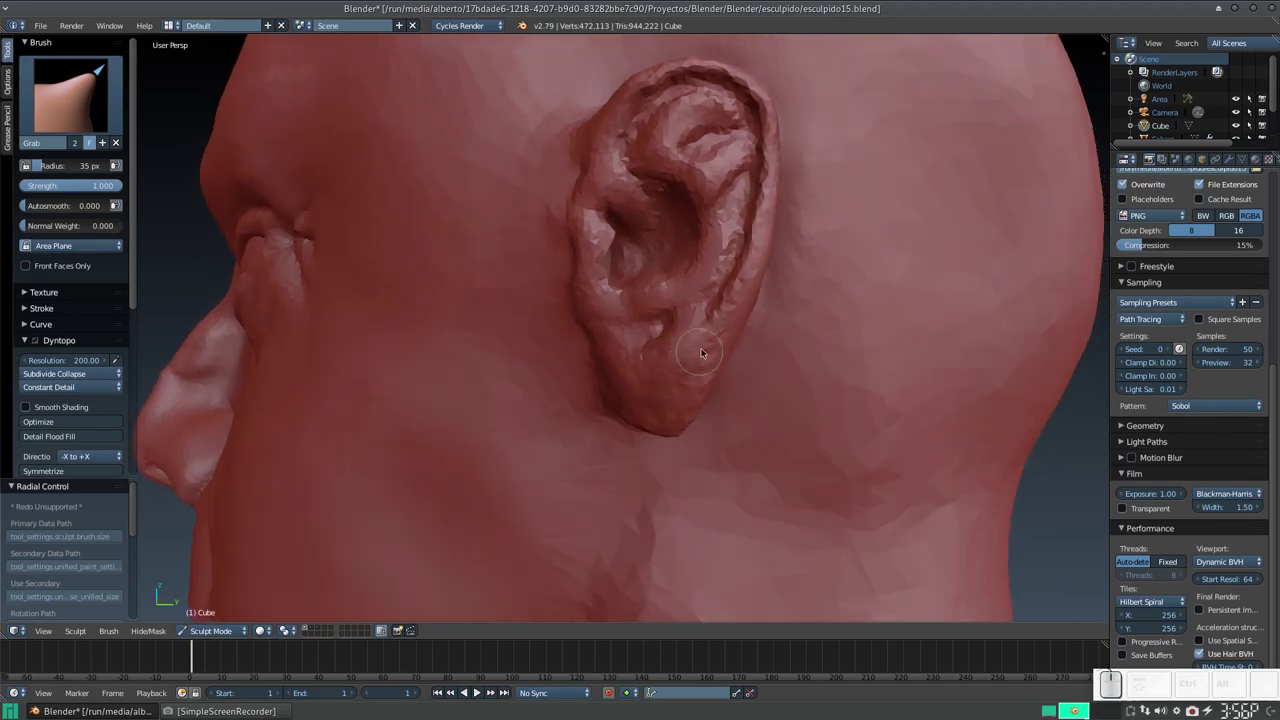
middle_click(663, 321)
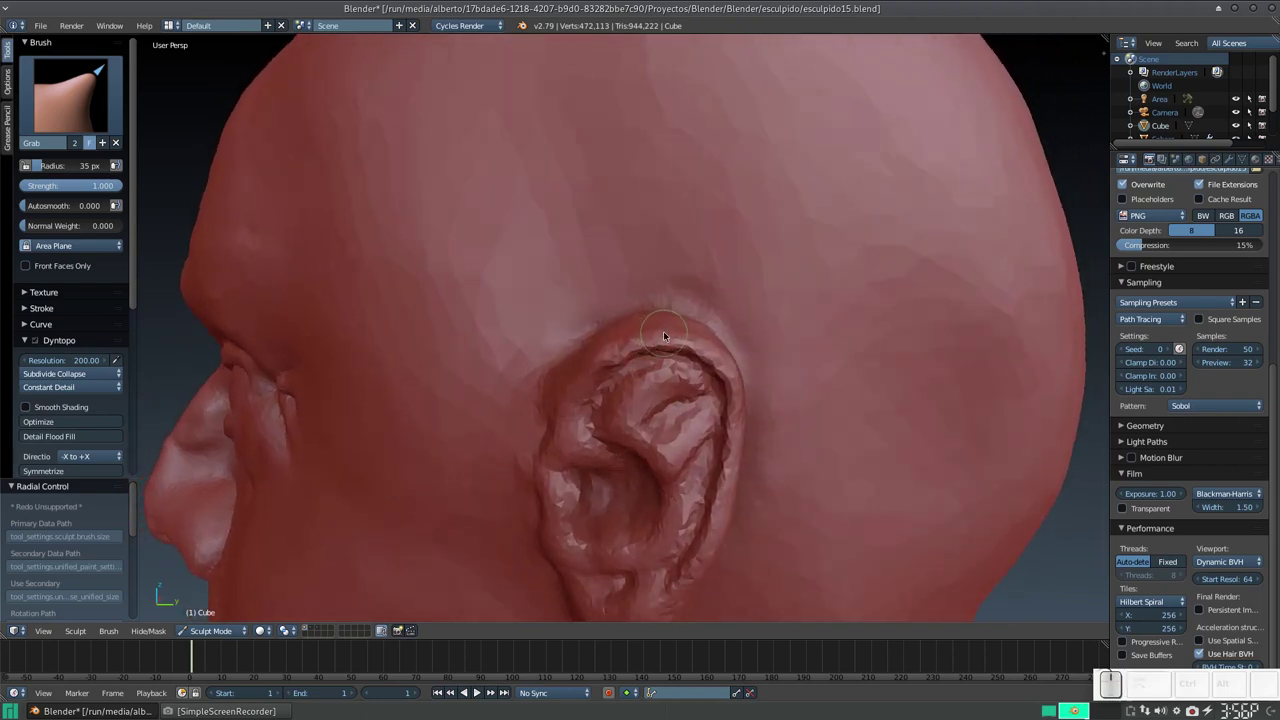
middle_click(694, 355)
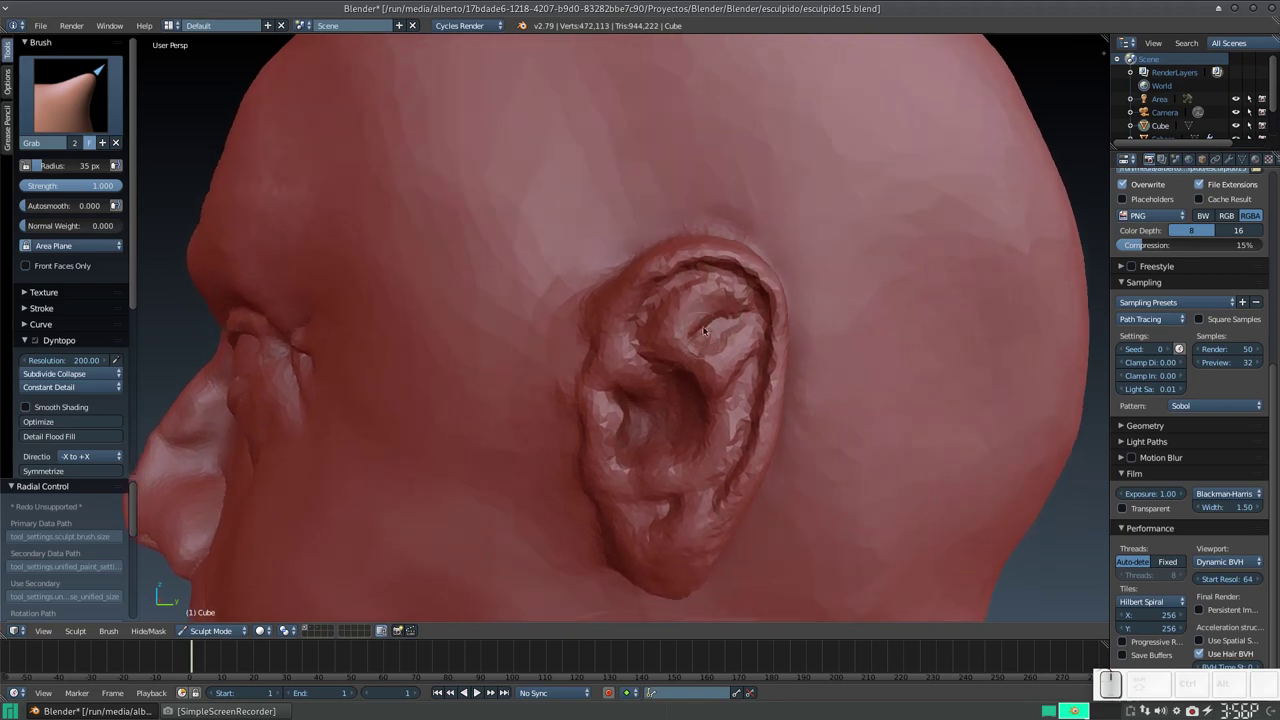
key("f")
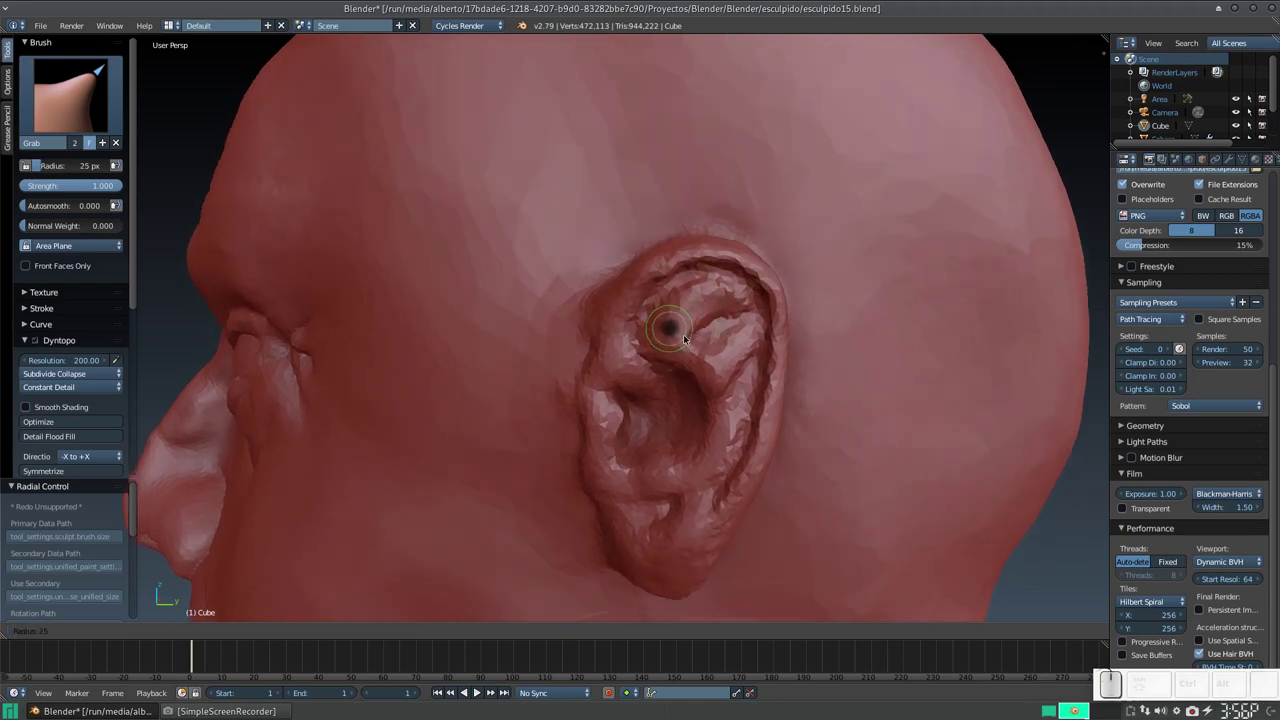
left_click(689, 336)
key("f")
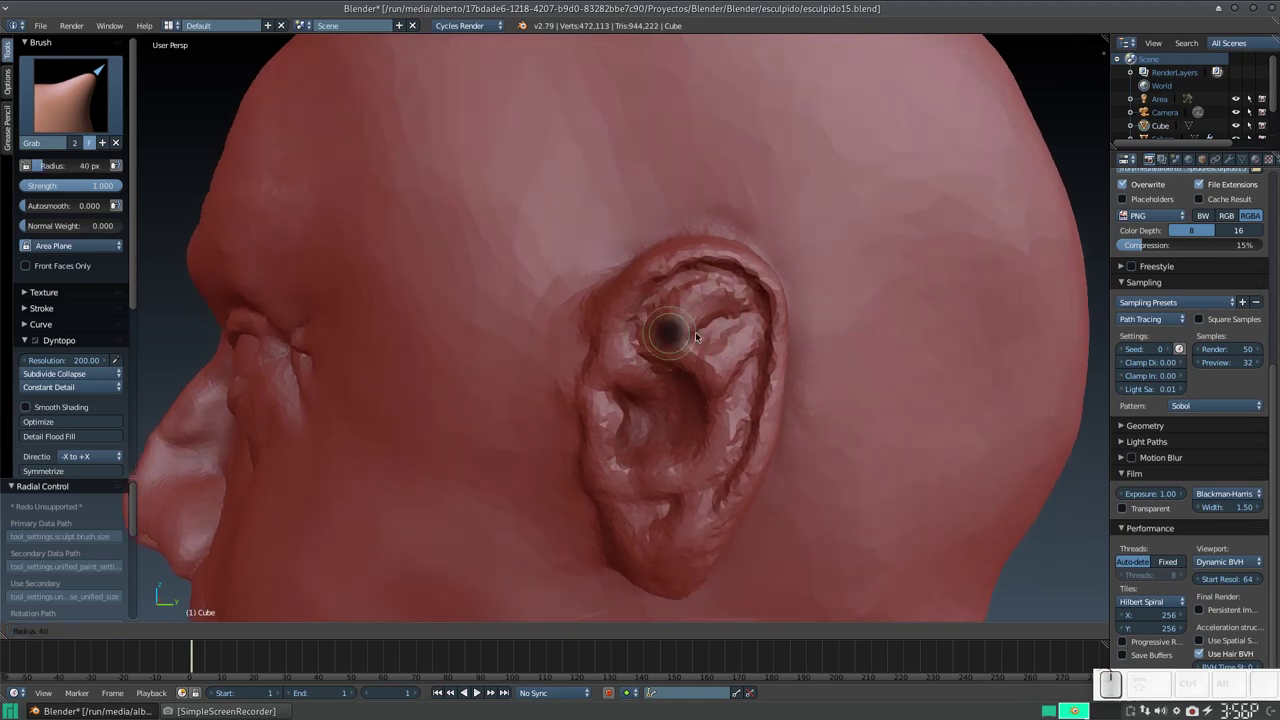
key("Escape")
key("3")
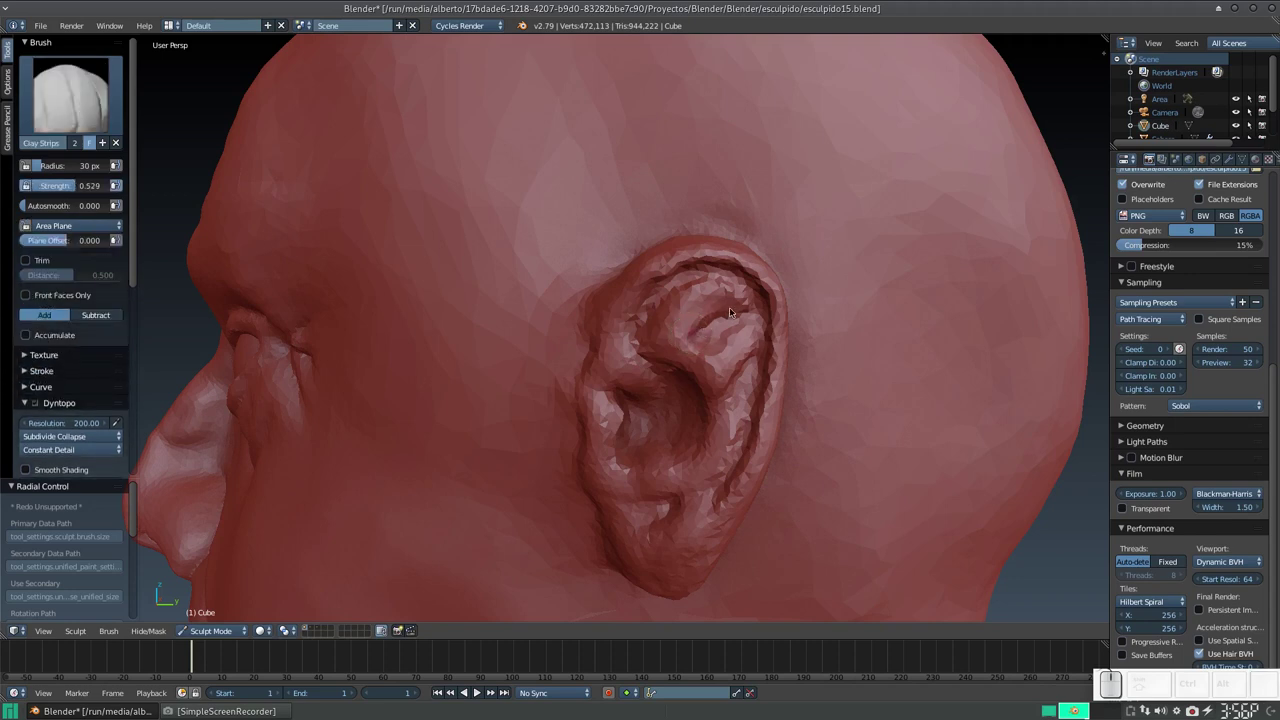
Deepen a groove and sharpen the upper ridge inside the ear with Clay Strips.
left_click_drag(738, 296, 747, 310)
left_click_drag(747, 318, 741, 285)
left_click_drag(735, 285, 755, 314)
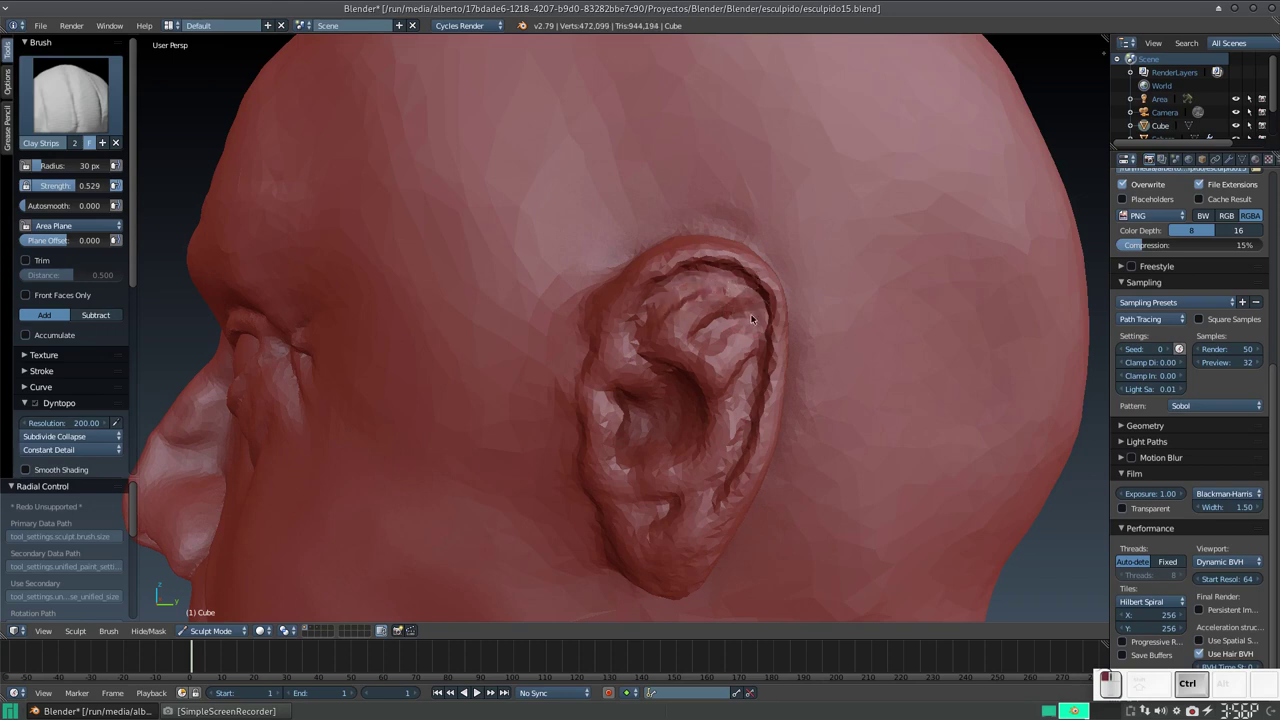
middle_click(702, 334)
middle_click(704, 328)
scroll("up", 3)
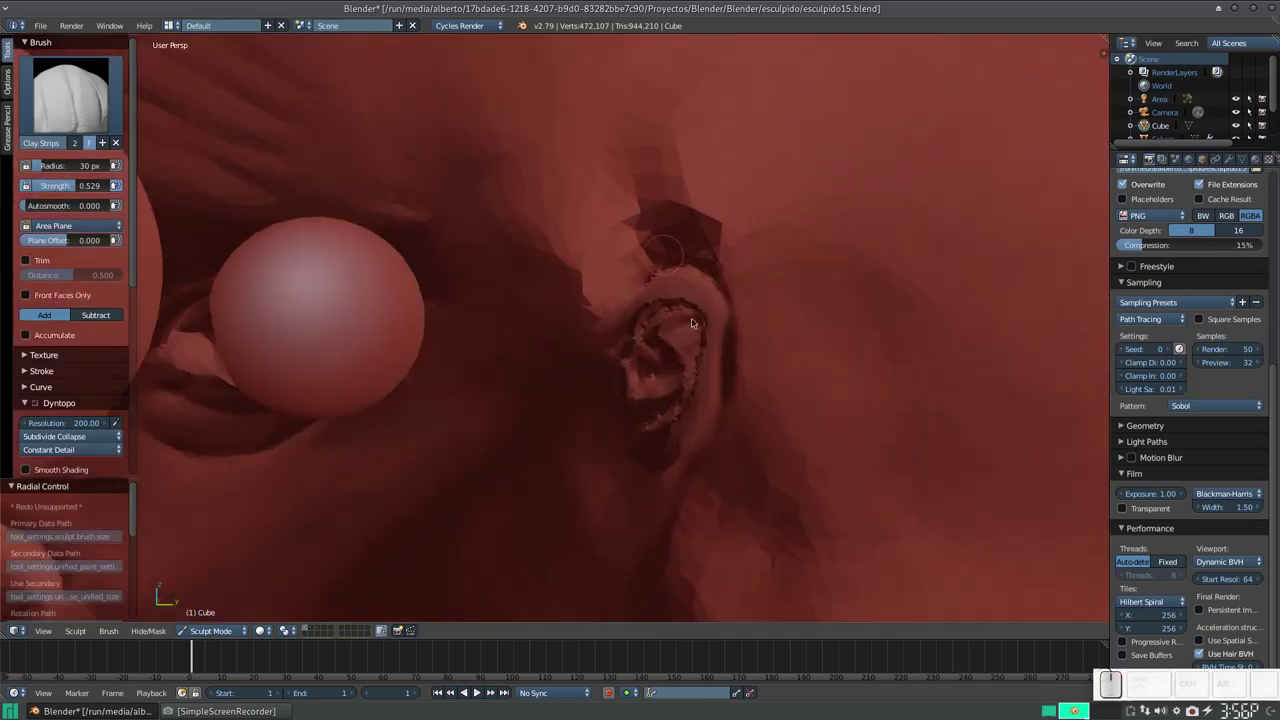
key("KP_Subtract")
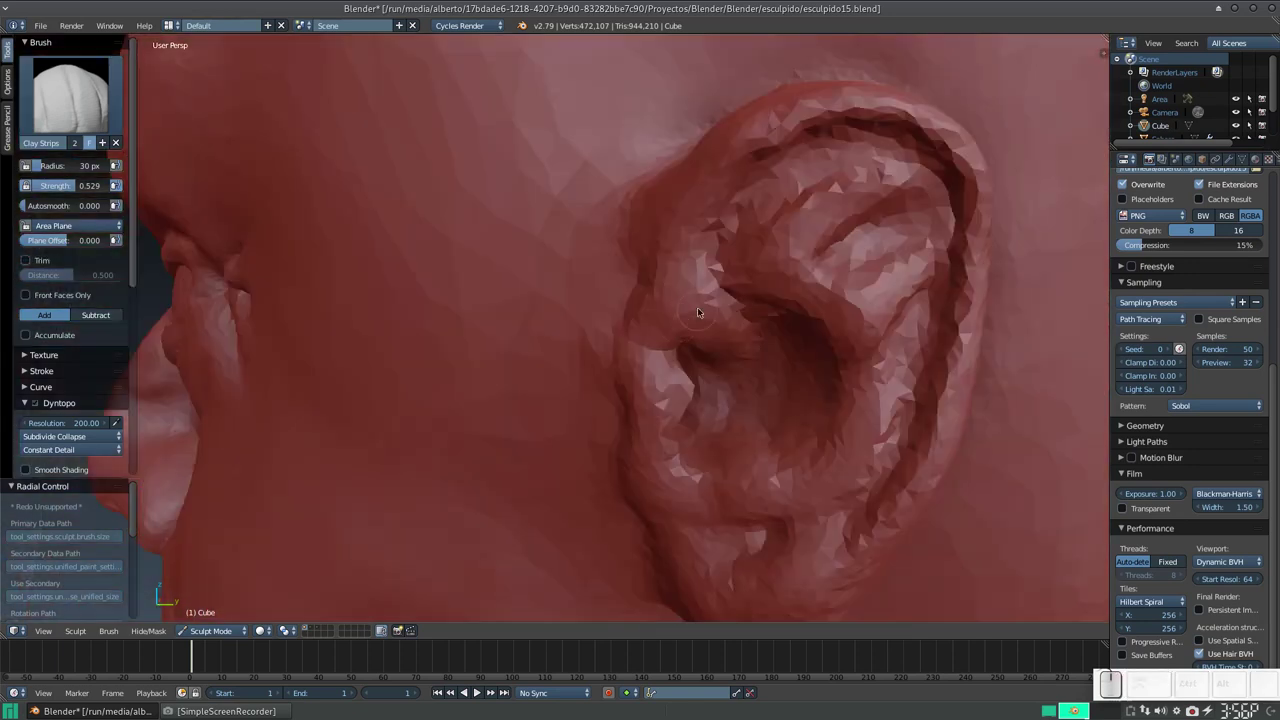
key("KP_Subtract")
Dab clay inside the ear and sculpt a ridge along its inner fold.
left_click(702, 317)
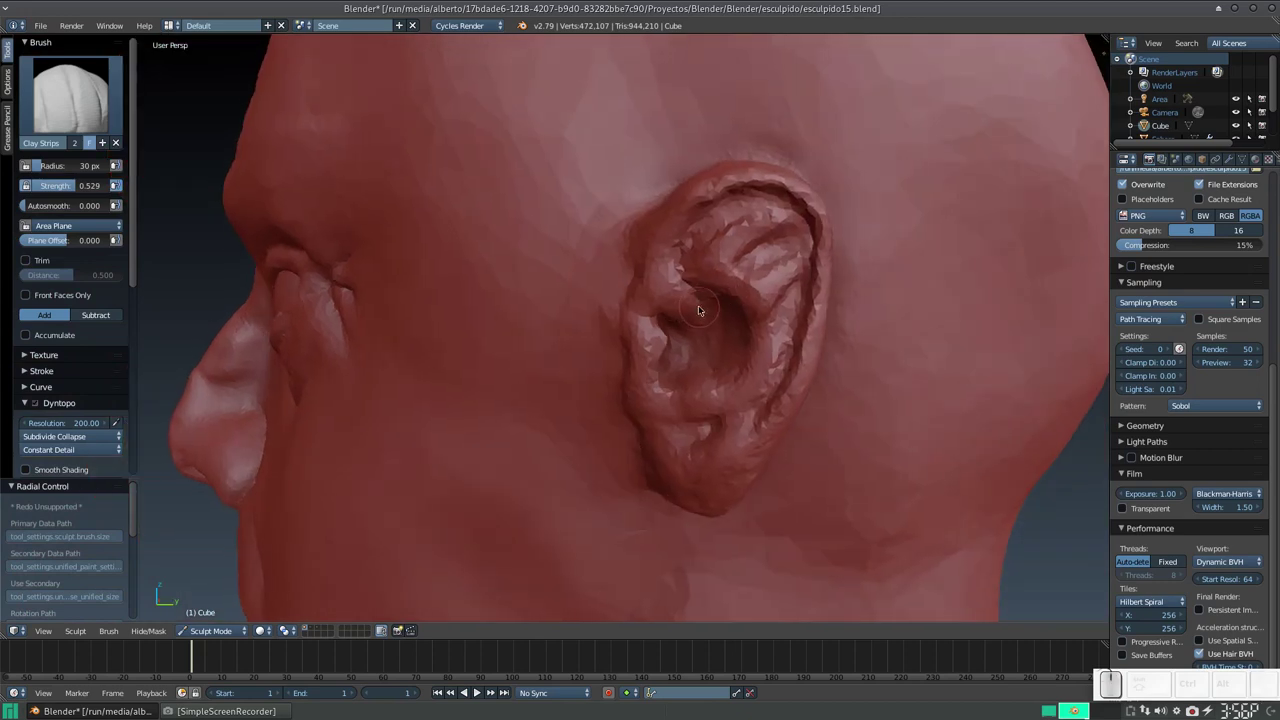
left_click(695, 322)
middle_click(687, 326)
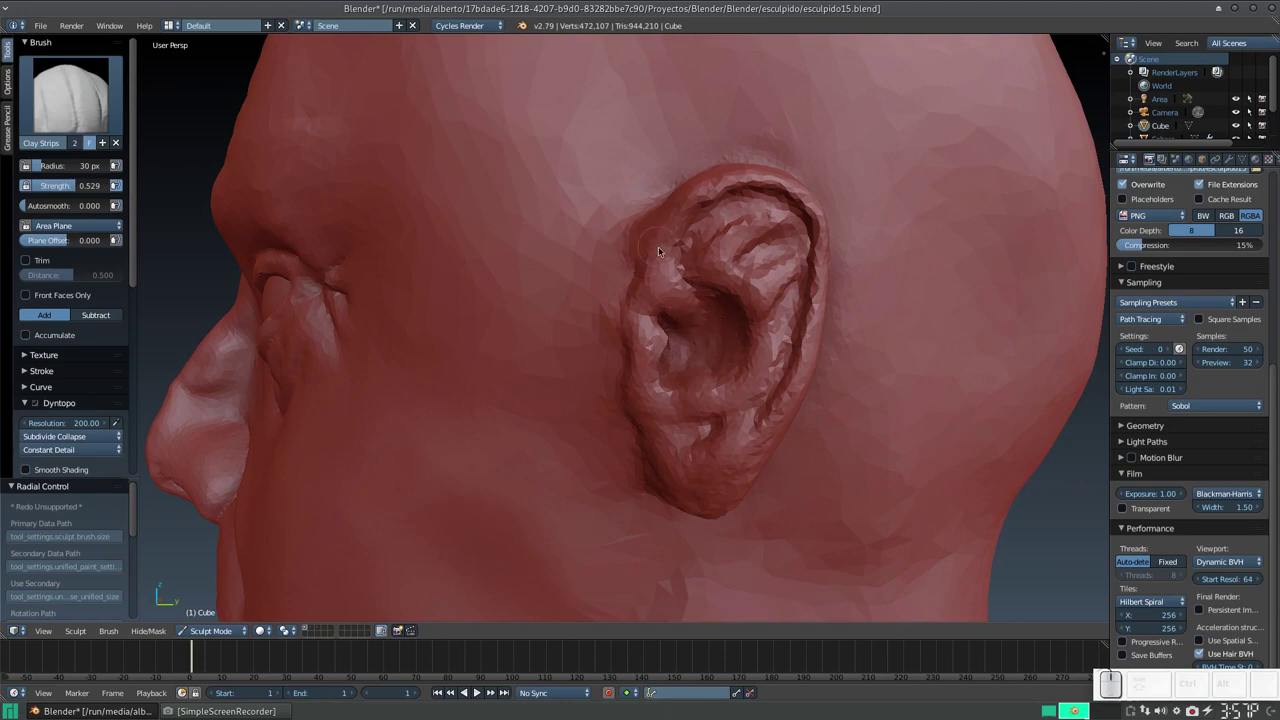
key("s")
left_click_drag(664, 276, 710, 193)
Build up the ear with clay dabs and another ridge, then begin smoothing.
left_click(745, 185)
left_click(777, 188)
left_click(808, 201)
left_click_drag(782, 408, 659, 283)
left_click(653, 279)
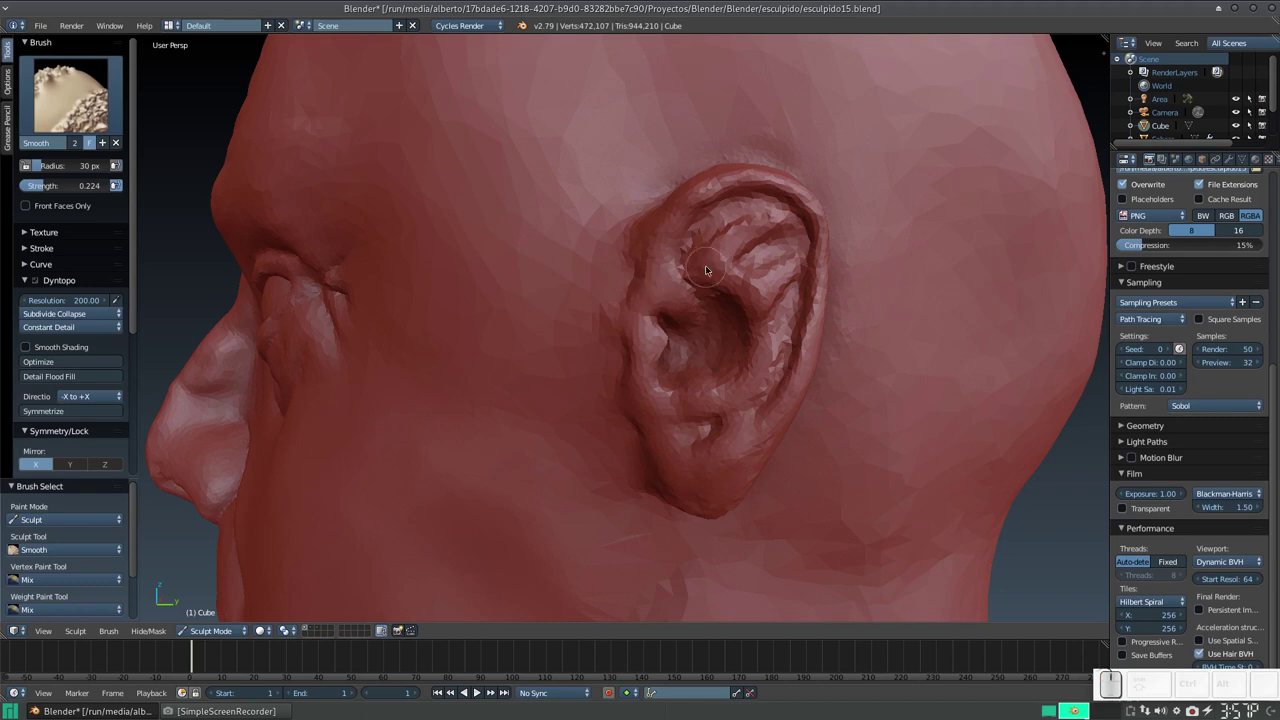
With a 14 px Smooth brush, soften rough spots on the inner ear surface.
key("f")
left_click(699, 275)
left_click_drag(746, 209, 743, 395)
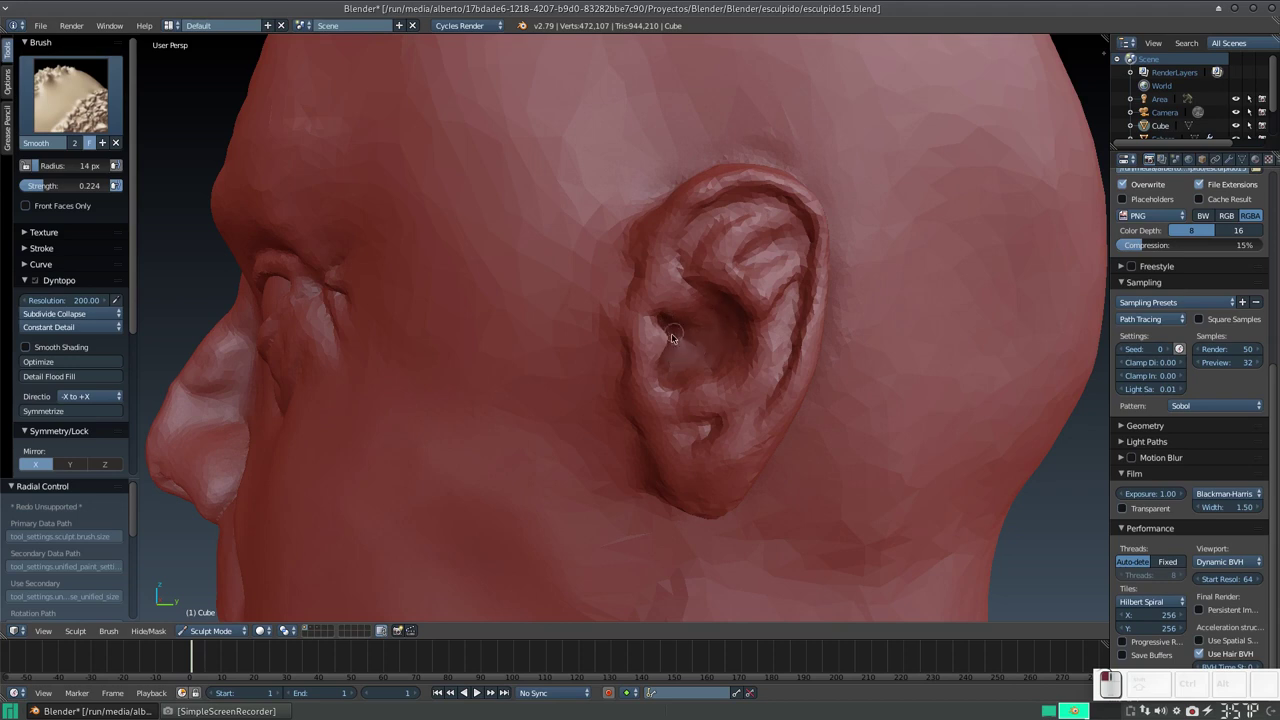
middle_click(680, 336)
left_click(504, 391)
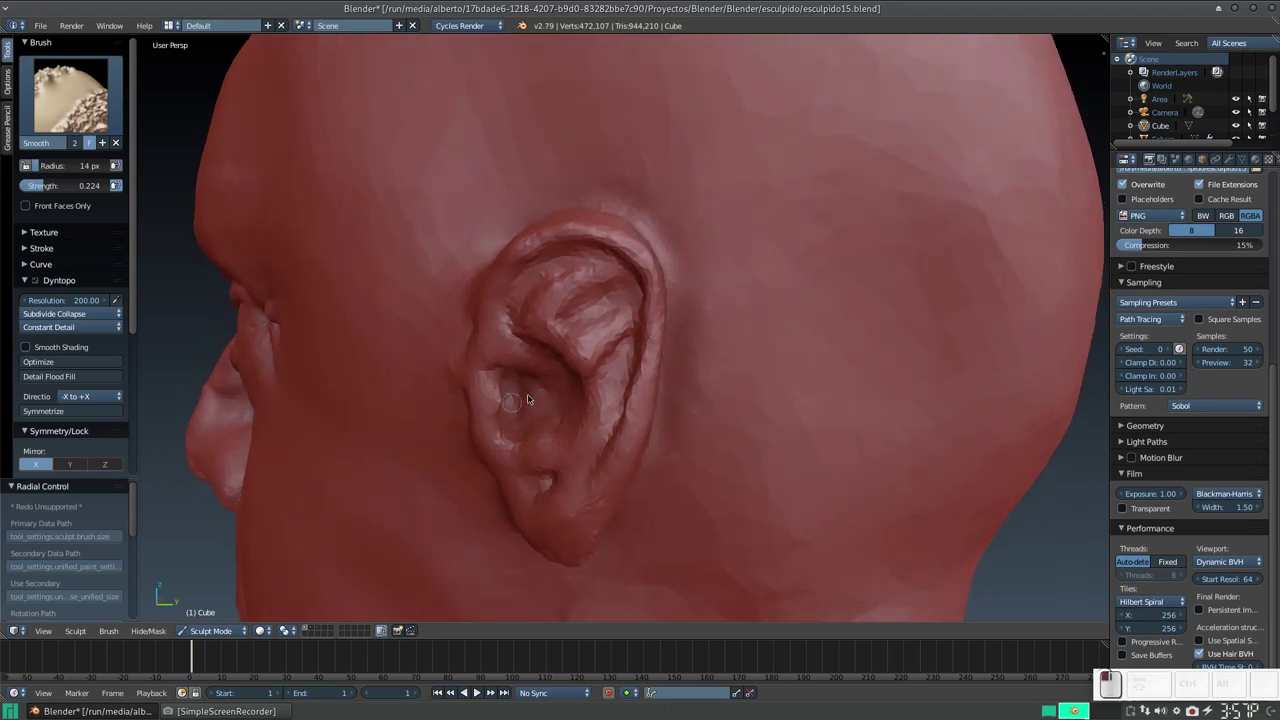
middle_click(564, 382)
Smooth the ear's folds and rim, then view the whole head in side profile.
left_click_drag(766, 309, 784, 287)
middle_click(786, 294)
left_click(748, 306)
left_click_drag(746, 314, 802, 318)
left_click_drag(789, 217, 776, 215)
key("KP_Subtract")
middle_click(721, 289)
left_click_drag(782, 283, 724, 288)
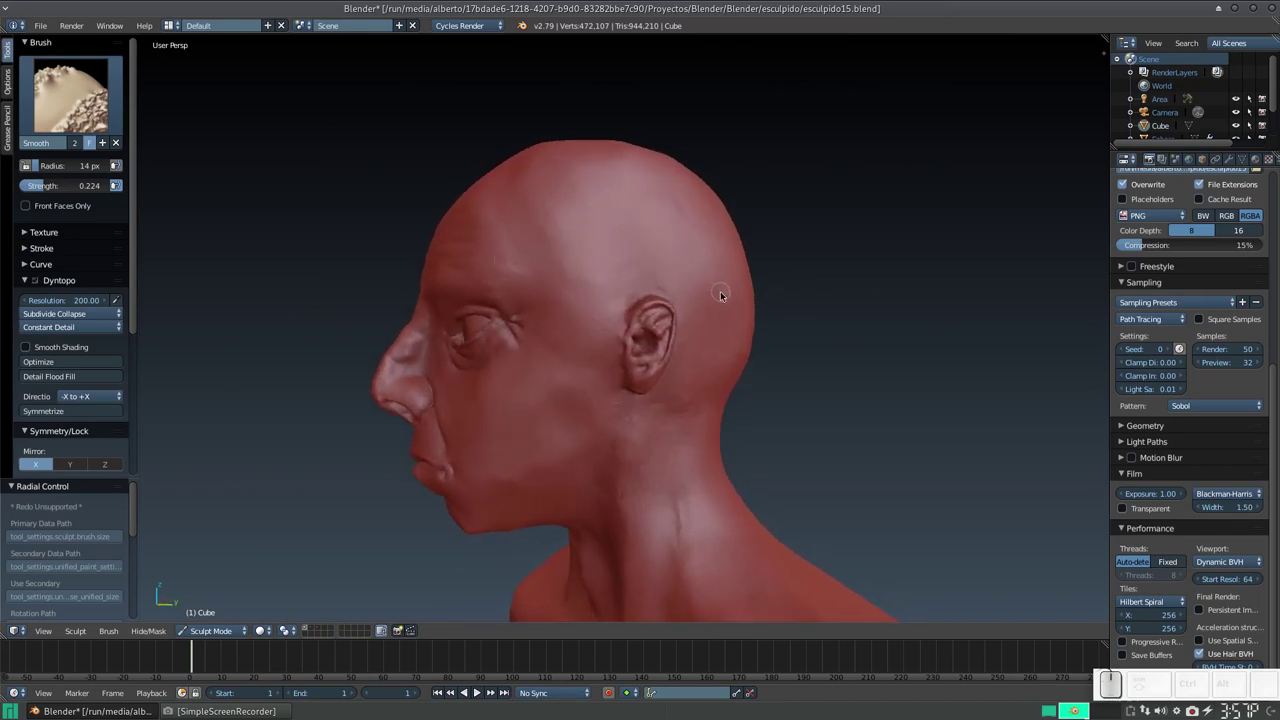
Smooth strokes on the head, then frame the face in a zoomed front view.
left_click_drag(724, 305, 791, 309)
left_click_drag(768, 325, 735, 339)
key("KP_1")
key("KP_Add")
scroll("down", 3)
left_click(703, 372)
middle_click(670, 347)
middle_click(604, 346)
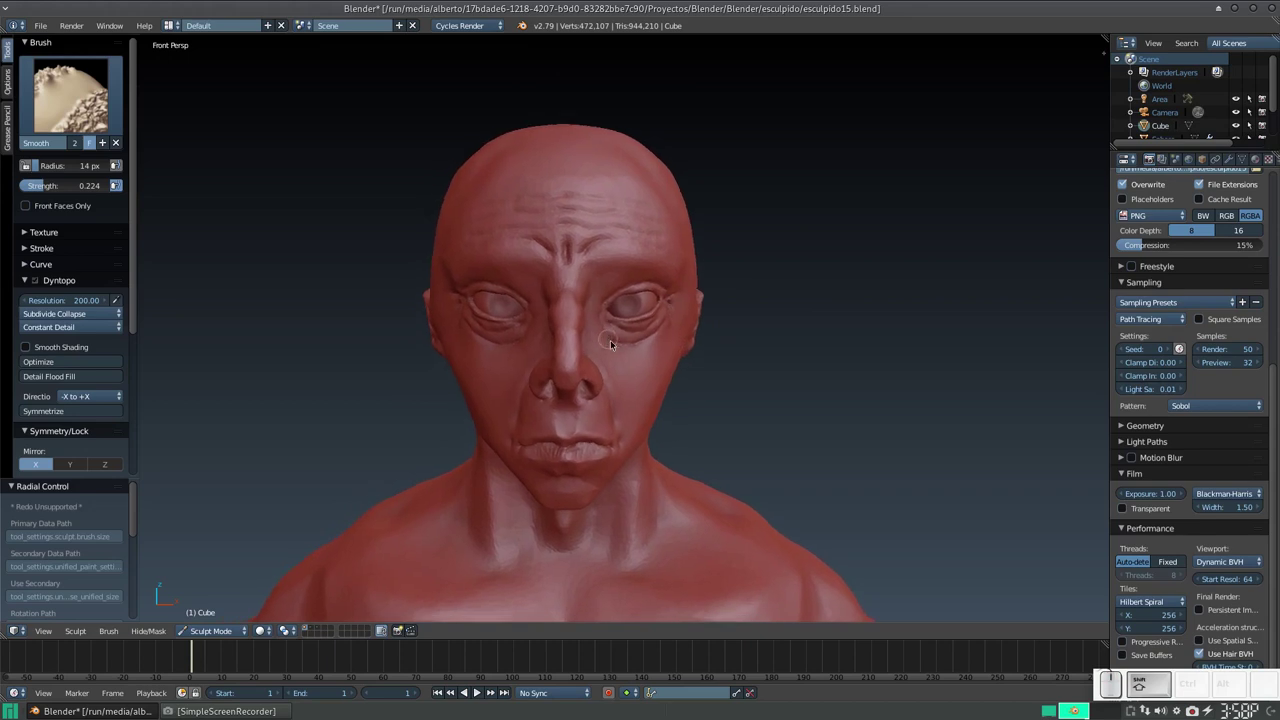
key("KP_1")
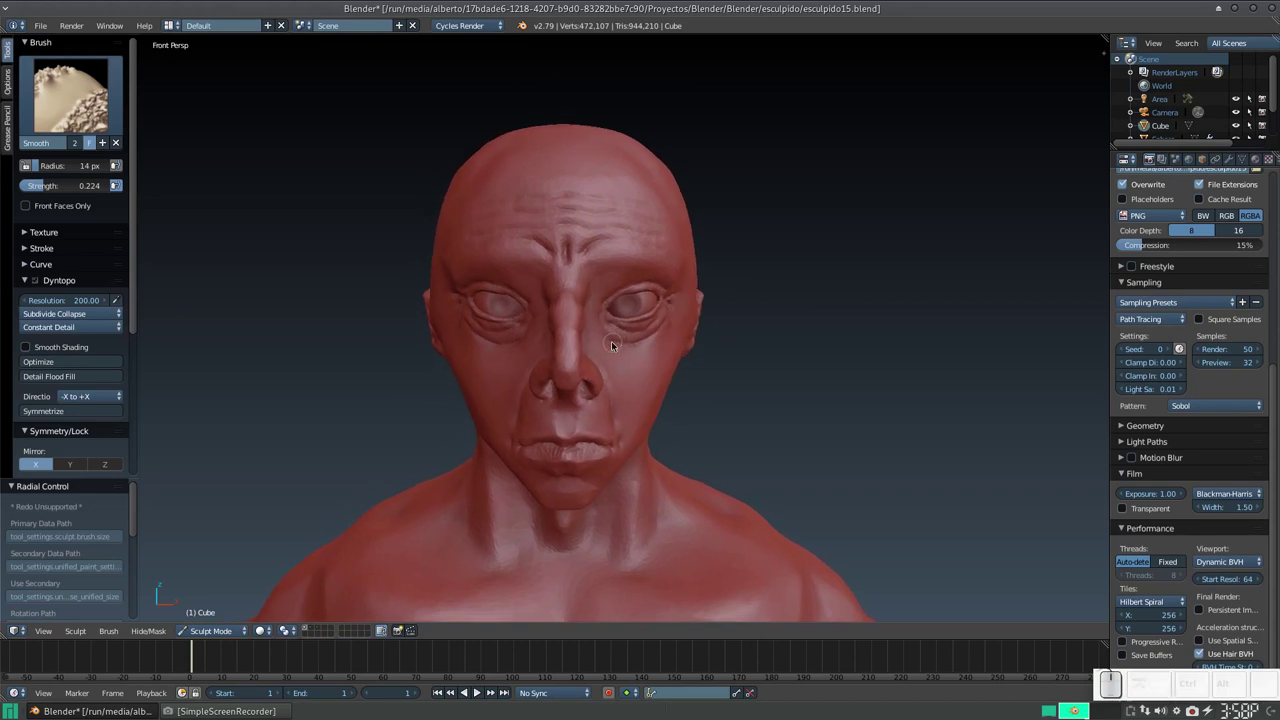
key("KP_Add")
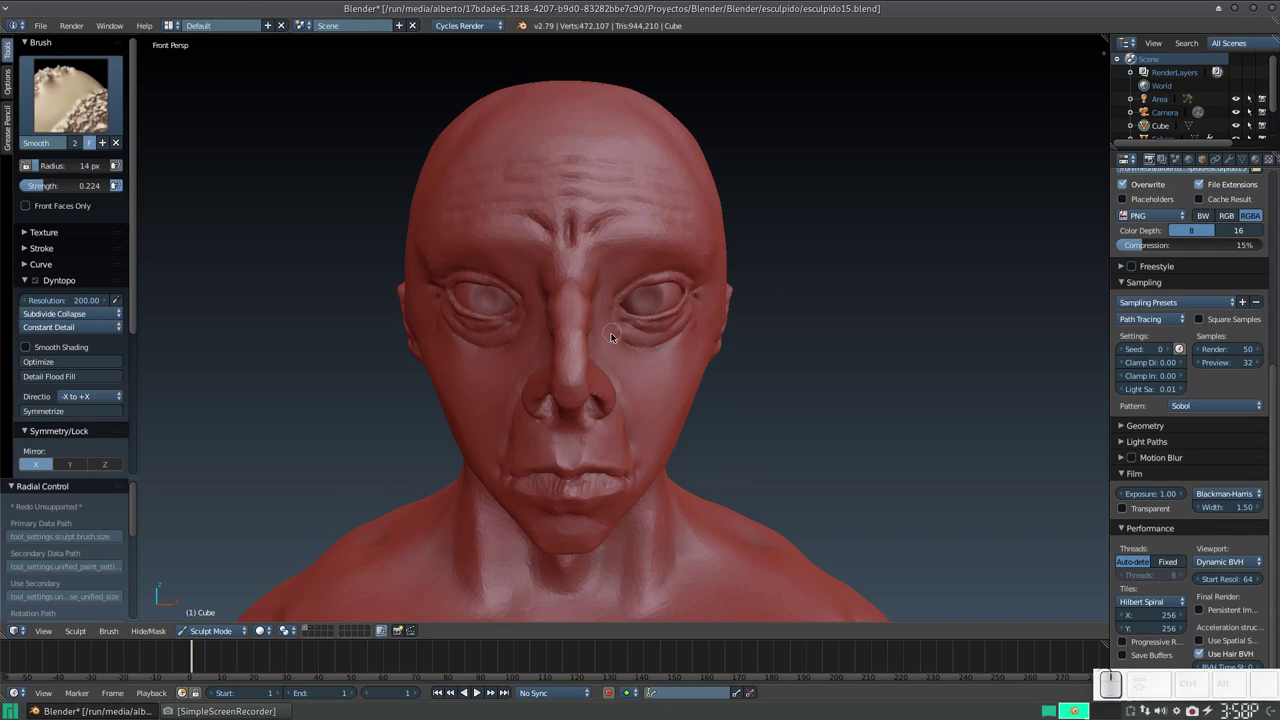
Smooth the skin around the eyes and cheeks, orbiting between strokes.
left_click_drag(620, 338, 619, 332)
middle_click(616, 334)
key("s")
left_click_drag(473, 356, 487, 333)
middle_click(493, 333)
middle_click(598, 309)
left_click_drag(650, 285, 654, 316)
middle_click(649, 314)
middle_click(551, 297)
Smooth the face surface around the nose from several angles.
left_click_drag(619, 322, 693, 283)
left_click_drag(684, 300, 633, 319)
middle_click(622, 285)
left_click_drag(566, 242, 632, 268)
middle_click(612, 265)
key("KP_Subtract")
left_click_drag(611, 292, 614, 279)
left_click(614, 279)
Dab and brush over remaining rough spots across the face and brow.
left_click(616, 339)
left_click(654, 399)
left_click(620, 315)
left_click_drag(651, 327, 646, 320)
left_click_drag(640, 322, 547, 269)
left_click(589, 224)
left_click(601, 233)
left_click(674, 259)
Zoom out to show the whole figure with torso and outstretched arms.
key("KP_Subtract")
left_click(636, 299)
left_click(604, 405)
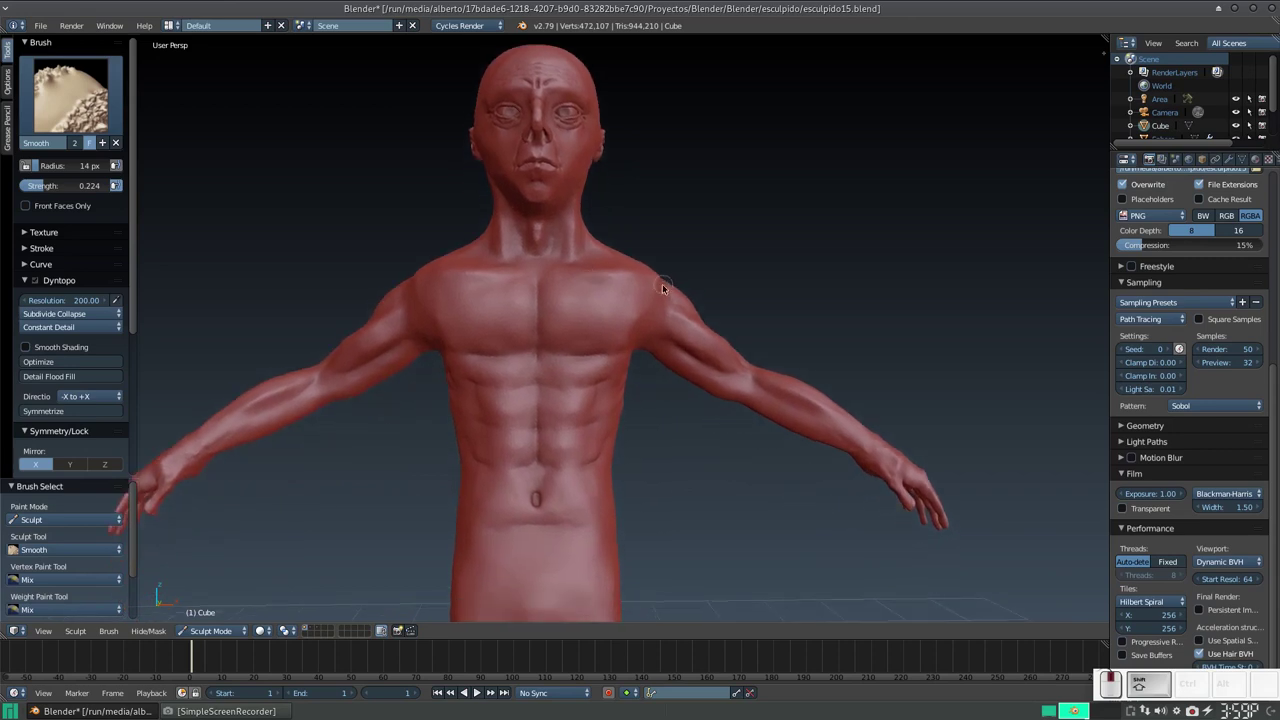
Frame the figure's left arm up close and switch to the Clay Strips brush with a larger radius.
left_click(660, 289)
left_click(671, 302)
middle_click(662, 297)
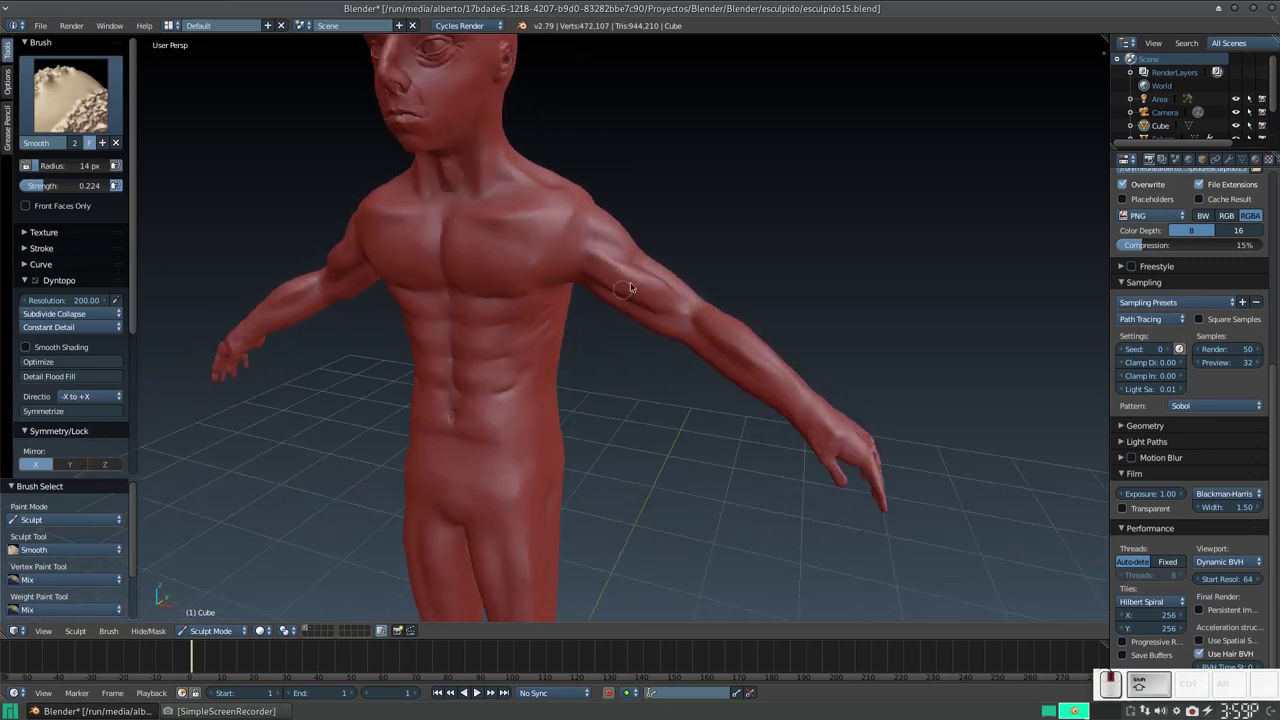
key("KP_Add")
middle_click(690, 254)
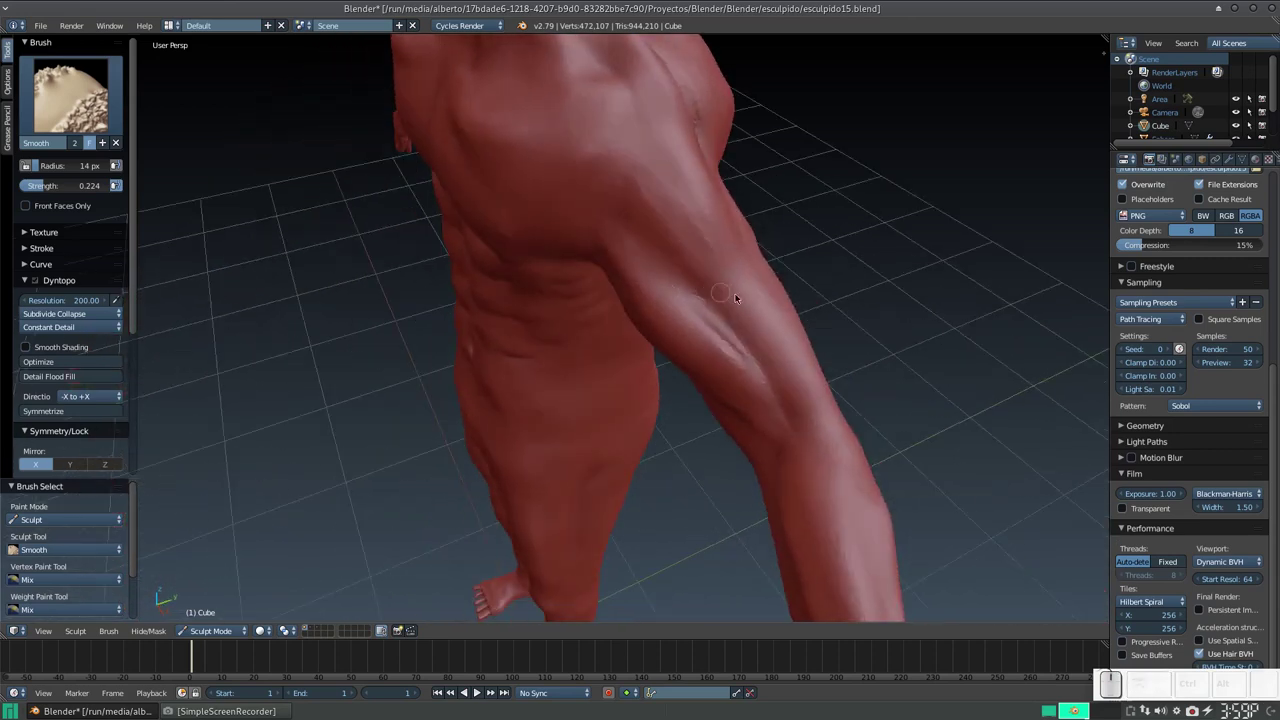
middle_click(738, 314)
left_click(669, 305)
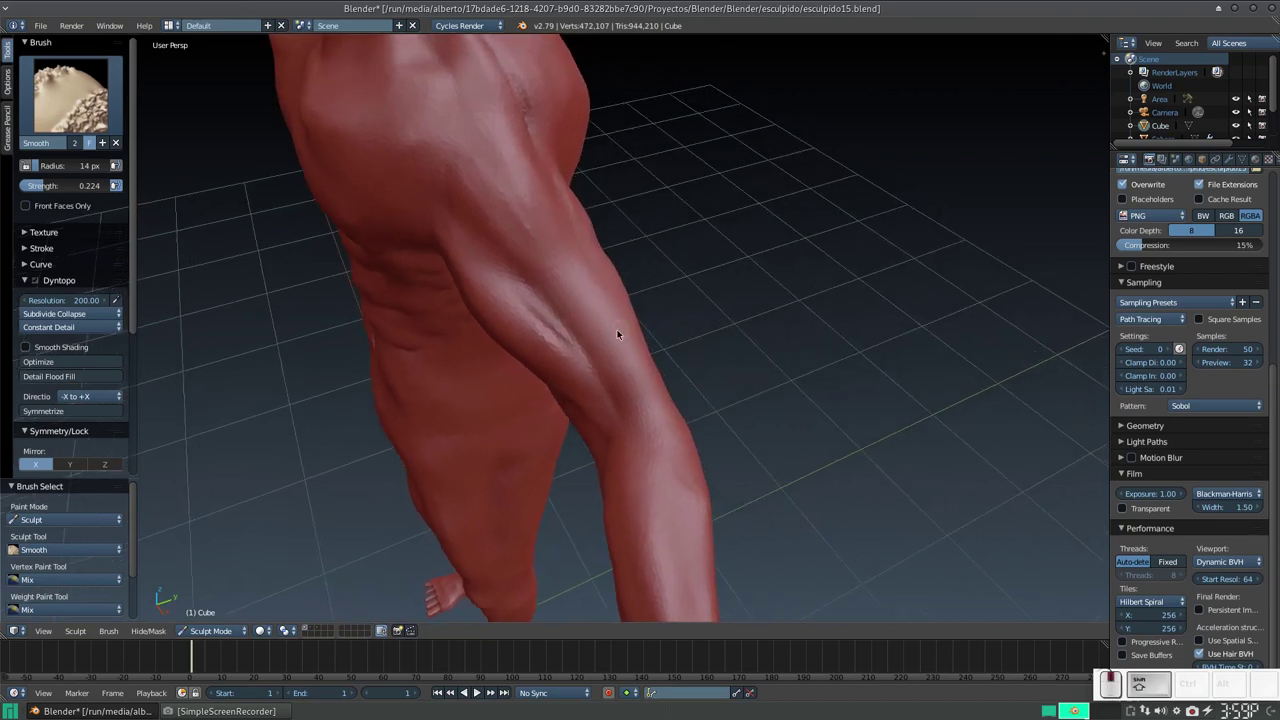
key("shift+3")
key("f")
left_click(591, 353)
Dab and stroke clay onto the left forearm to build up its muscle strips.
left_click_drag(576, 257, 537, 240)
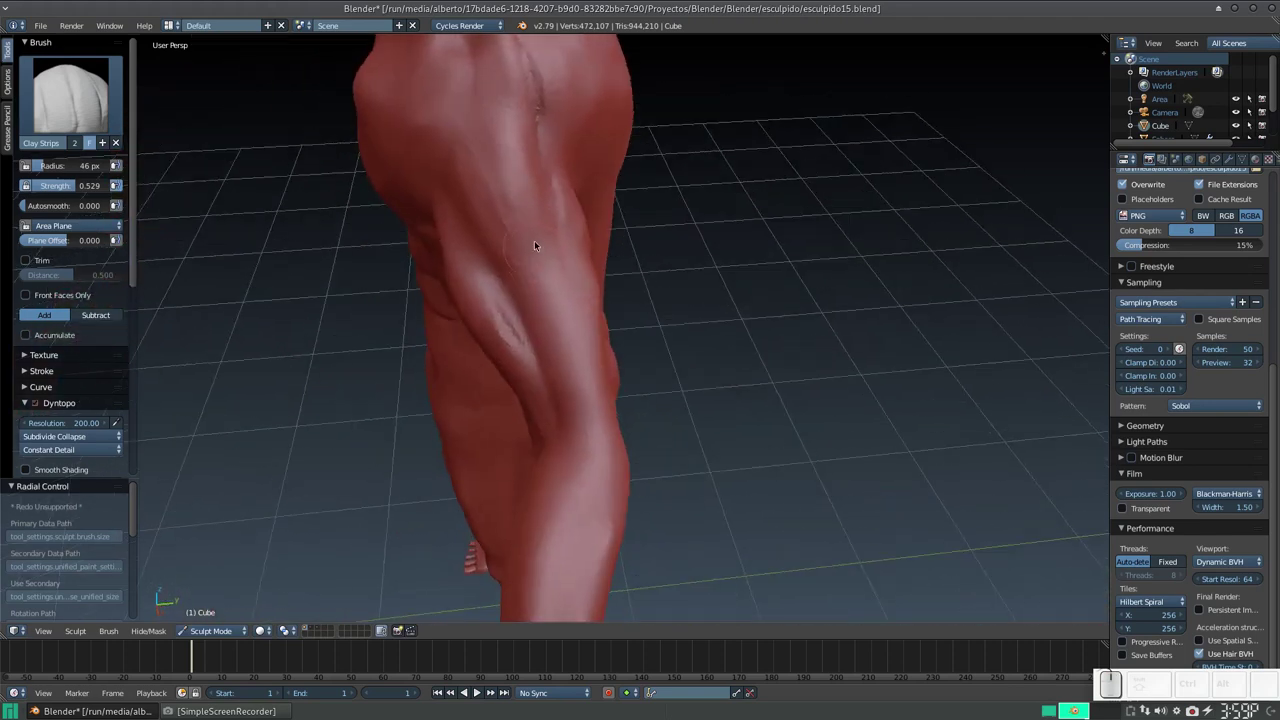
left_click(508, 138)
left_click(506, 164)
left_click(475, 176)
left_click(542, 171)
double_click(552, 300)
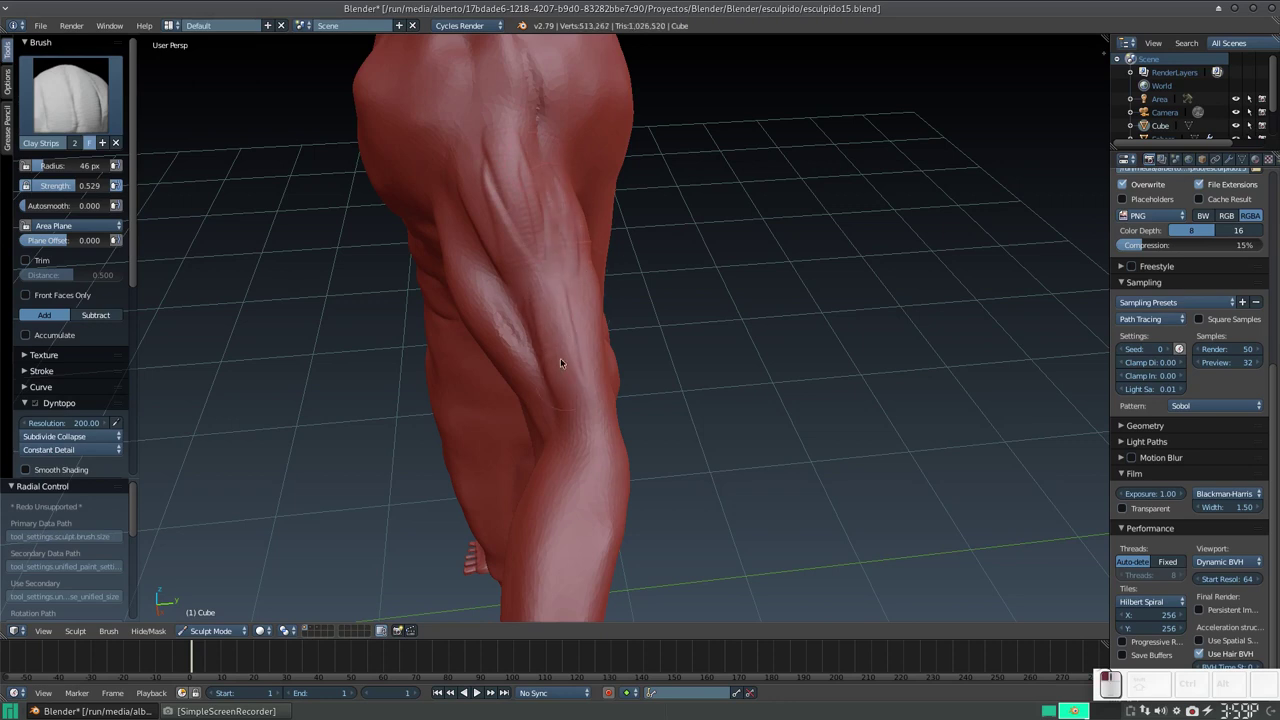
left_click_drag(519, 299, 570, 362)
left_click_drag(578, 363, 643, 304)
Layer clay strokes along the upper arm and forearm from several angles to define the muscles.
middle_click(643, 339)
middle_click(637, 261)
left_click(508, 237)
left_click_drag(502, 214, 568, 260)
middle_click(568, 260)
middle_click(593, 185)
left_click(549, 232)
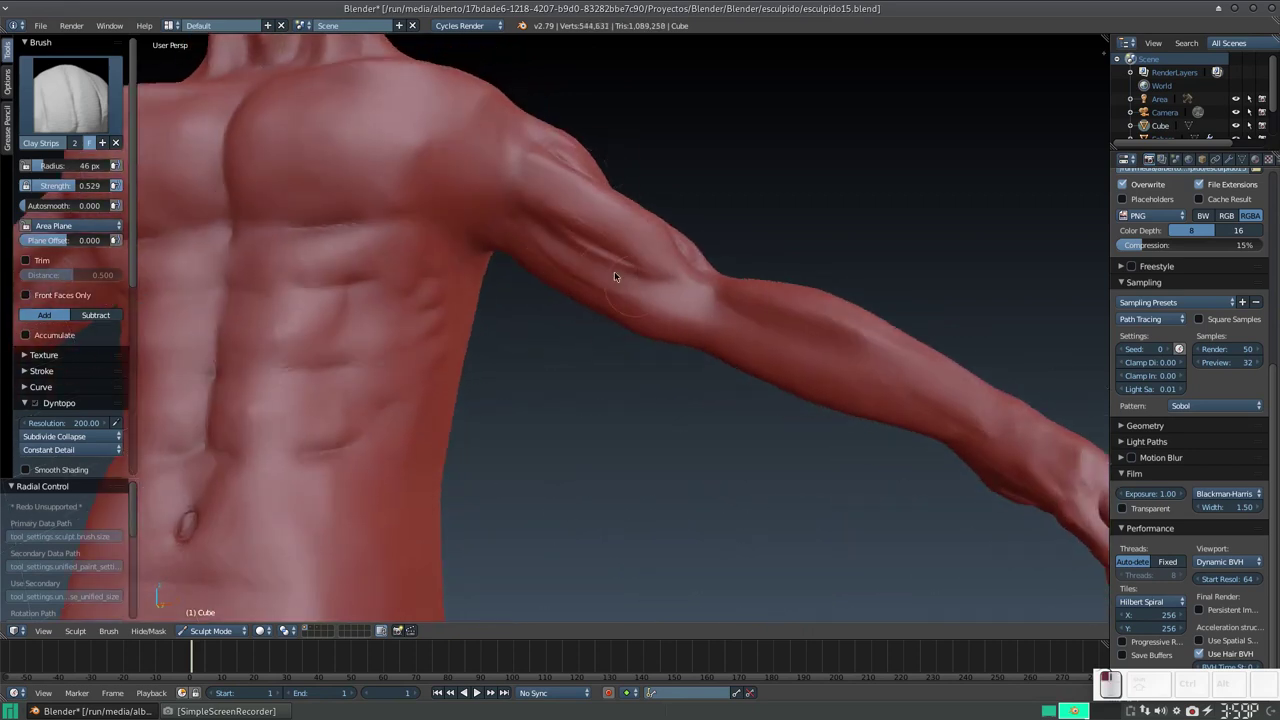
middle_click(617, 262)
left_click(555, 244)
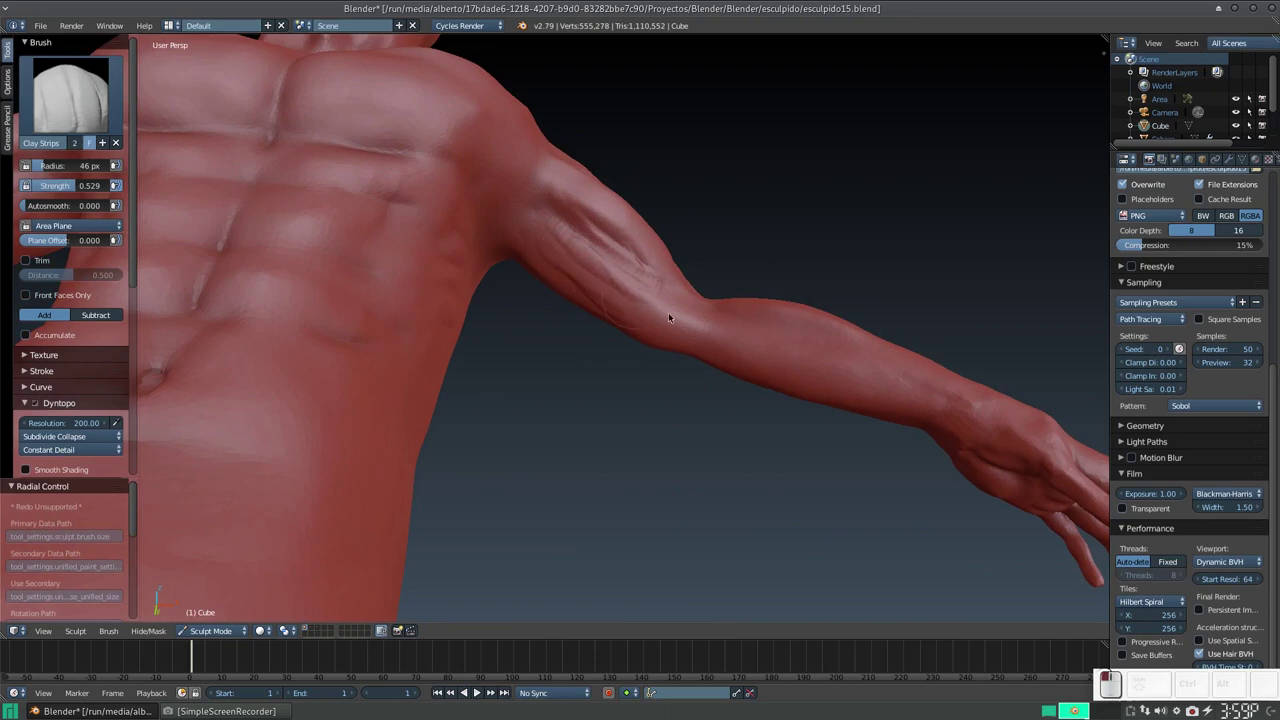
left_click_drag(585, 275, 505, 240)
left_click_drag(502, 269, 490, 299)
middle_click(481, 307)
left_click_drag(479, 314, 504, 372)
left_click_drag(519, 383, 548, 430)
Build up the biceps and shoulder muscle where the arm meets the chest.
middle_click(522, 396)
middle_click(685, 373)
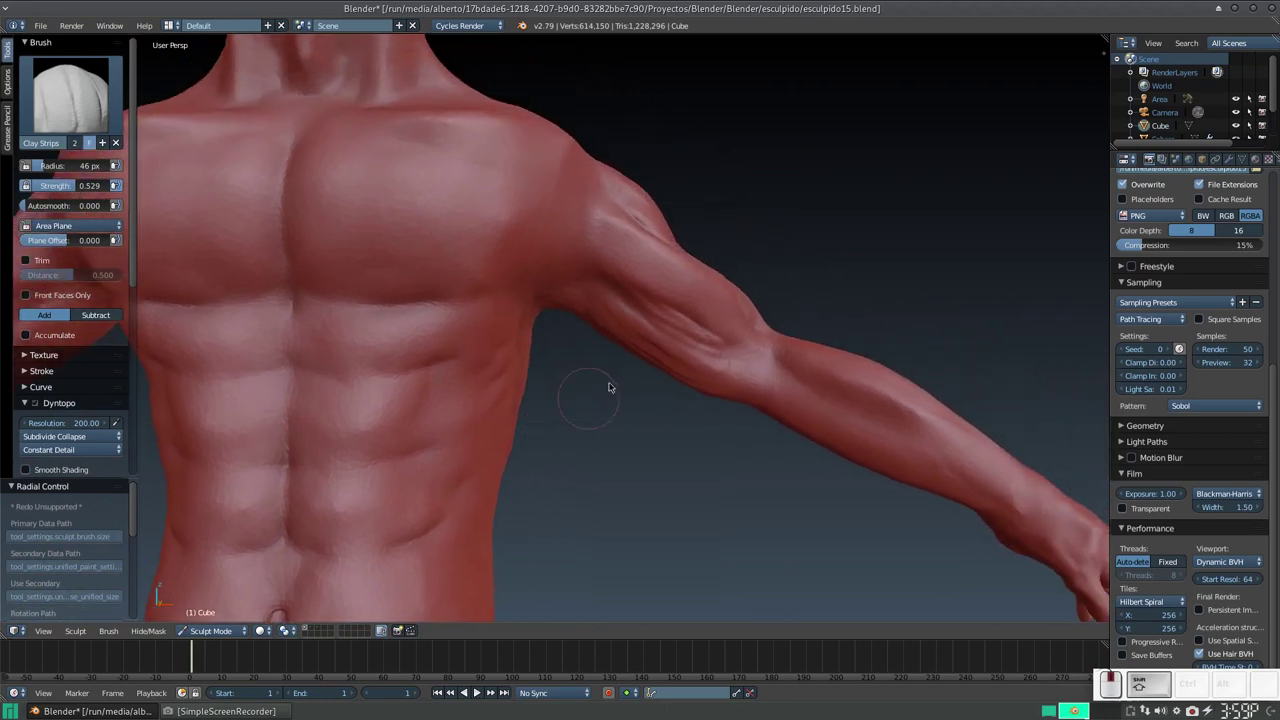
middle_click(632, 365)
left_click(534, 285)
middle_click(616, 316)
left_click(583, 255)
left_click_drag(605, 271, 656, 272)
left_click(669, 285)
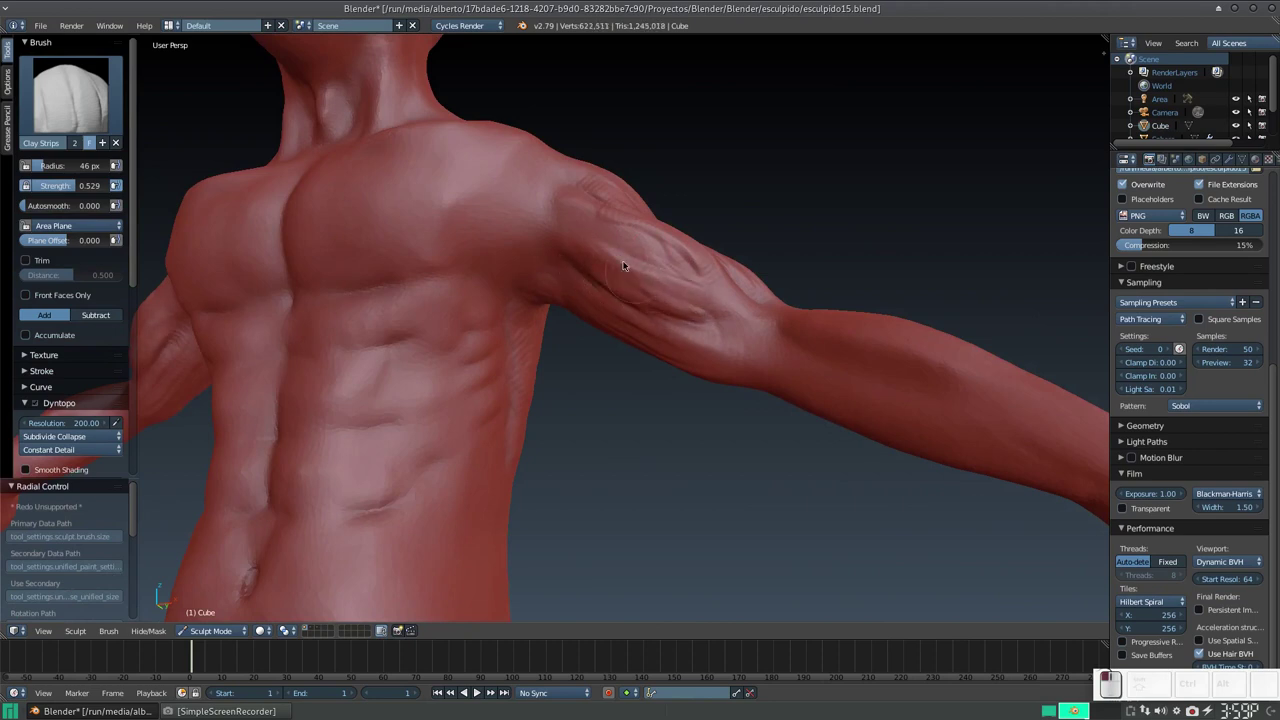
left_click_drag(598, 242, 613, 226)
left_click(628, 239)
middle_click(637, 266)
middle_click(651, 273)
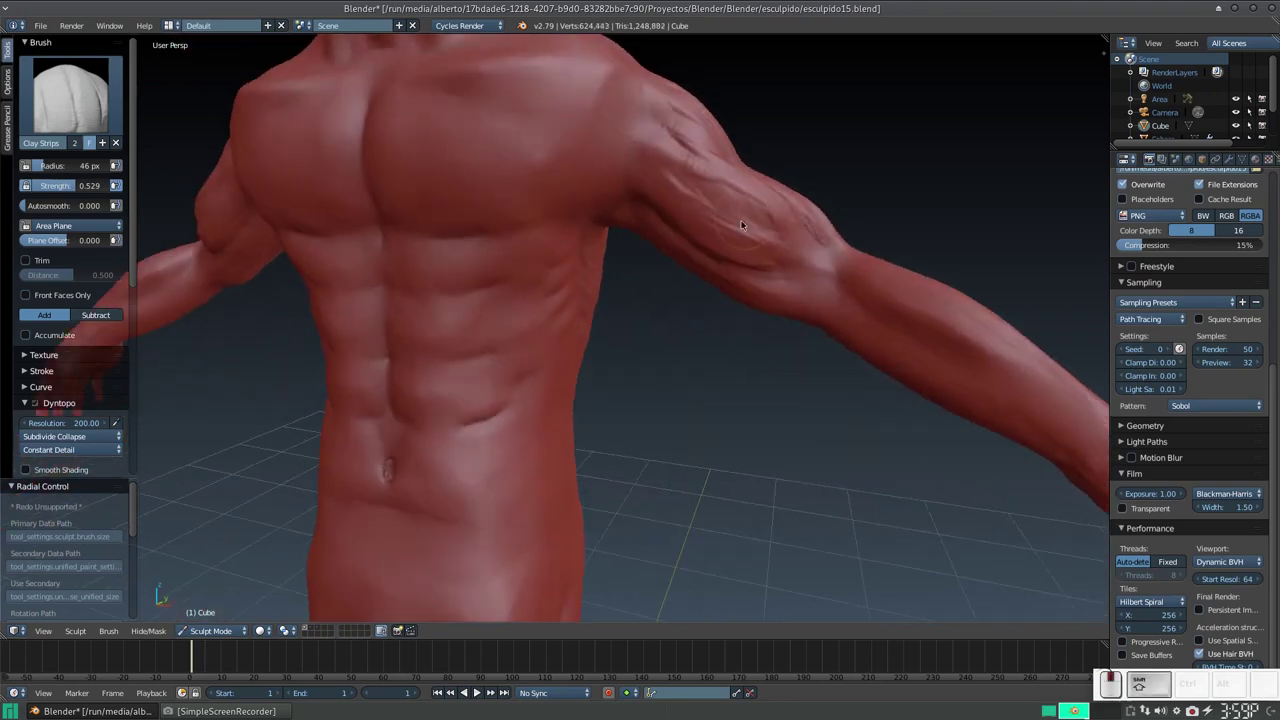
From the front view add a cluster of clay dabs to the upper arm, then inspect it from the side.
key("KP_1")
key("KP_Subtract")
left_click(690, 269)
left_click_drag(671, 287, 695, 234)
key("KP_Add")
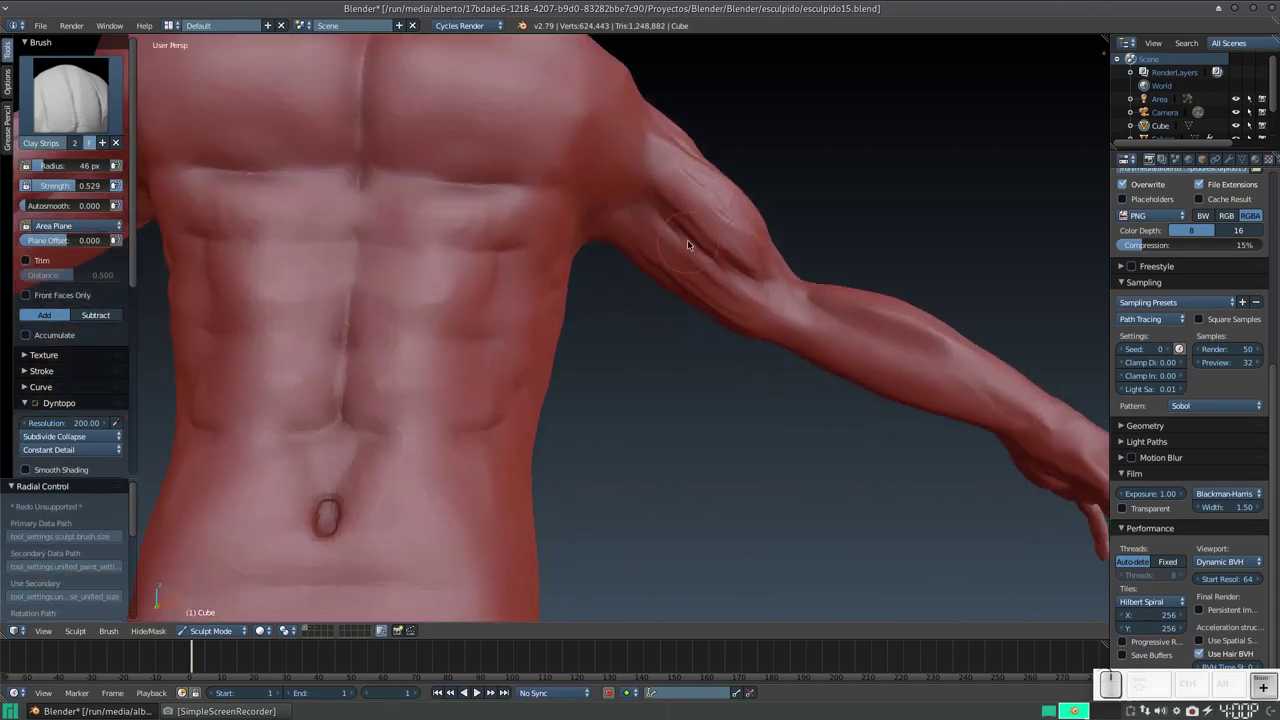
left_click(676, 205)
left_click(671, 202)
left_click(682, 204)
left_click(678, 207)
left_click(669, 207)
left_click(698, 216)
middle_click(691, 237)
key("KP_Subtract")
middle_click(720, 227)
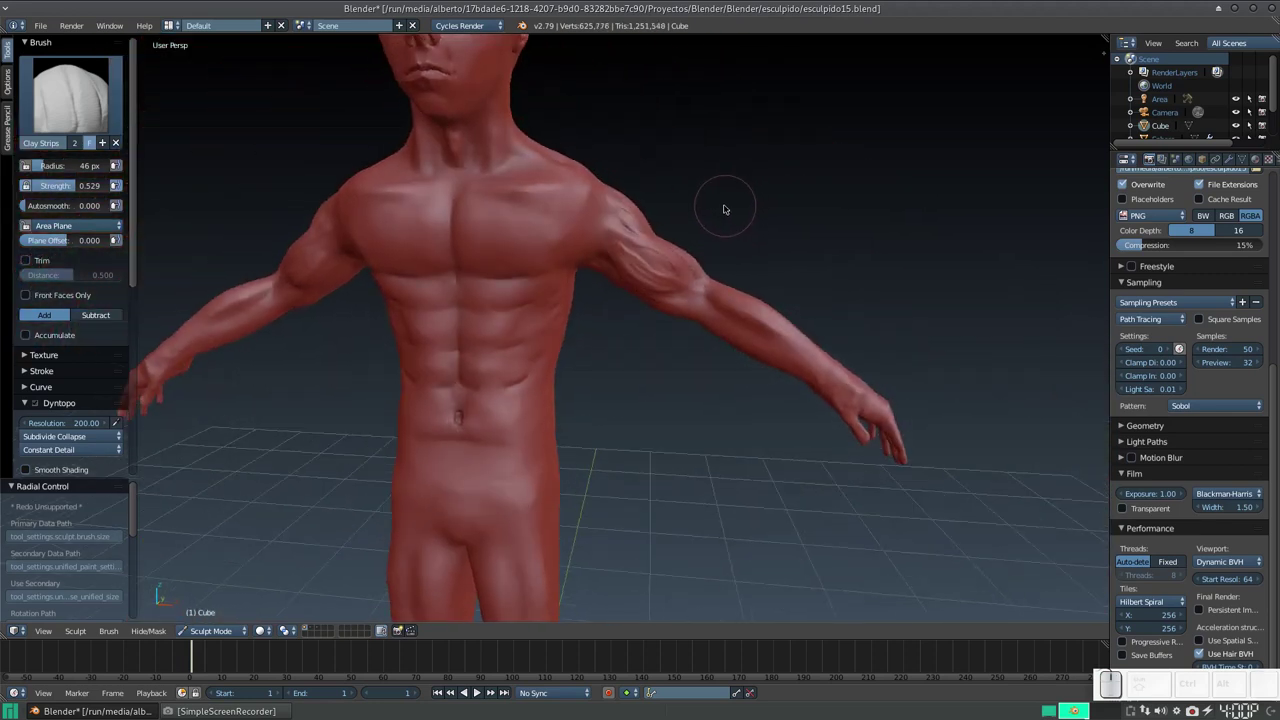
left_click_drag(703, 233, 582, 268)
key("KP_Add")
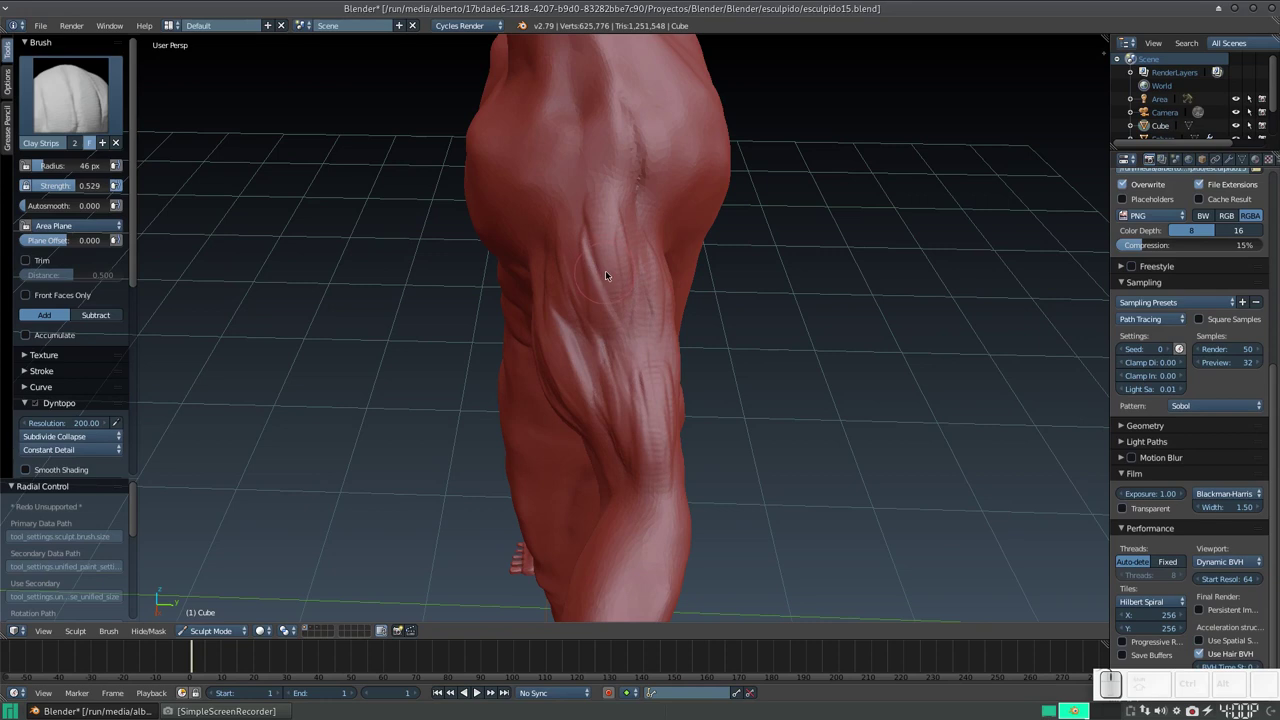
Switch to the Smooth brush with a smaller radius and stronger strength and smooth the arm muscles.
key("s")
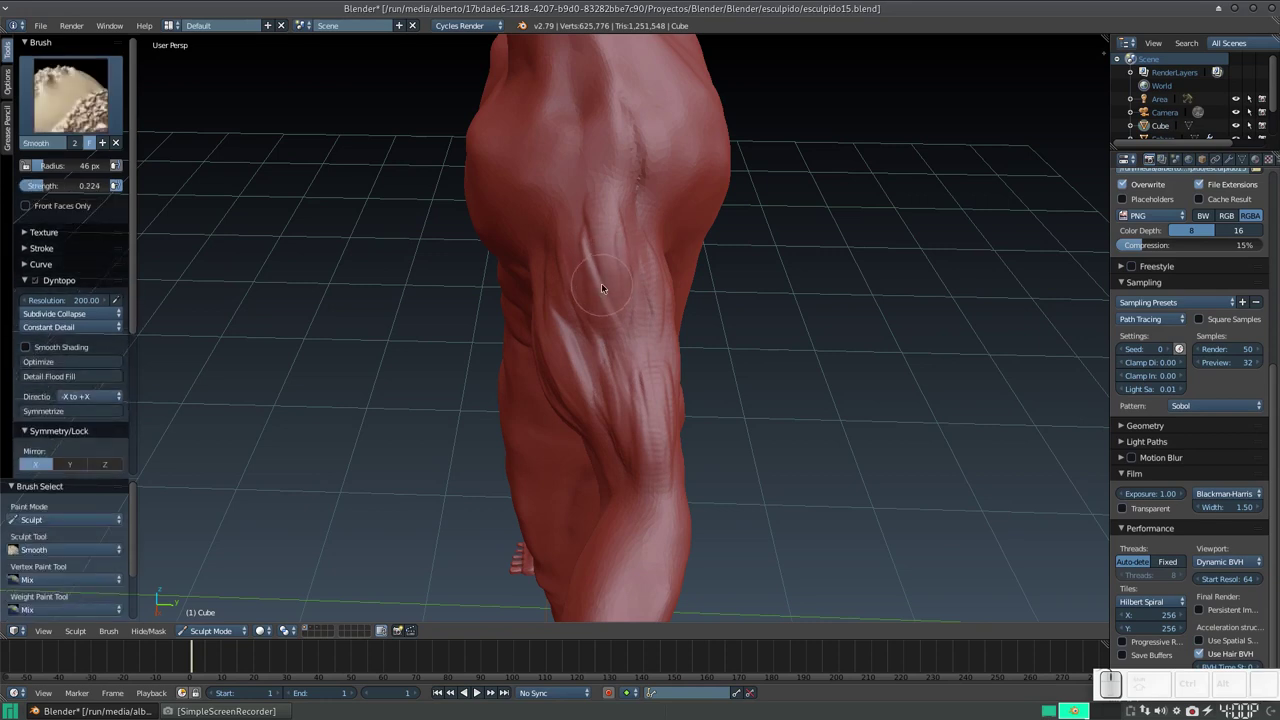
key("f")
left_click(596, 290)
left_click_drag(591, 200, 611, 297)
key("shift+f")
left_click(585, 365)
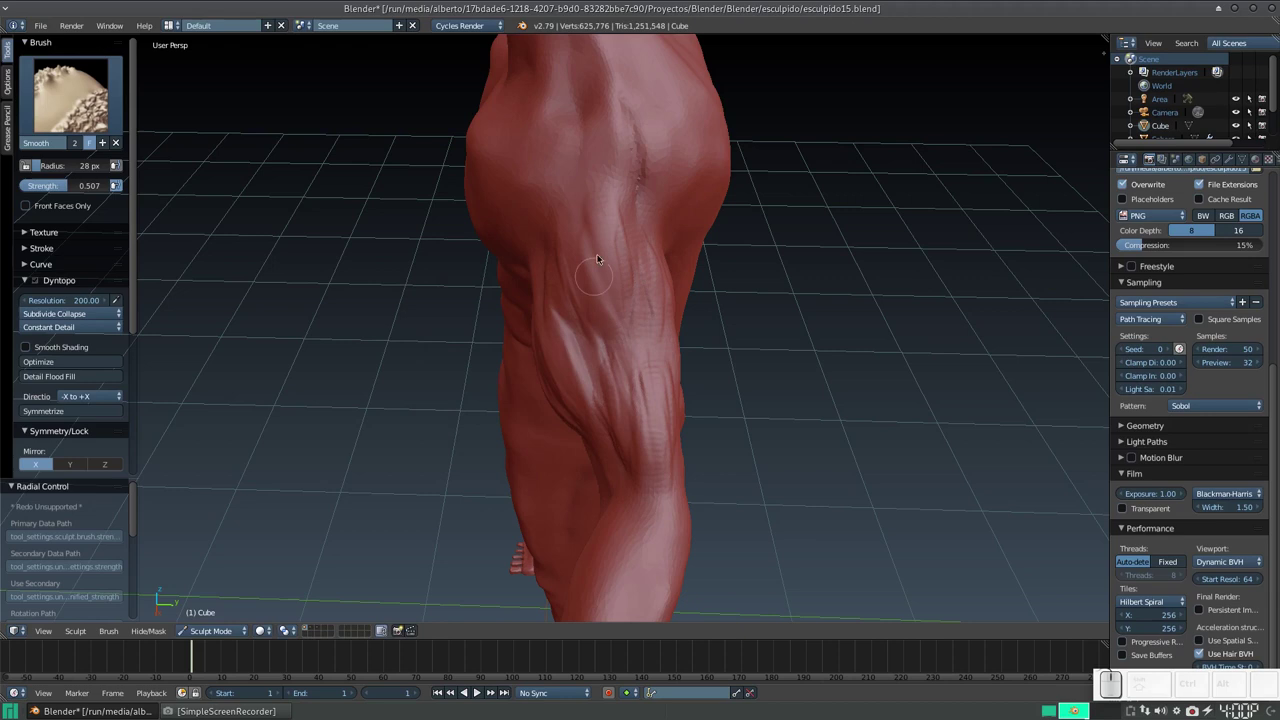
left_click_drag(612, 204, 604, 358)
left_click_drag(597, 319, 618, 367)
Smooth the underside of the arm, the shoulder, upper arm and forearm from several angles.
middle_click(615, 369)
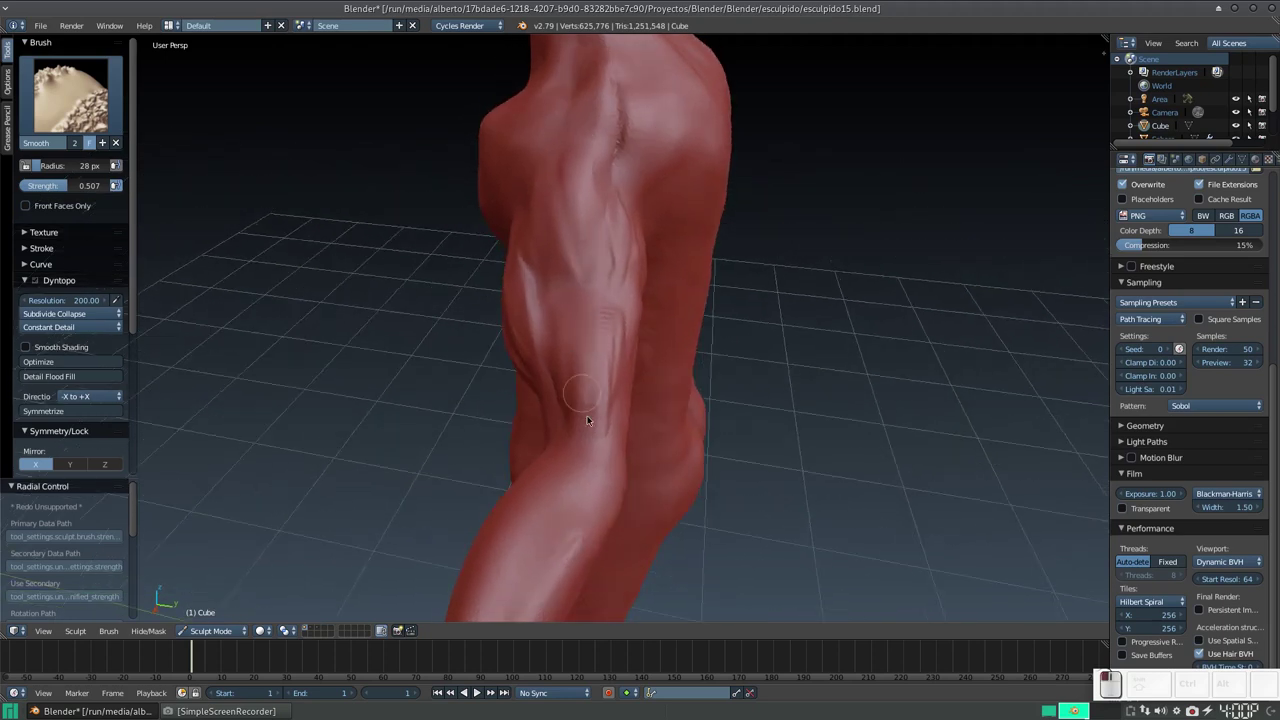
middle_click(564, 378)
left_click_drag(515, 236, 468, 304)
middle_click(463, 303)
left_click_drag(415, 249, 655, 181)
left_click_drag(650, 148, 727, 213)
middle_click(727, 213)
left_click_drag(651, 206, 661, 195)
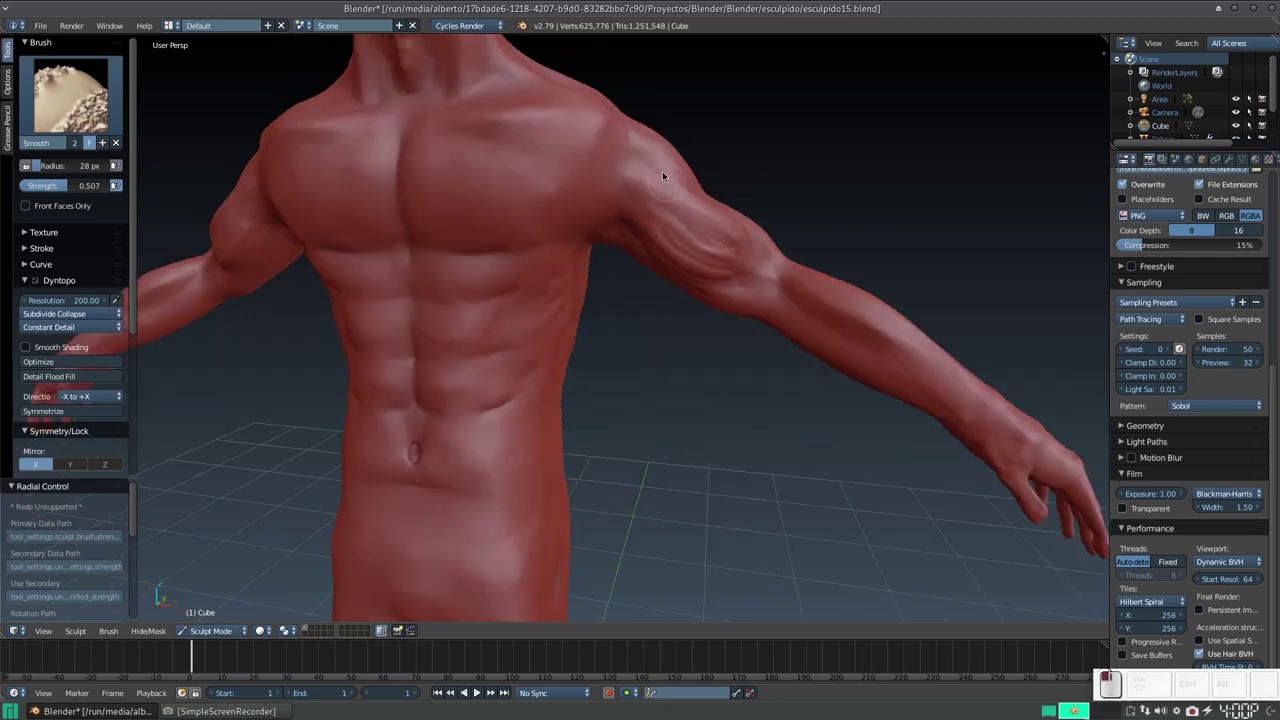
left_click(691, 222)
left_click_drag(718, 281, 695, 272)
middle_click(707, 267)
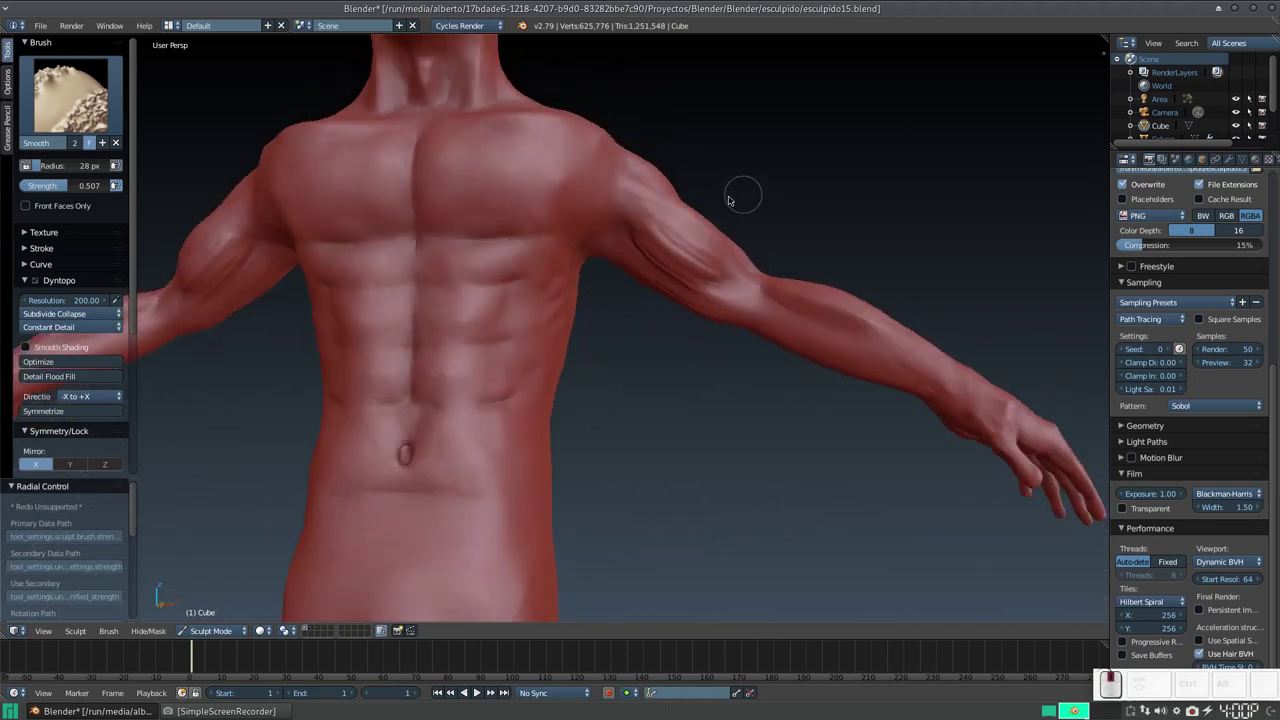
left_click_drag(656, 220, 650, 232)
left_click_drag(638, 236, 645, 279)
left_click_drag(622, 260, 631, 265)
left_click_drag(624, 256, 676, 277)
Smooth the armpit, the ribs below it and the side of the chest.
middle_click(643, 267)
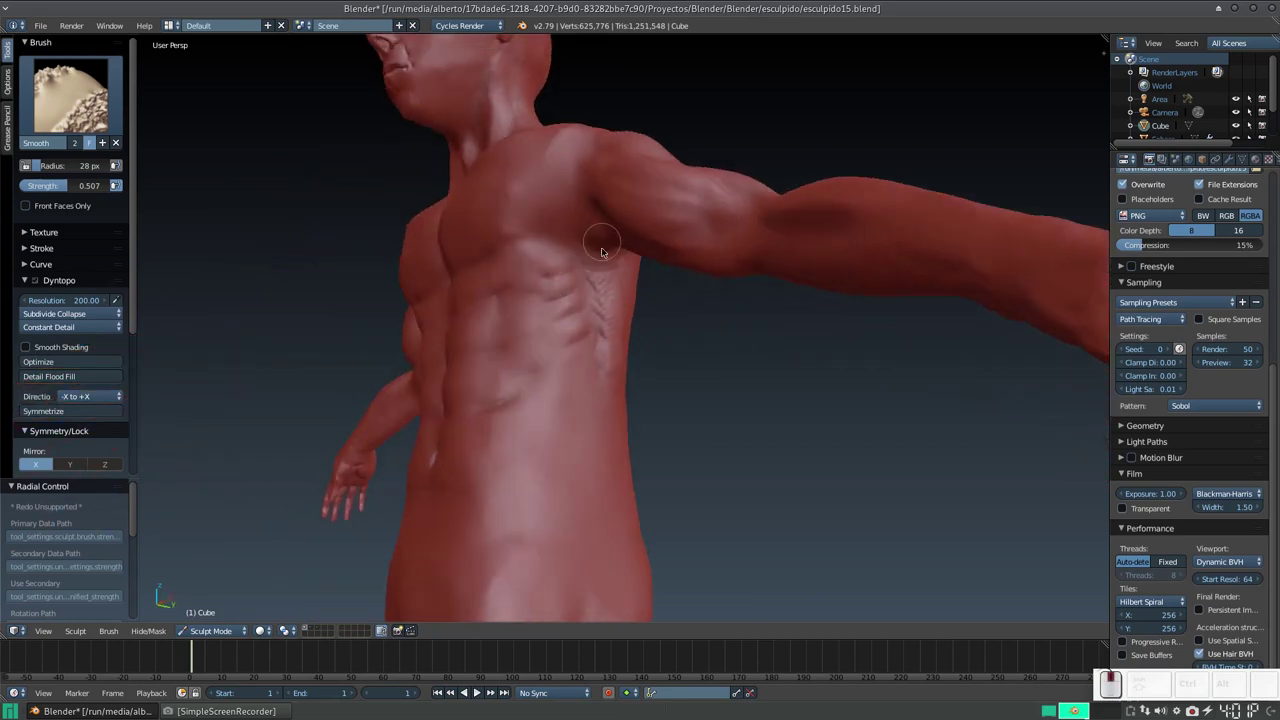
left_click_drag(608, 273, 623, 289)
middle_click(614, 297)
left_click_drag(641, 213, 618, 274)
left_click_drag(603, 268, 604, 379)
middle_click(604, 379)
left_click_drag(621, 306, 544, 264)
left_click_drag(542, 309, 680, 331)
View the figure from behind, smooth the back of the upper arm and zoom in and out to check it.
middle_click(688, 344)
middle_click(687, 337)
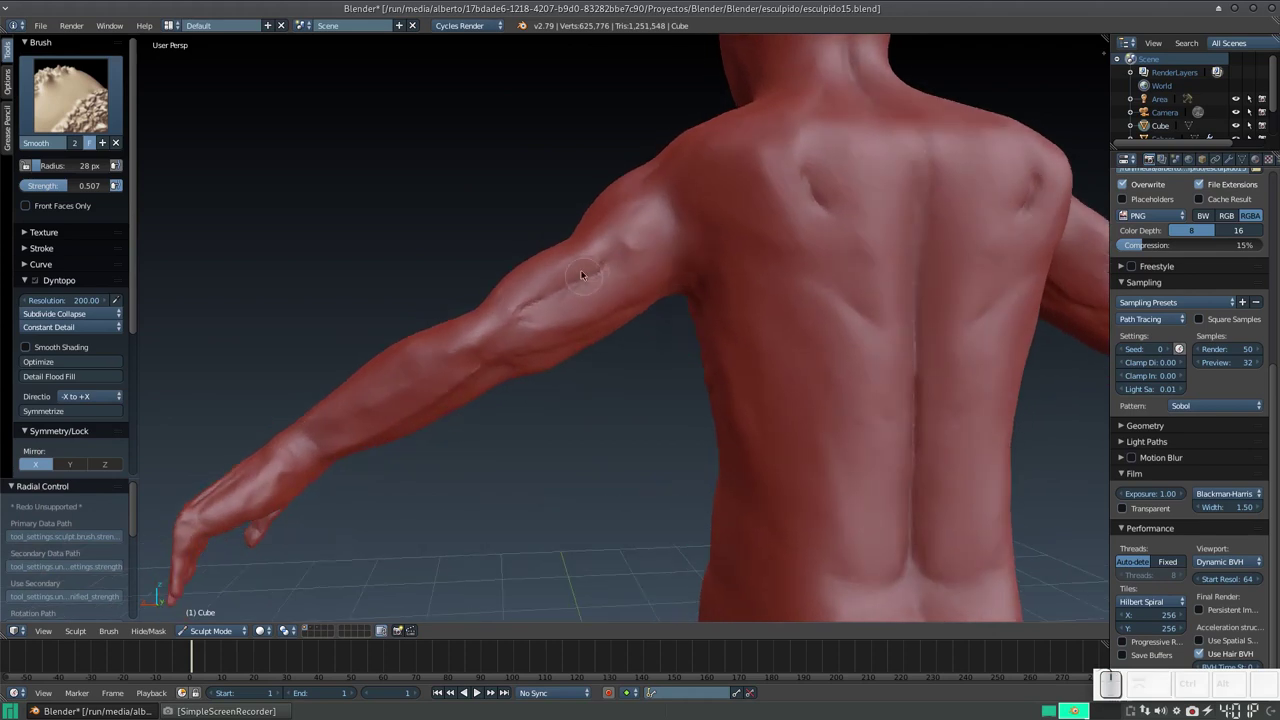
left_click_drag(603, 256, 595, 277)
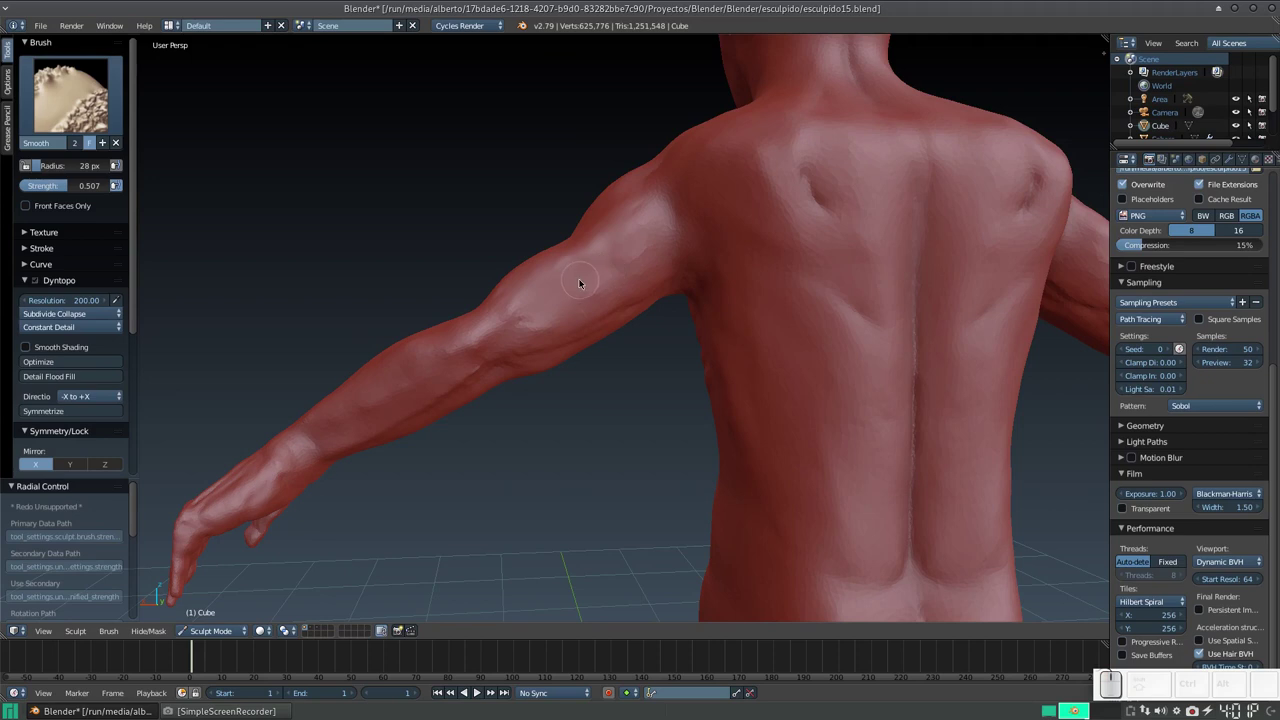
scroll("down", 3)
scroll("up", 3)
scroll("down", 3)
scroll("up", 3)
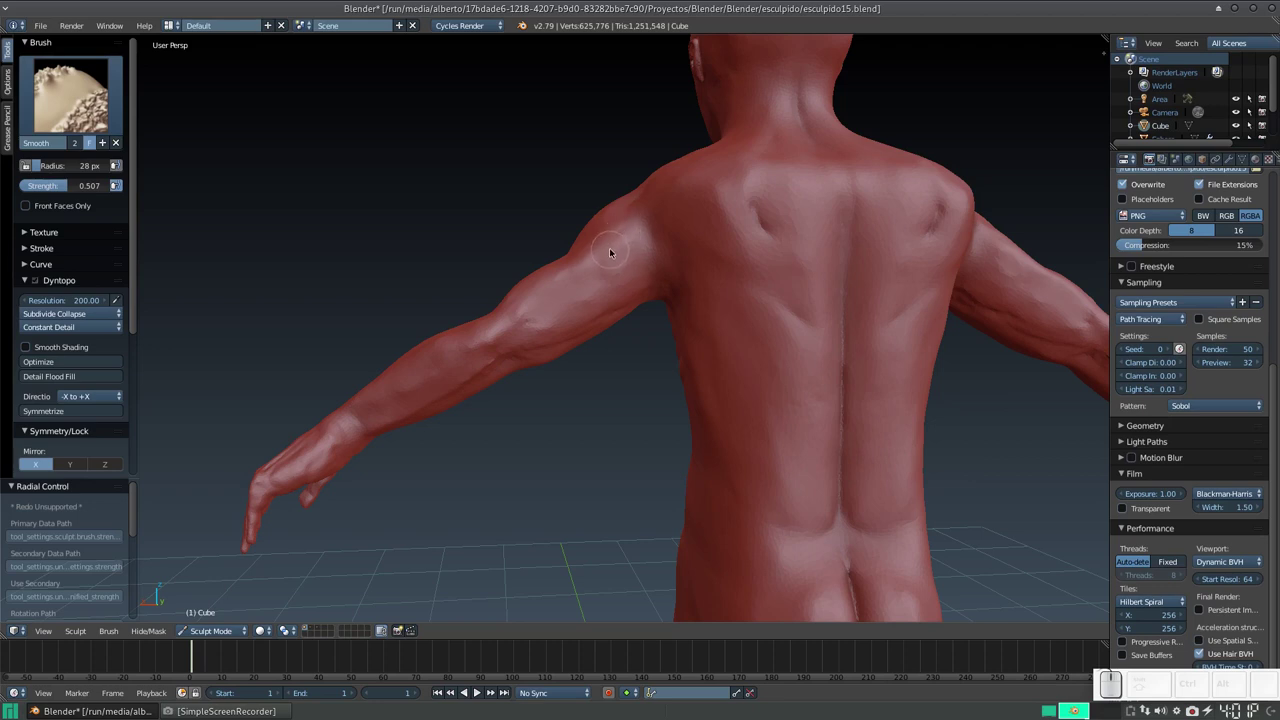
Carve definition lines into the back of the left arm and shoulder with the Crease brush.
key("4")
left_click_drag(636, 206, 635, 204)
left_click_drag(579, 295, 584, 292)
middle_click(565, 263)
left_click_drag(558, 279, 561, 279)
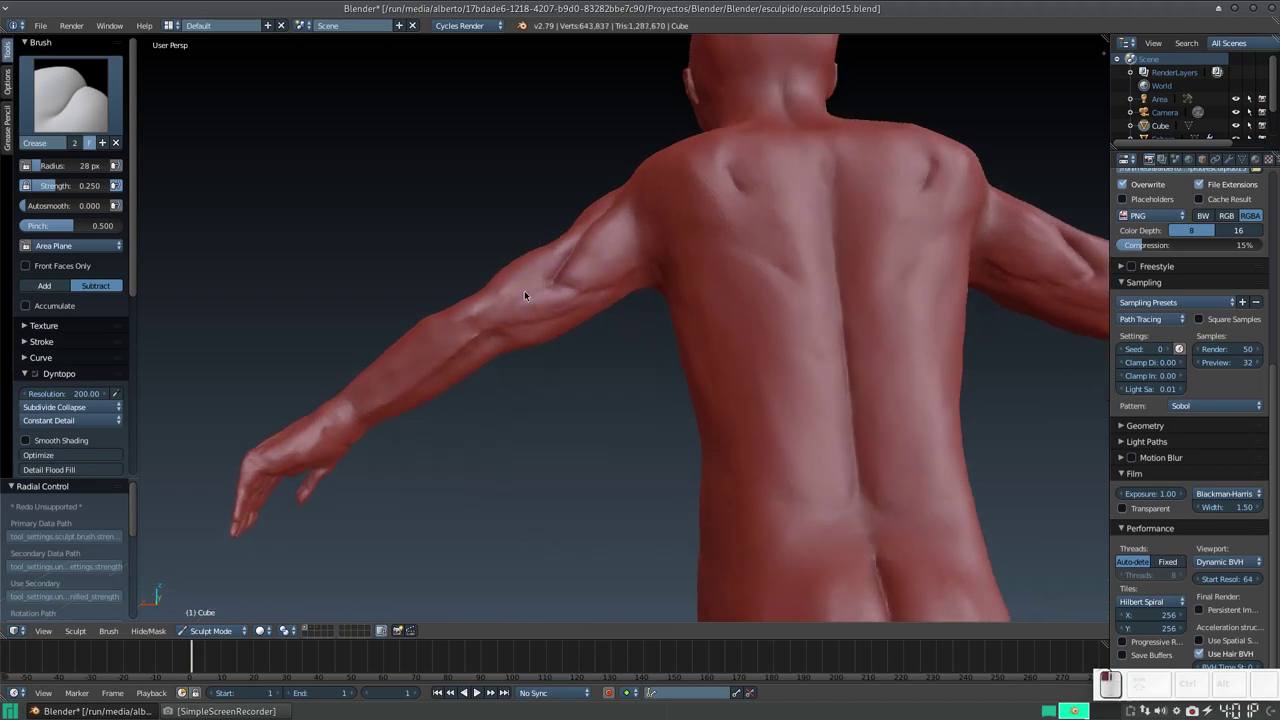
middle_click(621, 281)
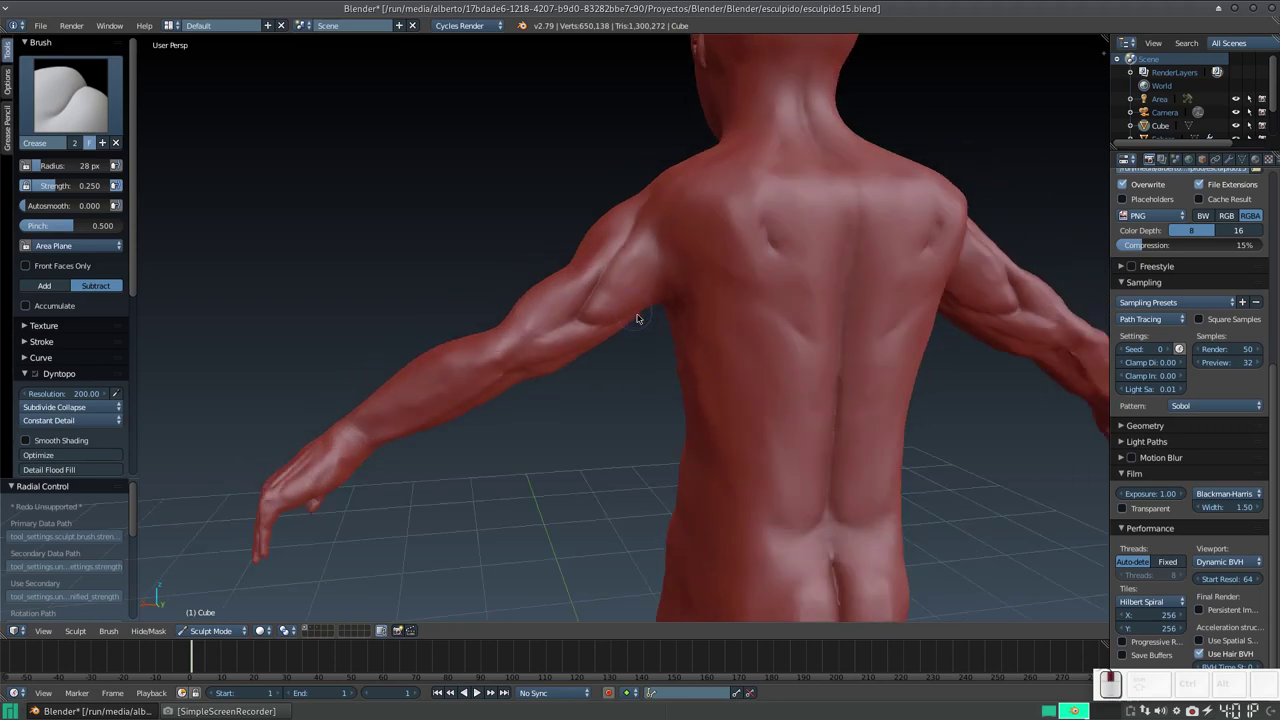
Switch to the Smooth brush at lower strength and soften the creases on the upper arm.
key("s")
key("shift+f")
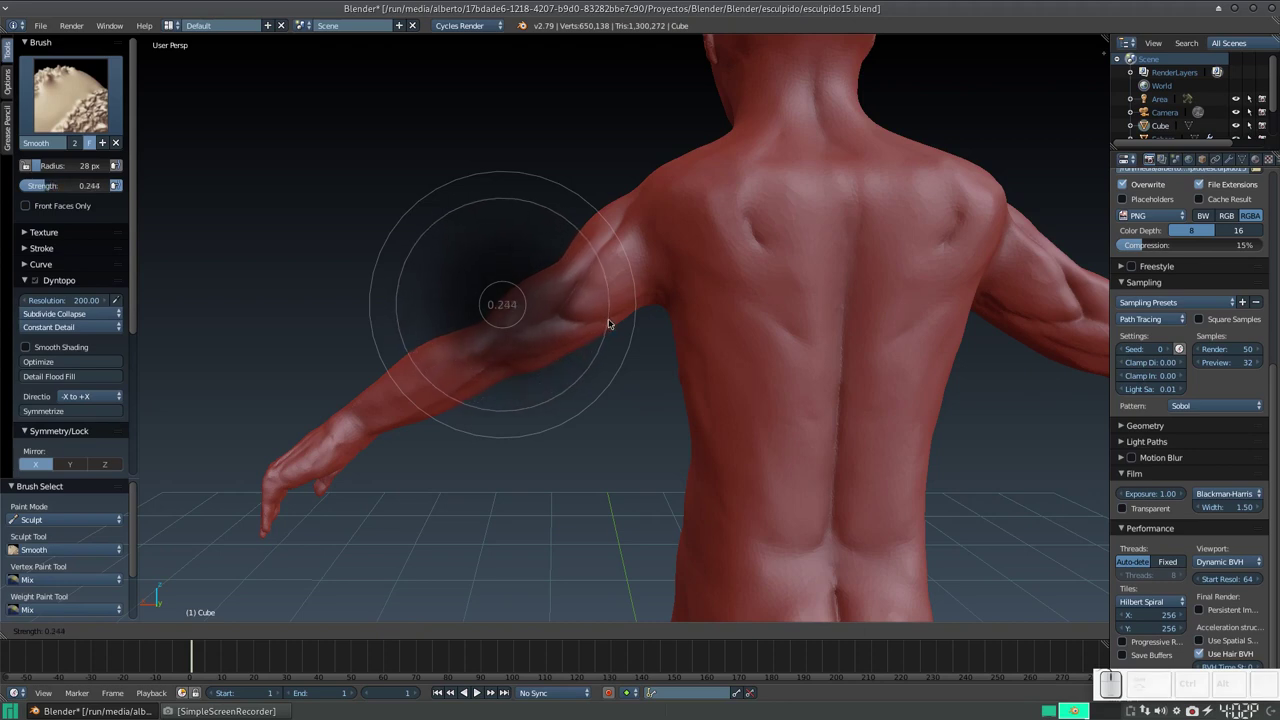
left_click(616, 329)
middle_click(626, 268)
left_click_drag(663, 199, 574, 265)
right_click(564, 317)
left_click_drag(564, 270, 562, 283)
Soften the back of the shoulder, the upper arm and forearm with smoothing strokes.
middle_click(562, 288)
middle_click(574, 305)
left_click_drag(583, 275, 564, 297)
middle_click(566, 306)
left_click_drag(640, 245, 595, 311)
middle_click(581, 307)
left_click_drag(603, 249, 604, 272)
left_click_drag(609, 278, 667, 235)
left_click_drag(664, 290, 543, 276)
Soften the shoulder blade area and the arm seen from behind the figure.
middle_click(543, 276)
left_click_drag(511, 298, 455, 334)
middle_click(455, 334)
left_click(461, 358)
middle_click(454, 352)
left_click_drag(469, 344, 523, 326)
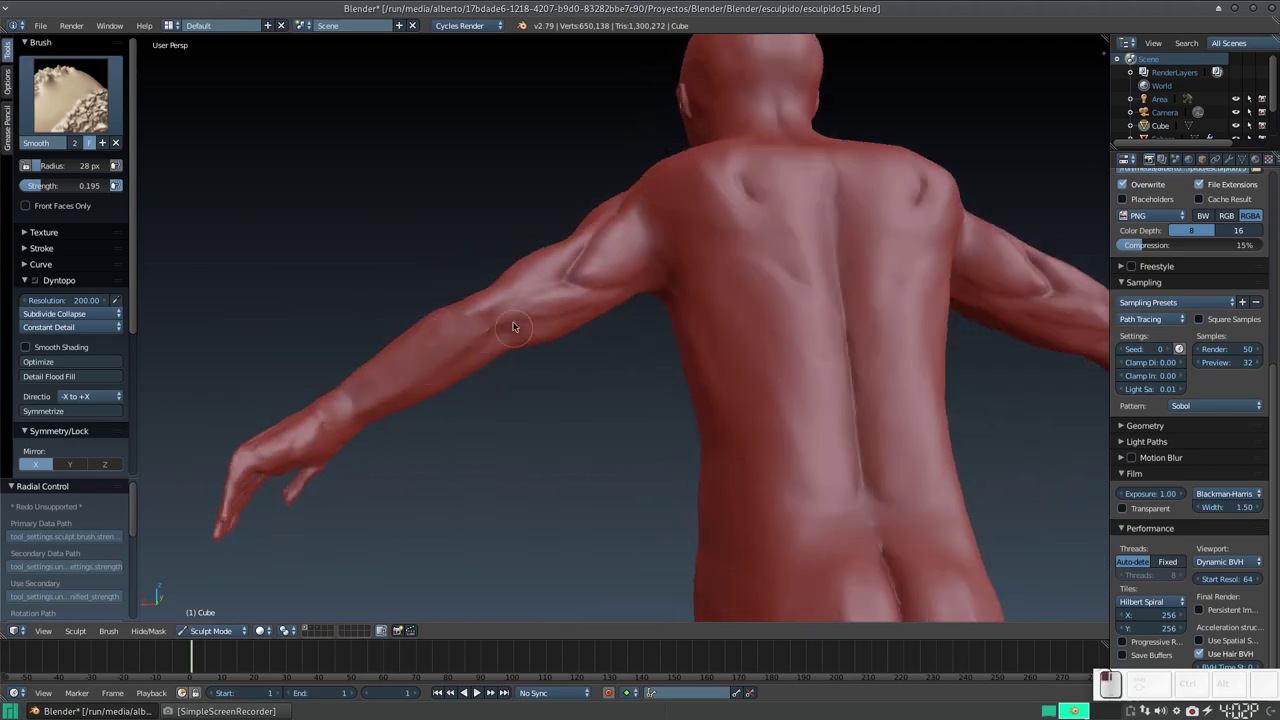
left_click_drag(482, 343, 533, 339)
middle_click(474, 354)
left_click(513, 345)
With a smaller Clay Strips brush, lay the first raised muscle strokes onto the forearm.
key("KP_Add")
key("3")
left_click_drag(498, 355, 485, 316)
middle_click(490, 336)
left_click_drag(488, 329, 494, 339)
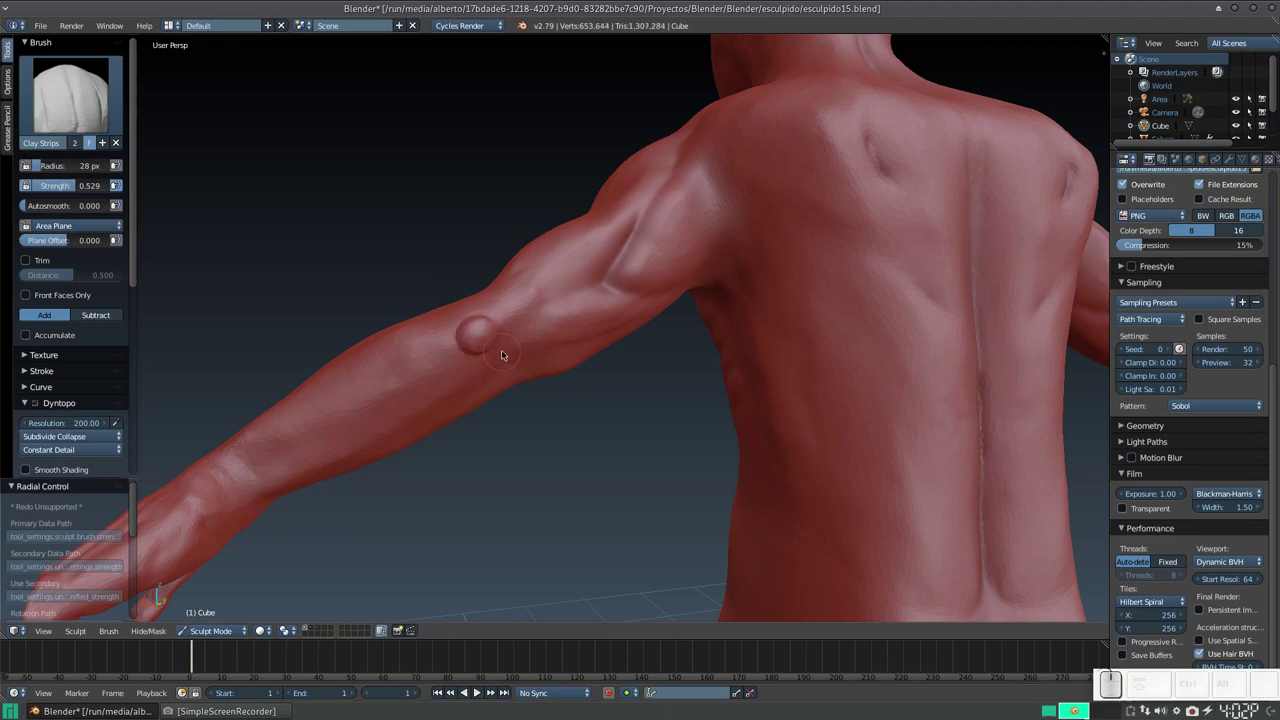
key("f")
left_click(498, 354)
left_click_drag(503, 327, 472, 337)
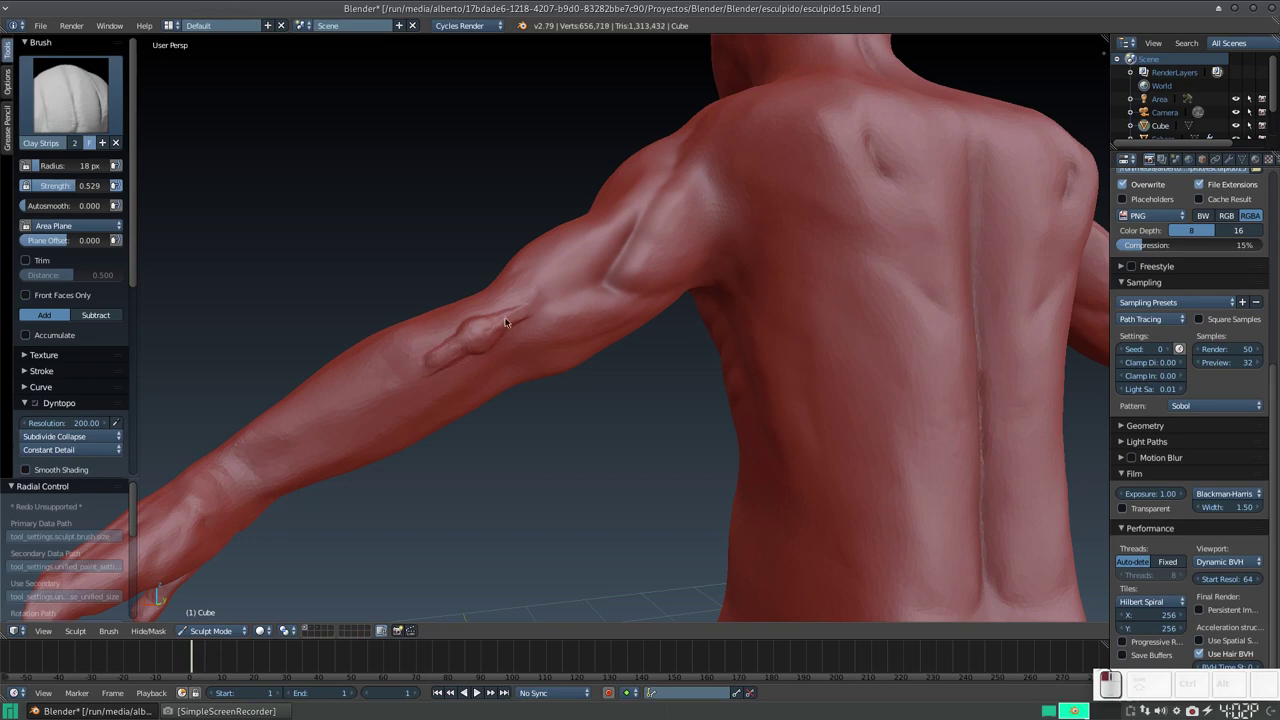
Dab further clay spots along the forearm while checking it from several angles.
middle_click(520, 338)
middle_click(527, 323)
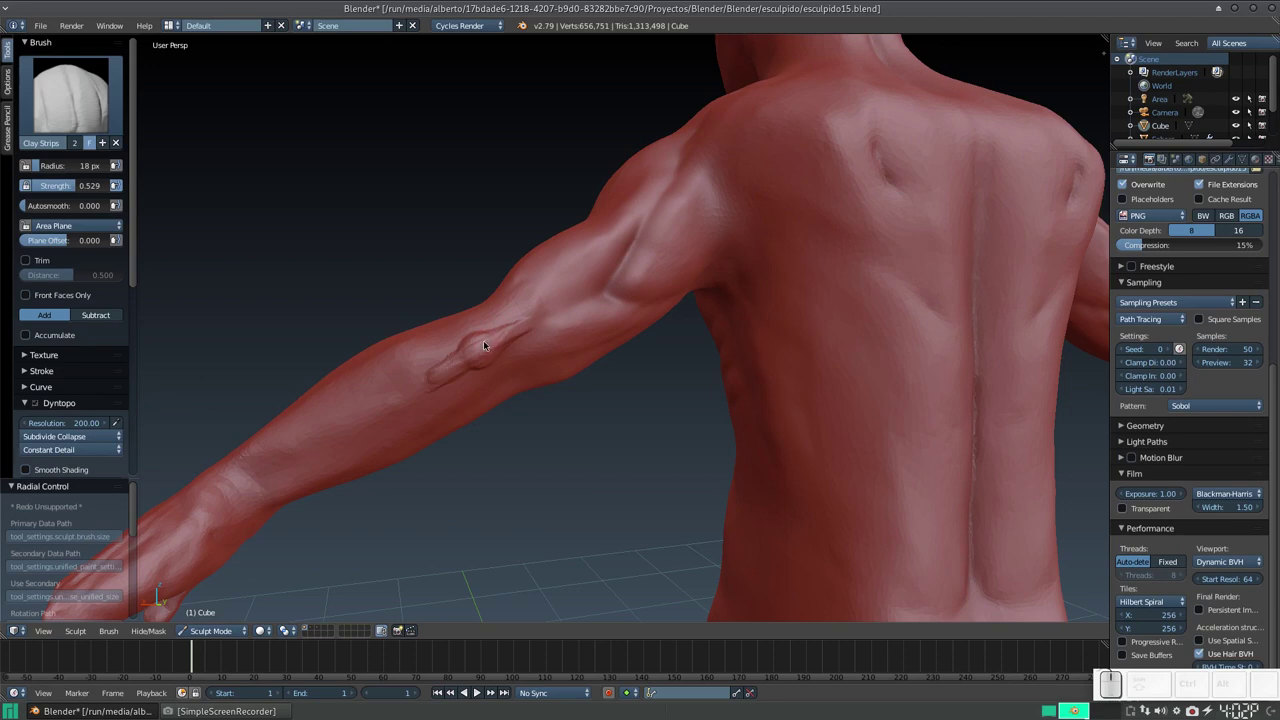
left_click(499, 317)
scroll("up", 3)
scroll("down", 3)
scroll("up", 3)
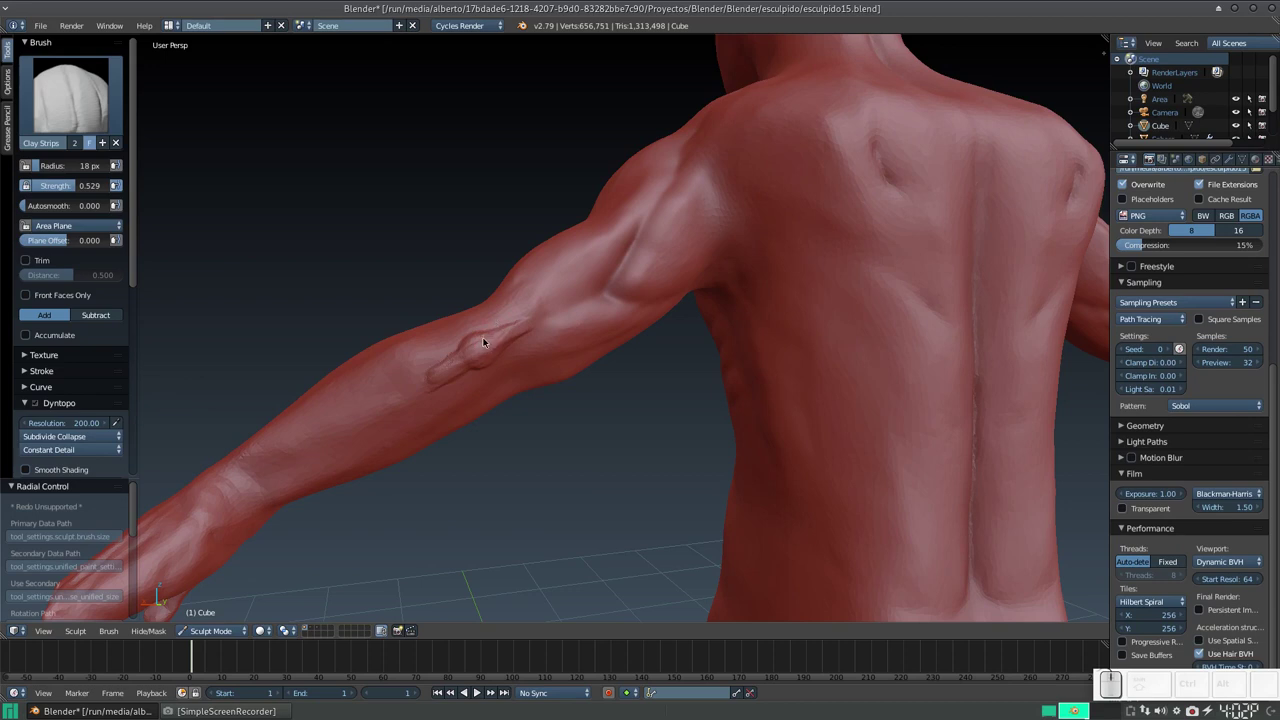
left_click(495, 345)
scroll("down", 3)
scroll("up", 3)
scroll("down", 3)
scroll("up", 3)
scroll("down", 3)
middle_click(512, 384)
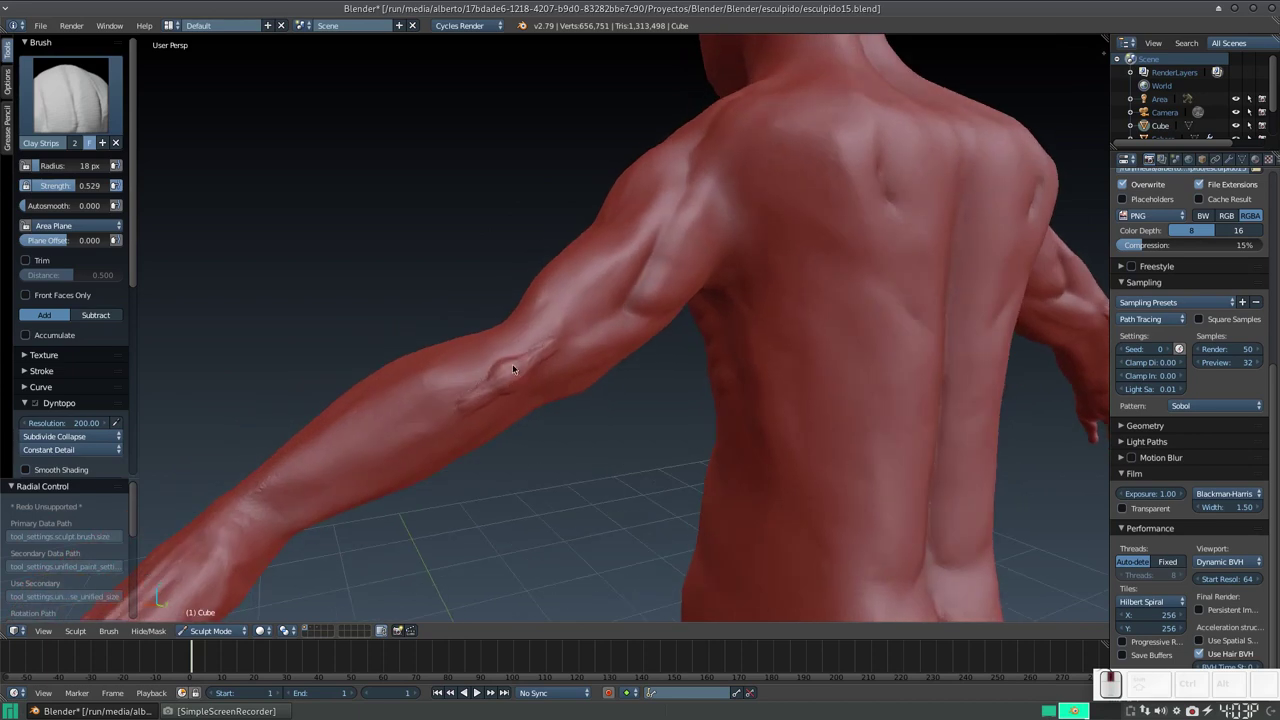
left_click(507, 331)
middle_click(514, 365)
Enlarge the brush and build up the broader forearm muscle mass toward the elbow.
key("f")
left_click_drag(536, 361, 447, 292)
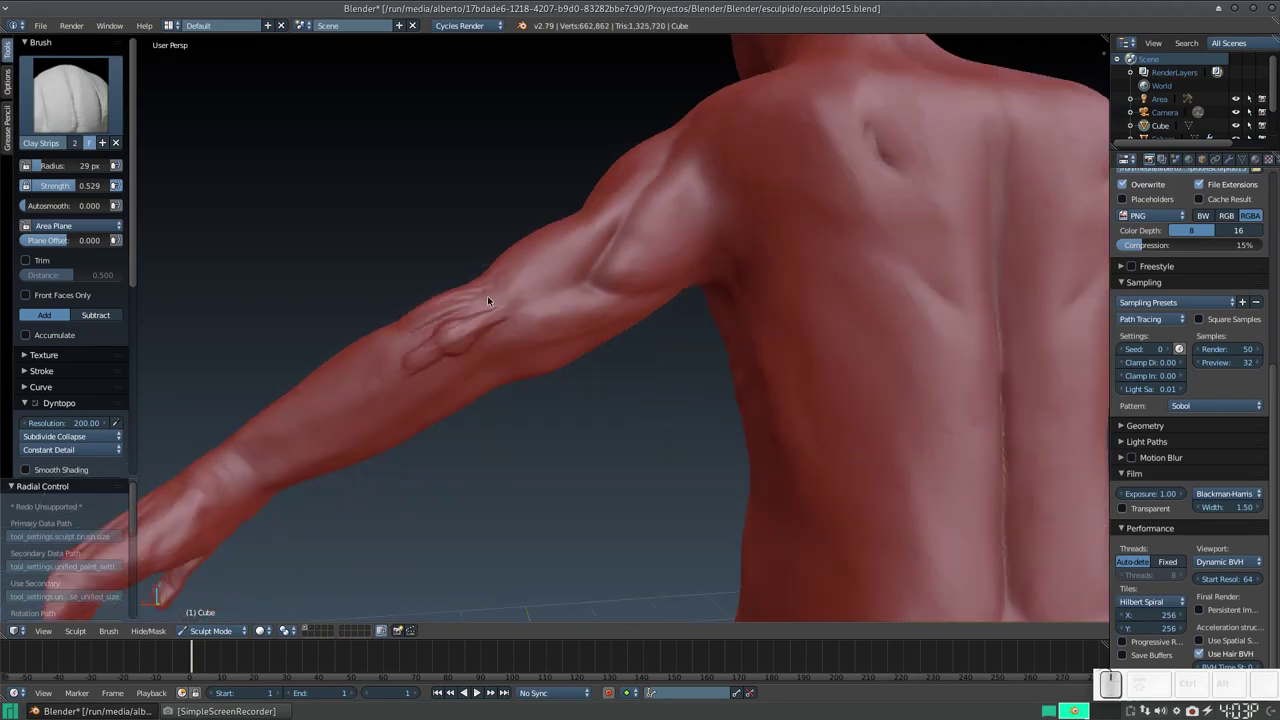
left_click_drag(479, 305, 470, 278)
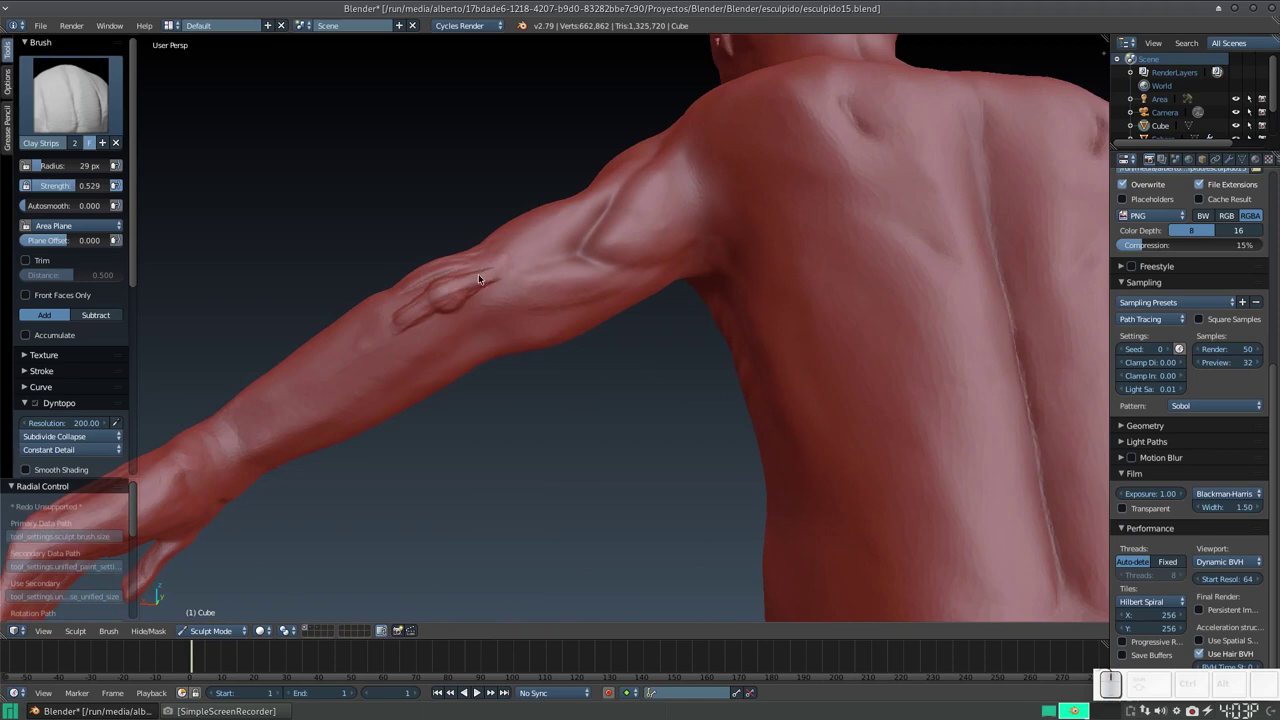
scroll("up", 3)
middle_click(473, 291)
left_click(387, 354)
left_click_drag(372, 363, 370, 364)
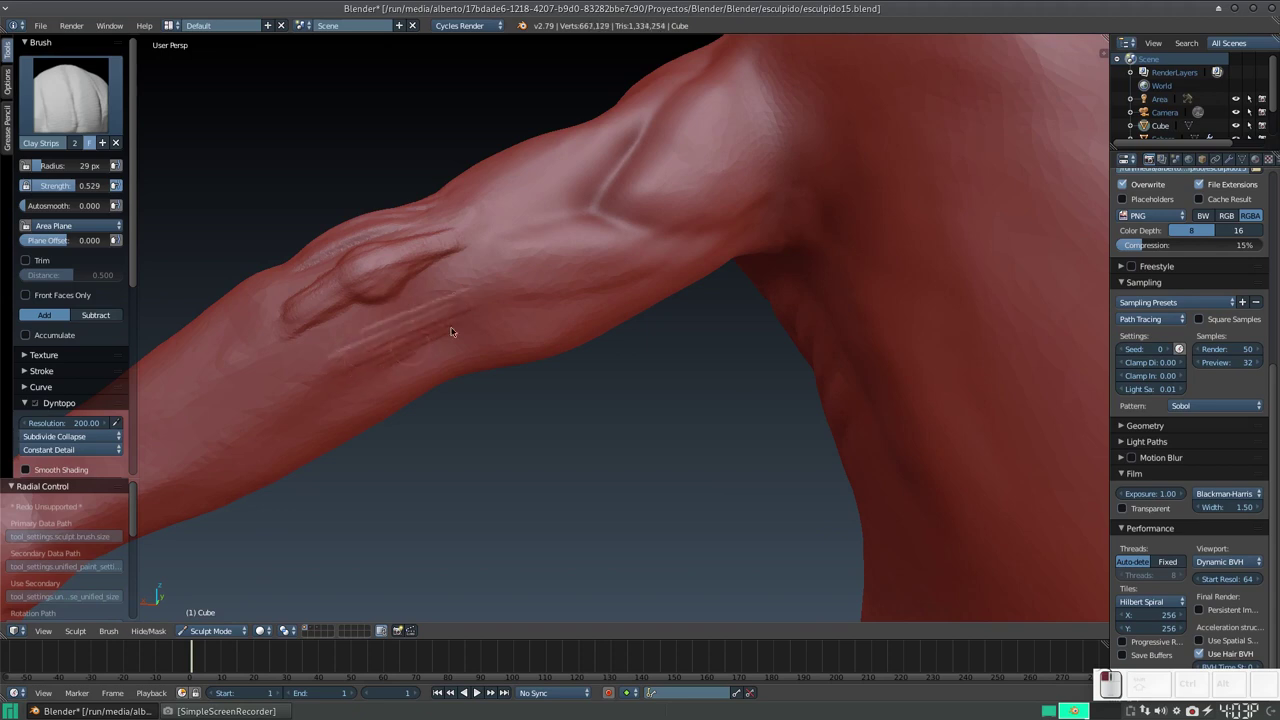
left_click_drag(386, 343, 474, 329)
left_click(473, 313)
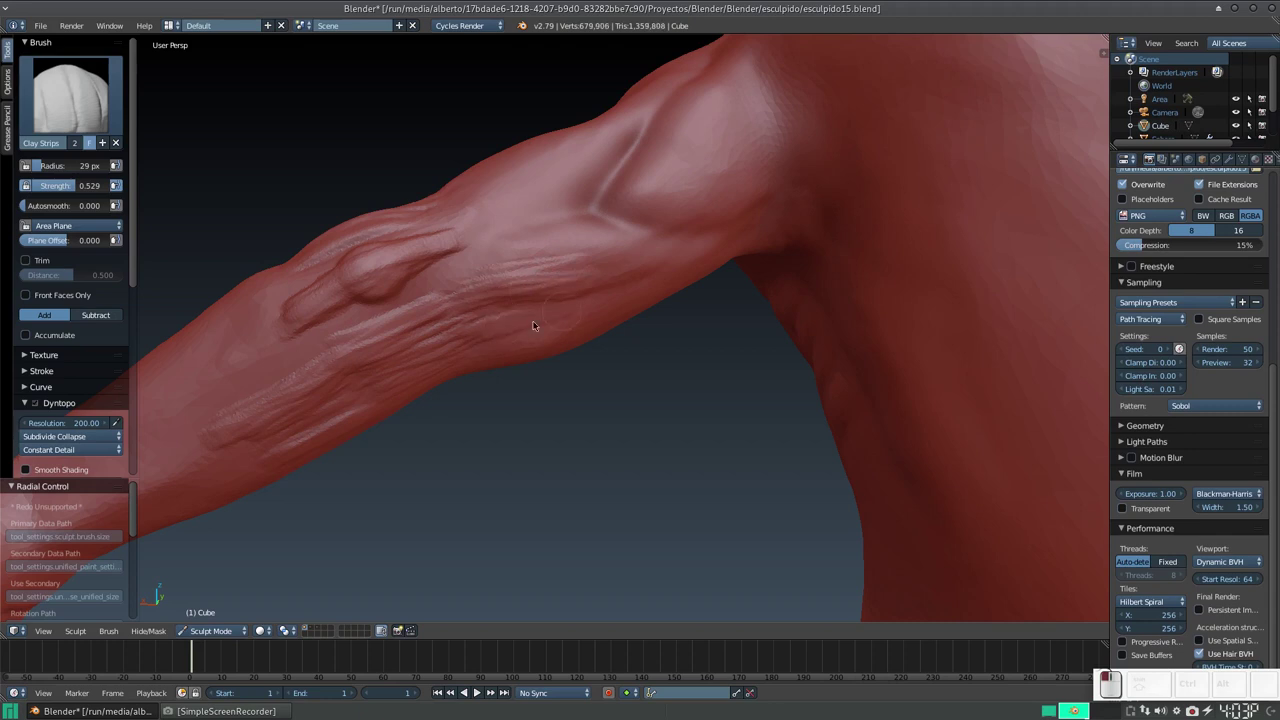
Pull a long vein-like ridge down the forearm and review it from around the arm.
middle_click(499, 300)
left_click_drag(459, 395, 398, 472)
middle_click(388, 486)
middle_click(475, 299)
middle_click(472, 321)
key("shift+s")
middle_click(576, 305)
middle_click(604, 344)
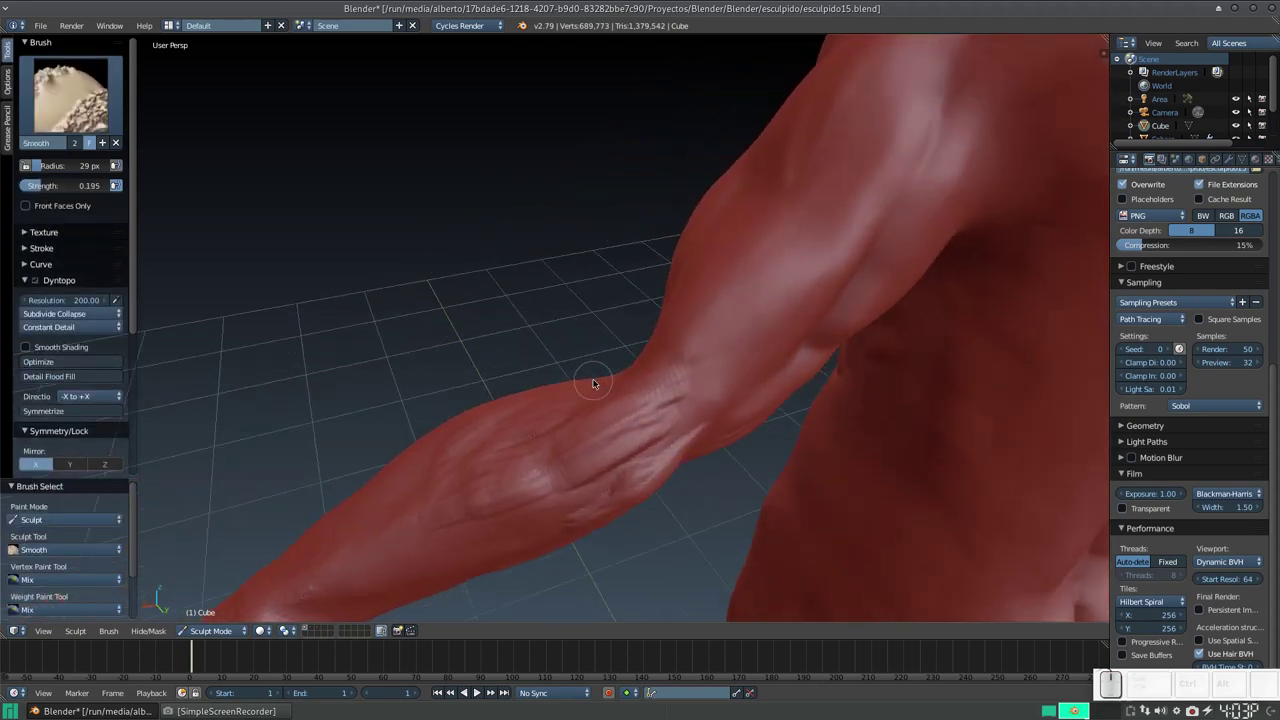
Lower the Smooth brush strength and soften the ridges near the elbow.
key("shift+f")
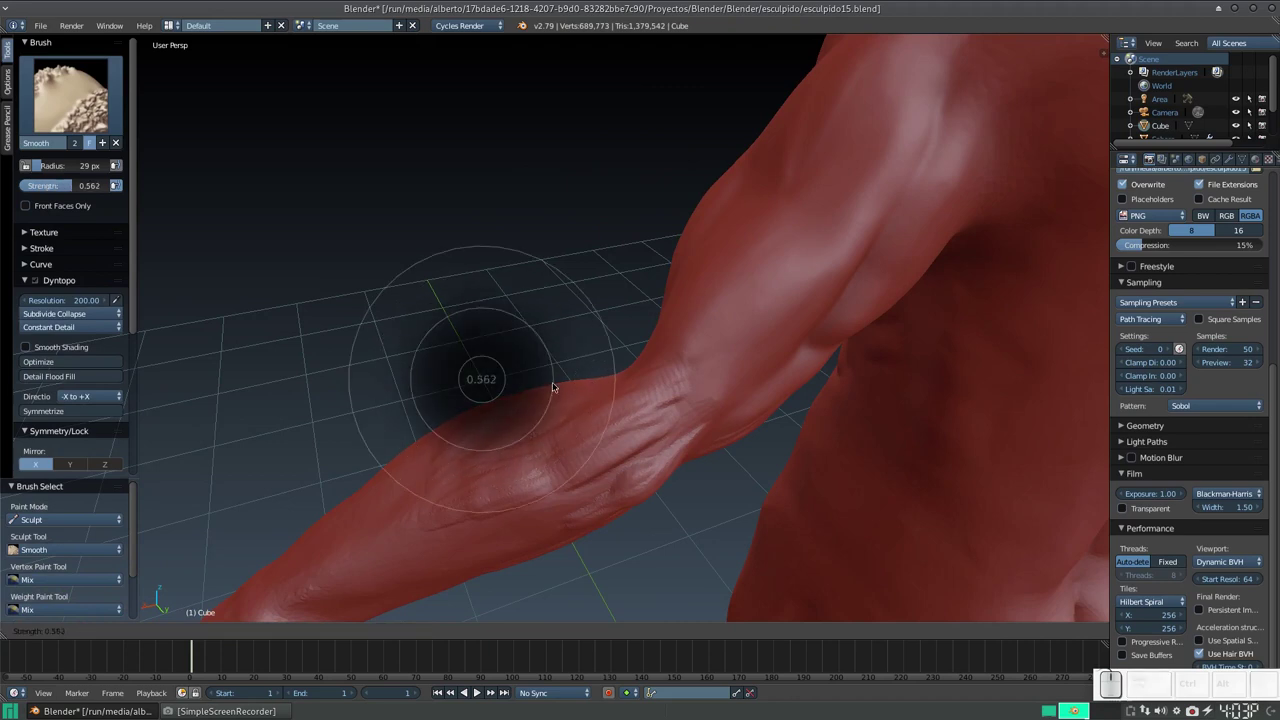
left_click(567, 392)
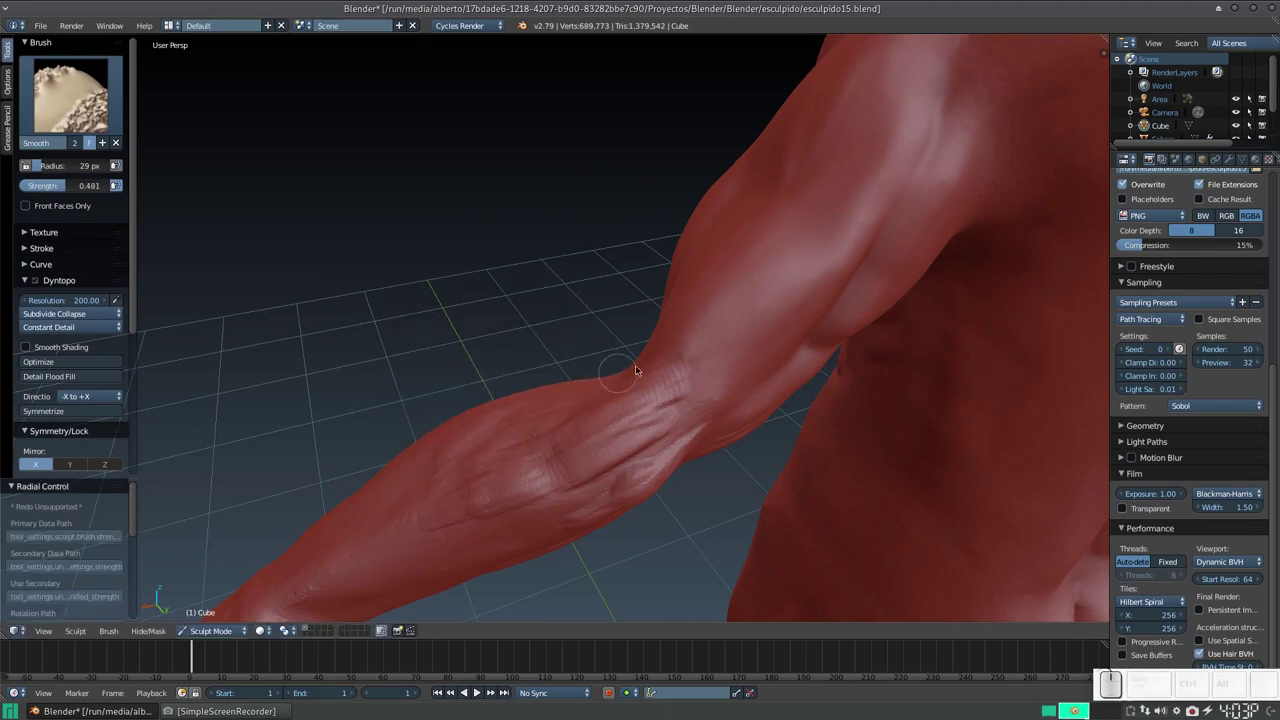
left_click_drag(650, 372, 520, 466)
middle_click(503, 473)
left_click(467, 411)
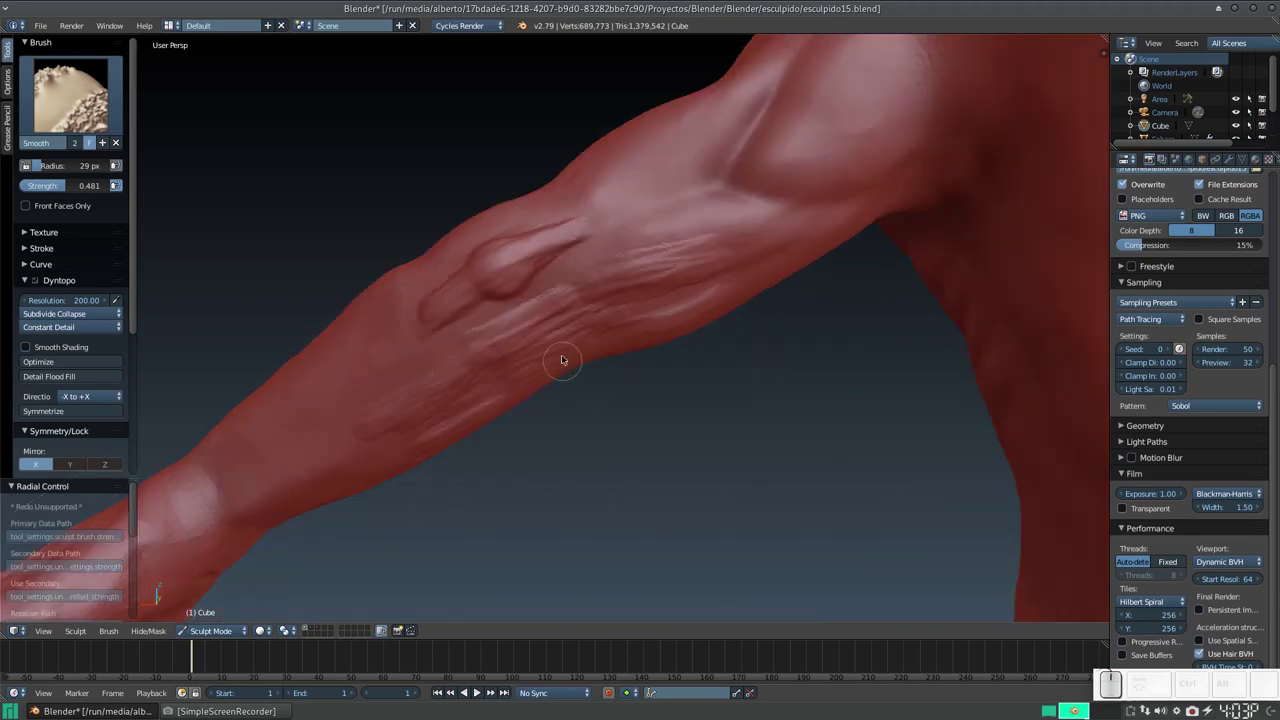
left_click_drag(454, 284, 556, 249)
left_click(588, 241)
Smooth the remaining ridges along the forearm up to the upper forearm muscles.
left_click_drag(636, 316, 600, 352)
left_click_drag(647, 328, 512, 386)
left_click(510, 385)
left_click_drag(555, 342, 557, 287)
left_click_drag(583, 258, 394, 367)
left_click(397, 368)
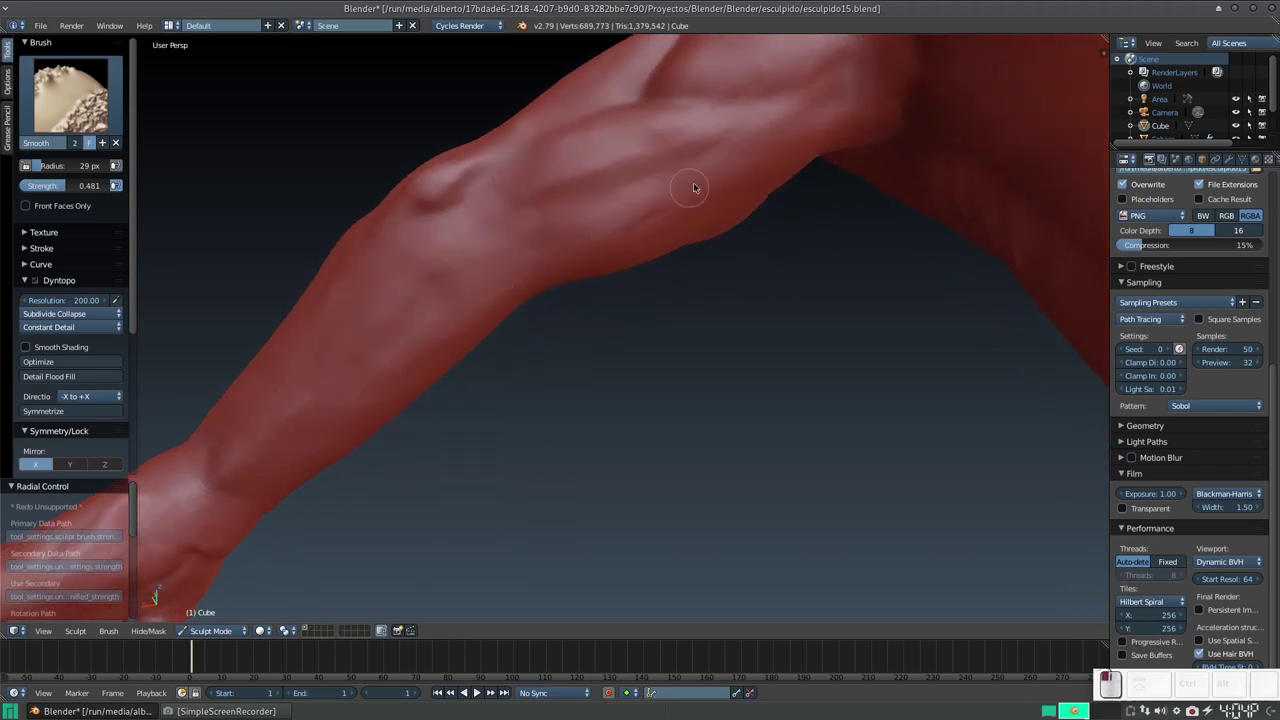
left_click(646, 220)
left_click(644, 222)
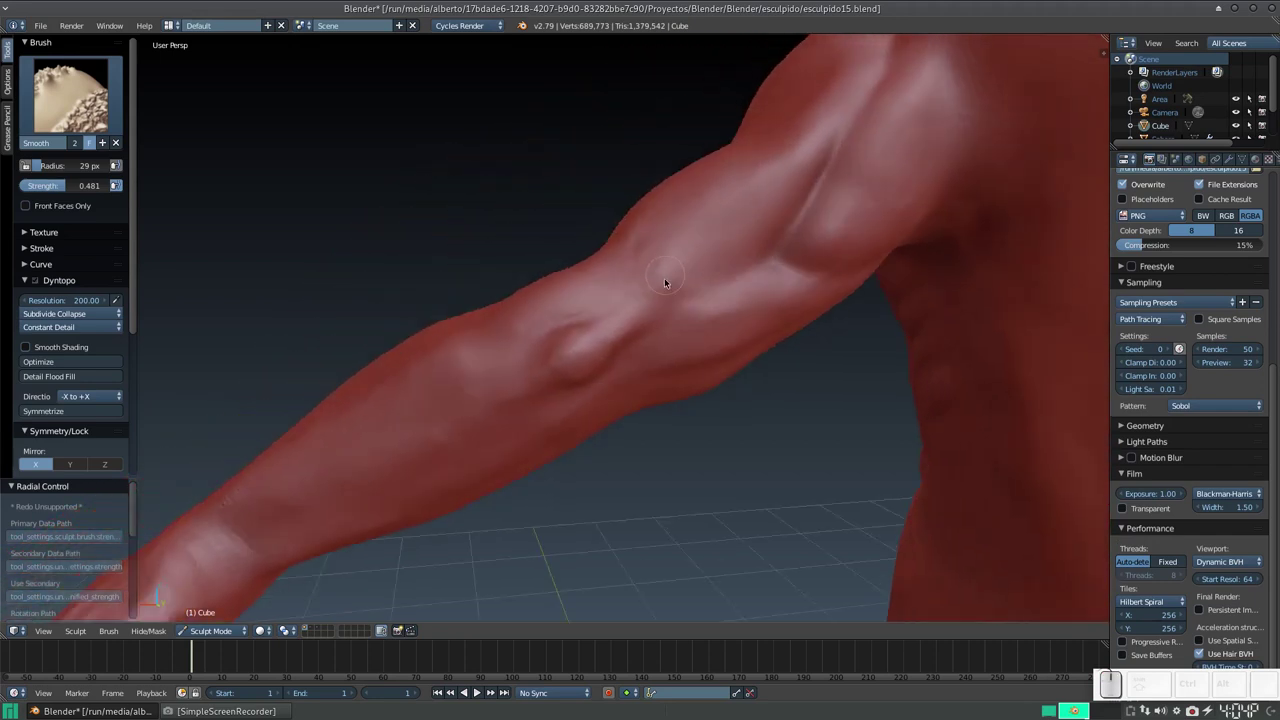
left_click_drag(677, 299, 639, 276)
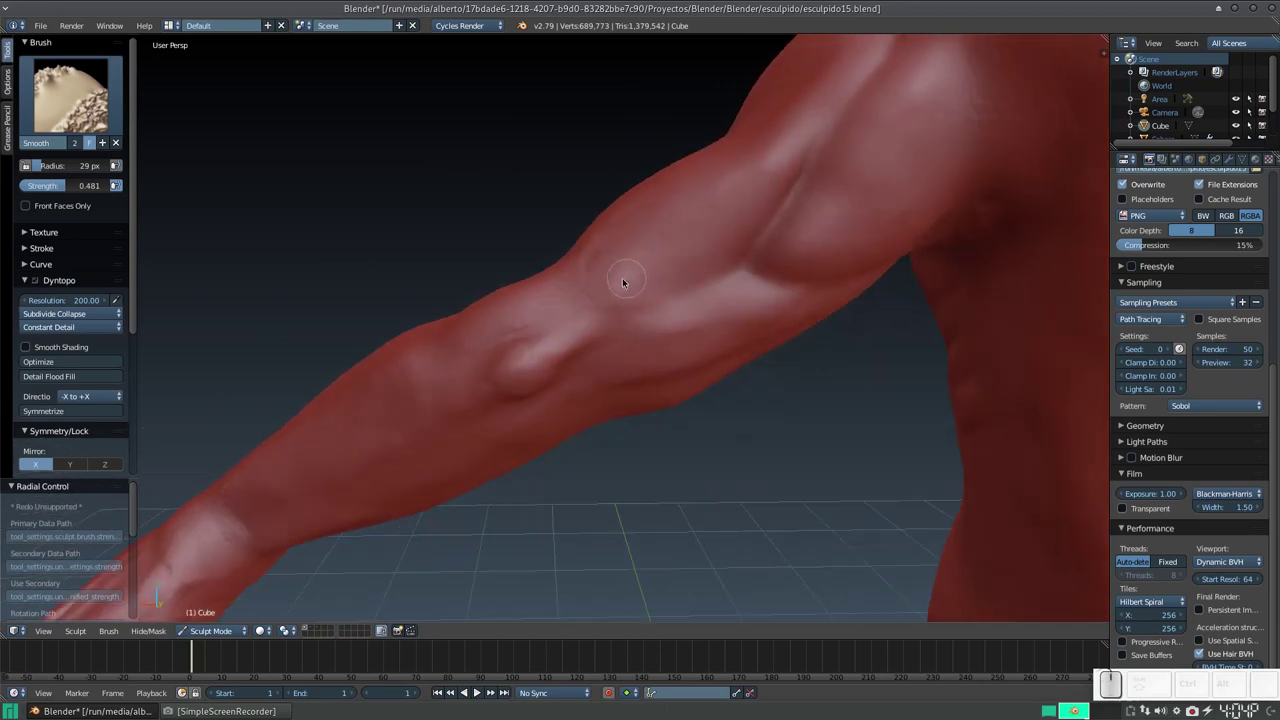
With the Crease brush, carve the first grooves around the inner elbow.
key("4")
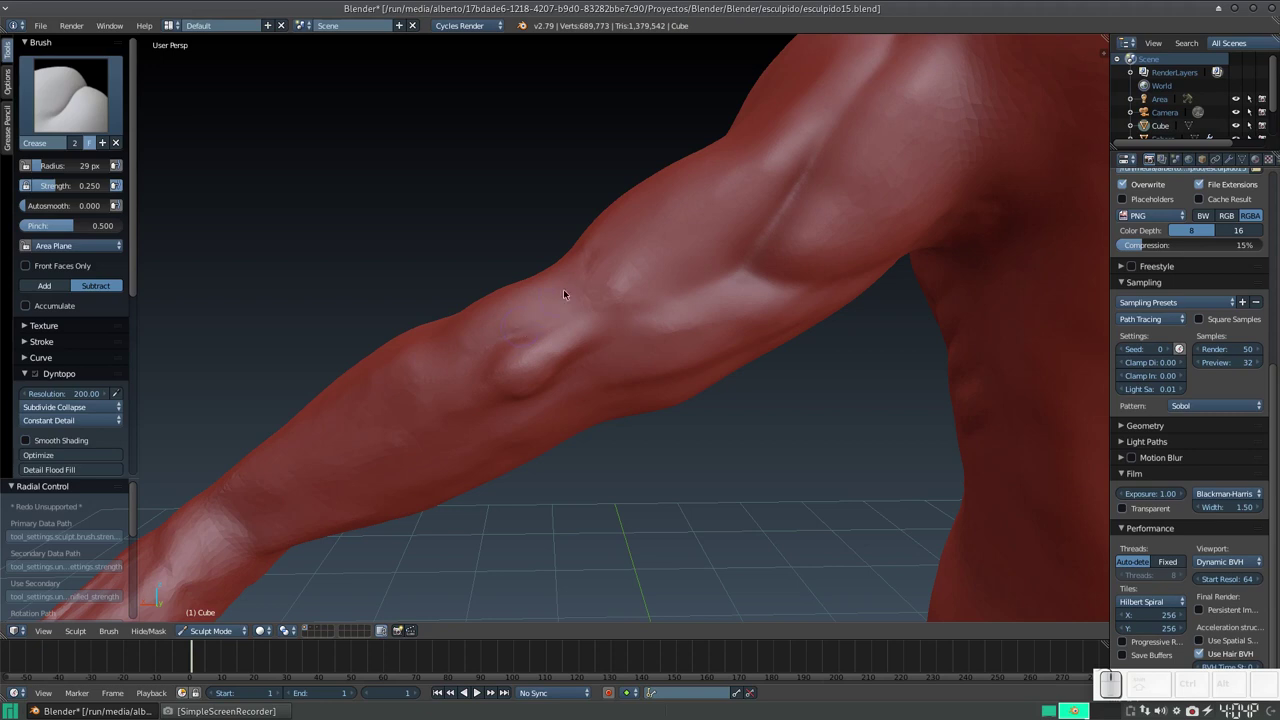
left_click_drag(581, 299, 596, 268)
left_click_drag(585, 285, 577, 342)
middle_click(564, 337)
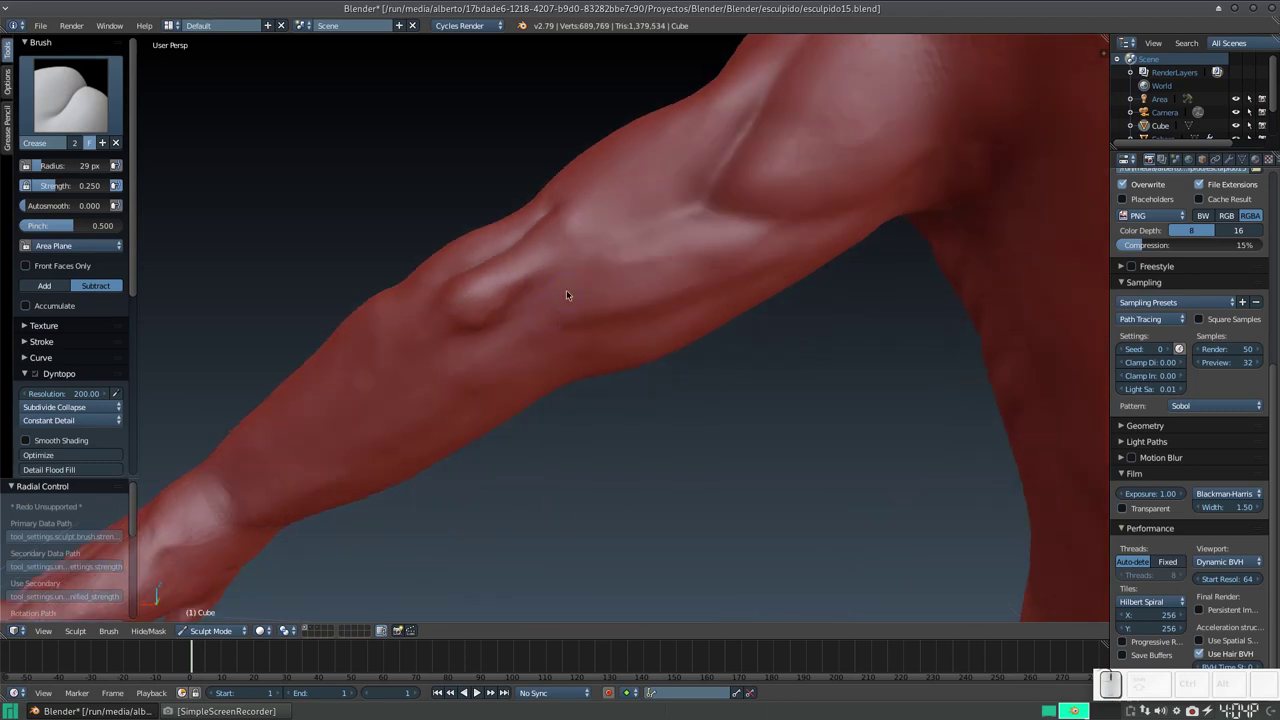
left_click(571, 295)
left_click_drag(605, 299, 550, 308)
Cut short creases between the forearm muscles near the elbow bump.
middle_click(555, 318)
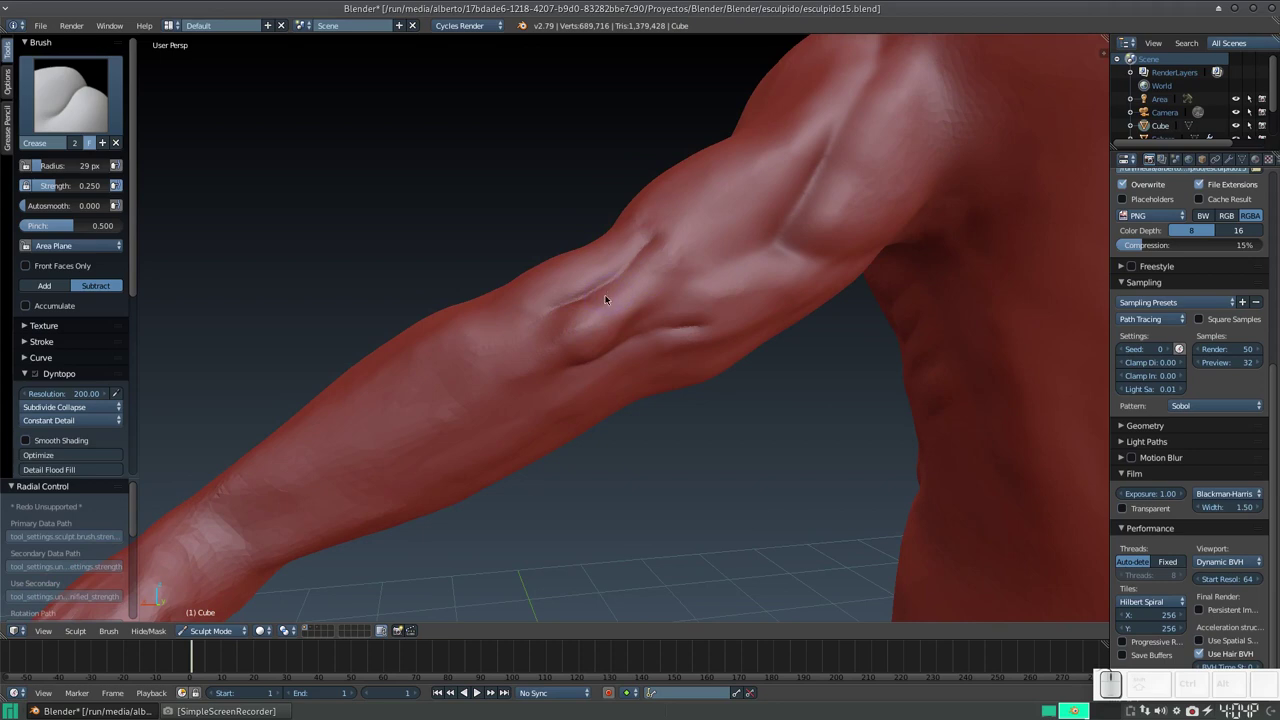
left_click(602, 294)
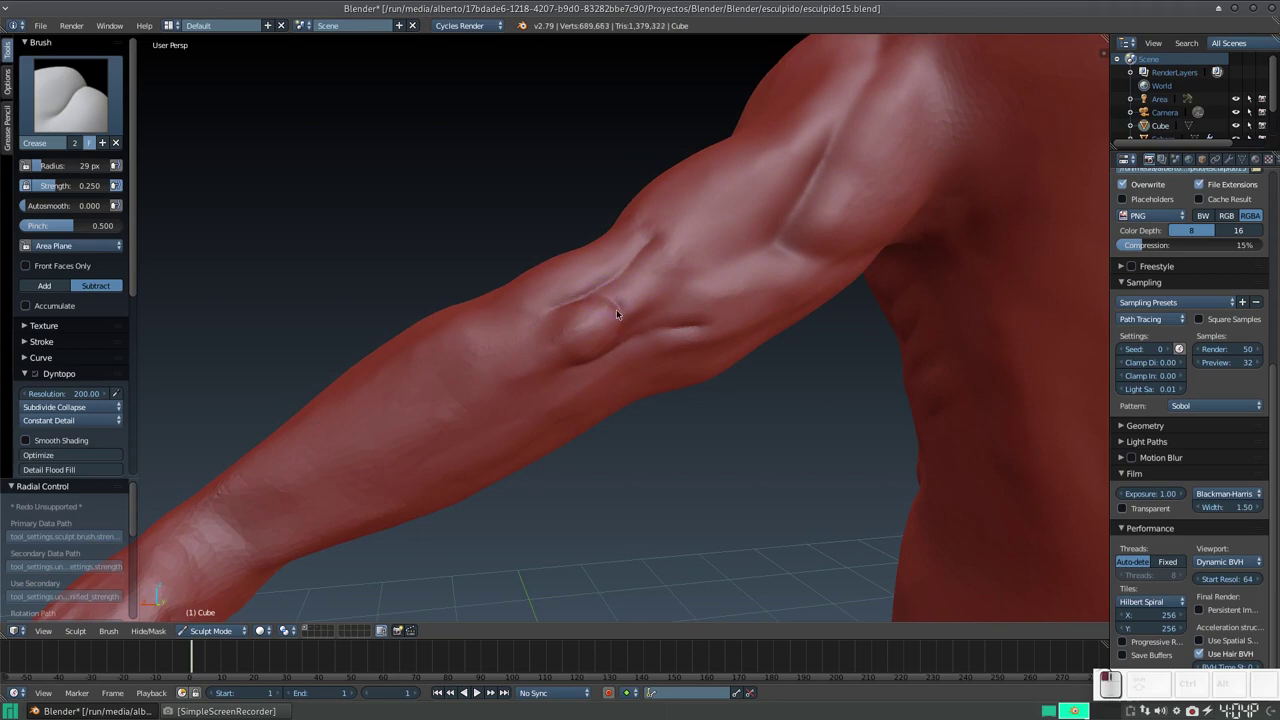
left_click_drag(617, 288, 618, 289)
left_click(586, 312)
left_click_drag(603, 303, 618, 304)
middle_click(585, 301)
middle_click(554, 342)
key("s")
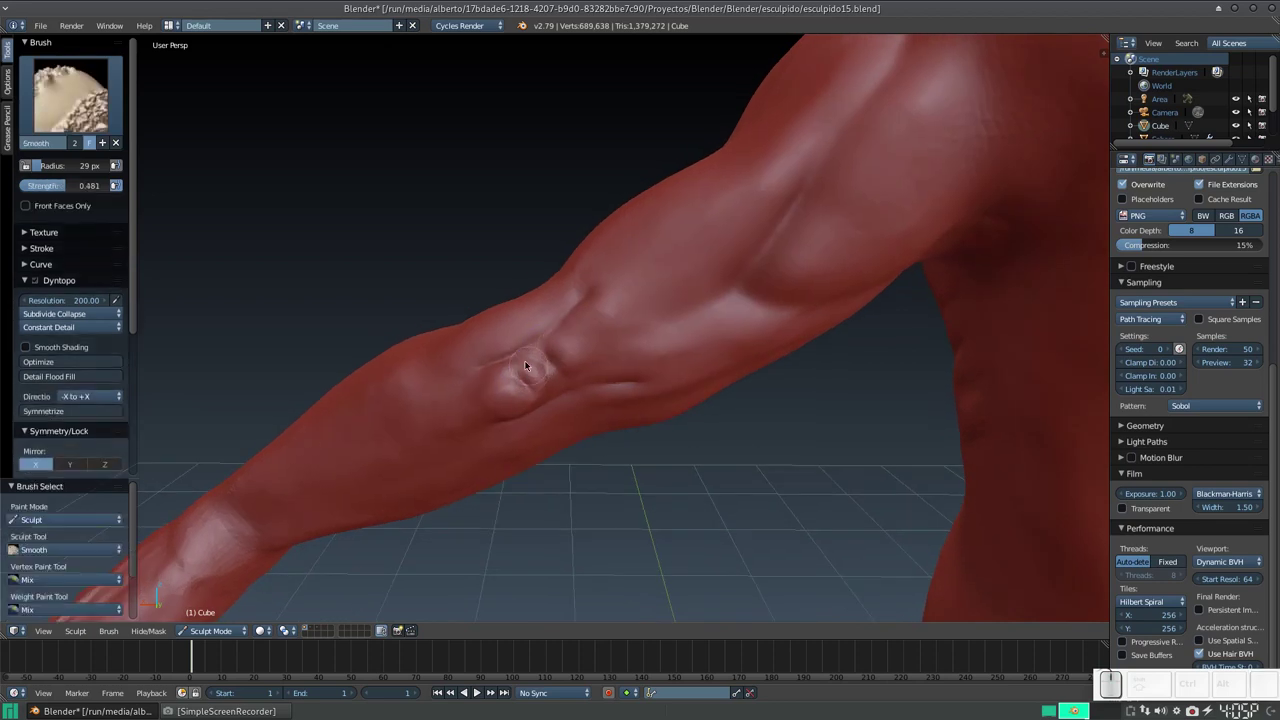
Smooth around the elbow bulge, undoing one stray stroke.
left_click(523, 379)
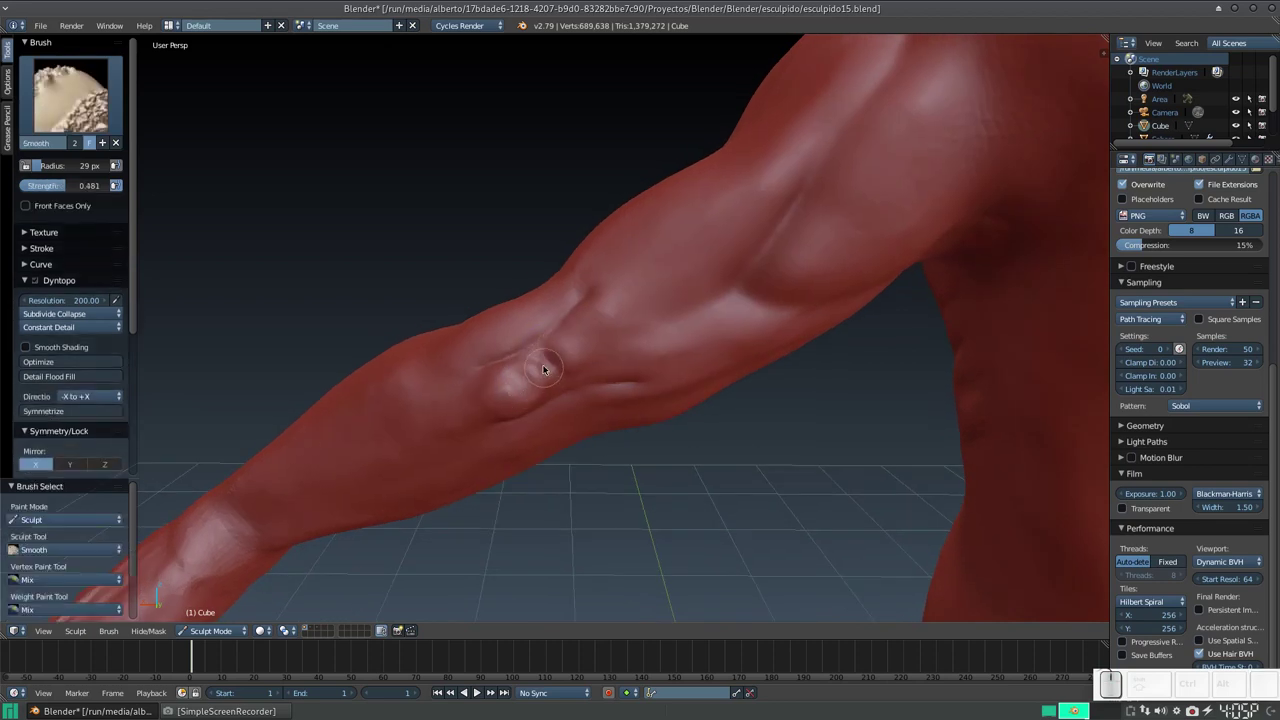
key("ctrl+z")
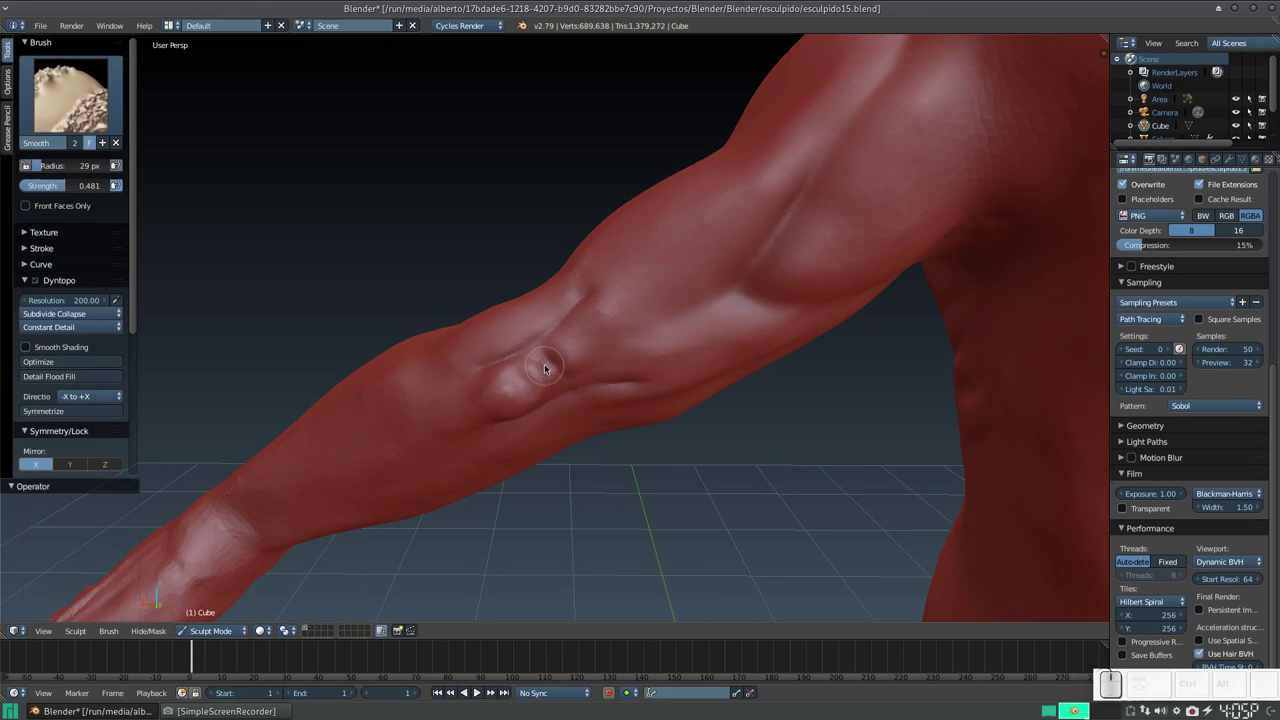
middle_click(546, 362)
left_click_drag(559, 334, 557, 328)
left_click_drag(594, 301, 618, 319)
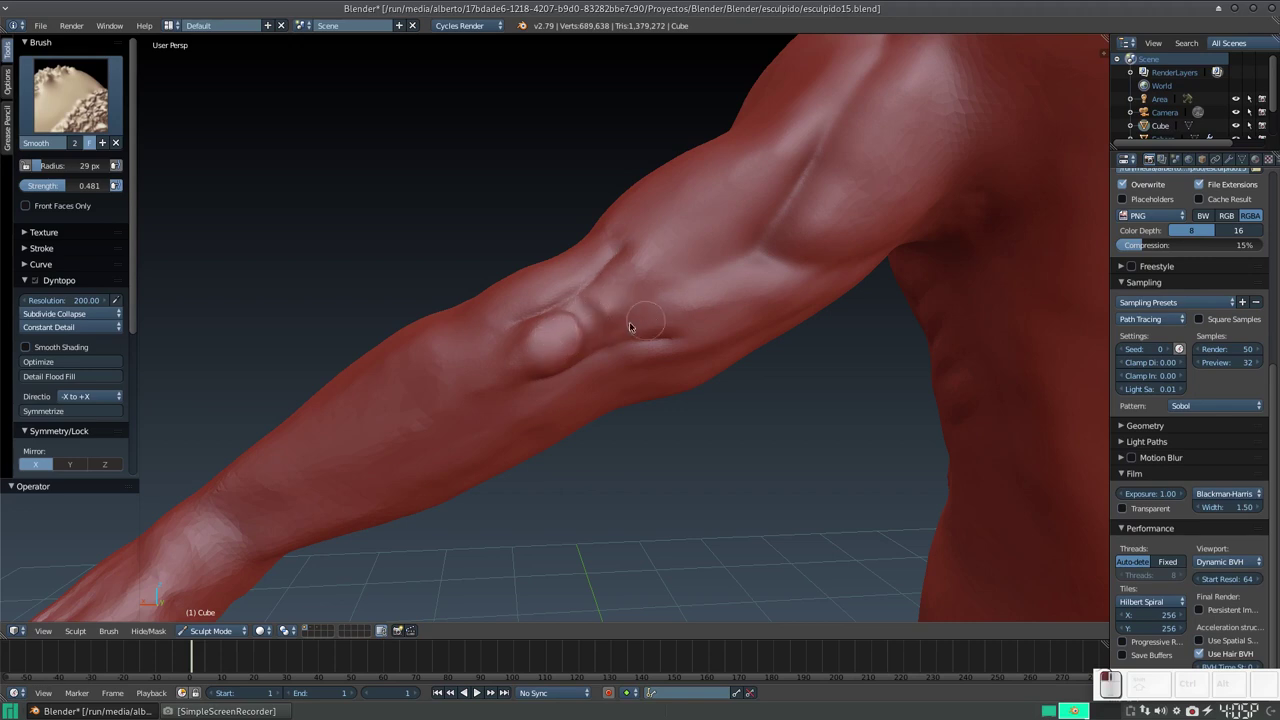
middle_click(614, 296)
middle_click(590, 305)
left_click(535, 322)
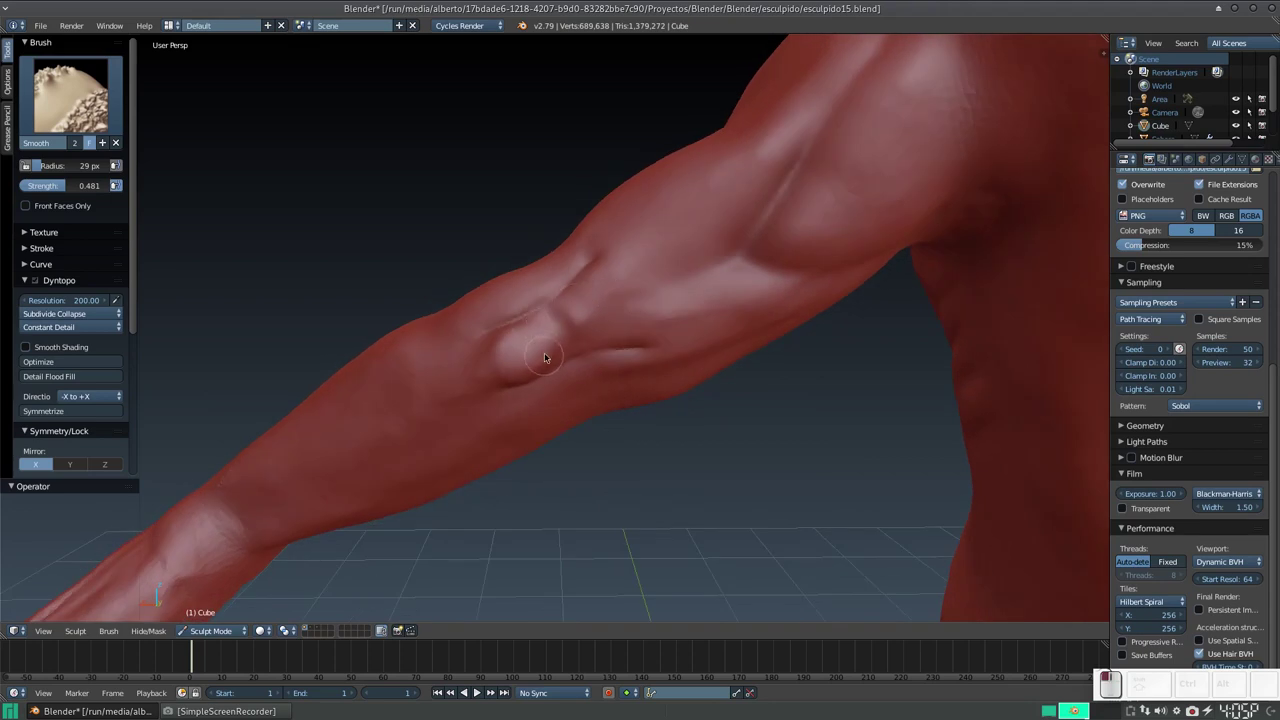
Crease defined grooves all around the elbow bulge.
key("4")
left_click_drag(560, 319, 565, 315)
left_click_drag(562, 309, 576, 313)
left_click_drag(571, 313, 566, 336)
left_click_drag(567, 341, 572, 314)
middle_click(596, 289)
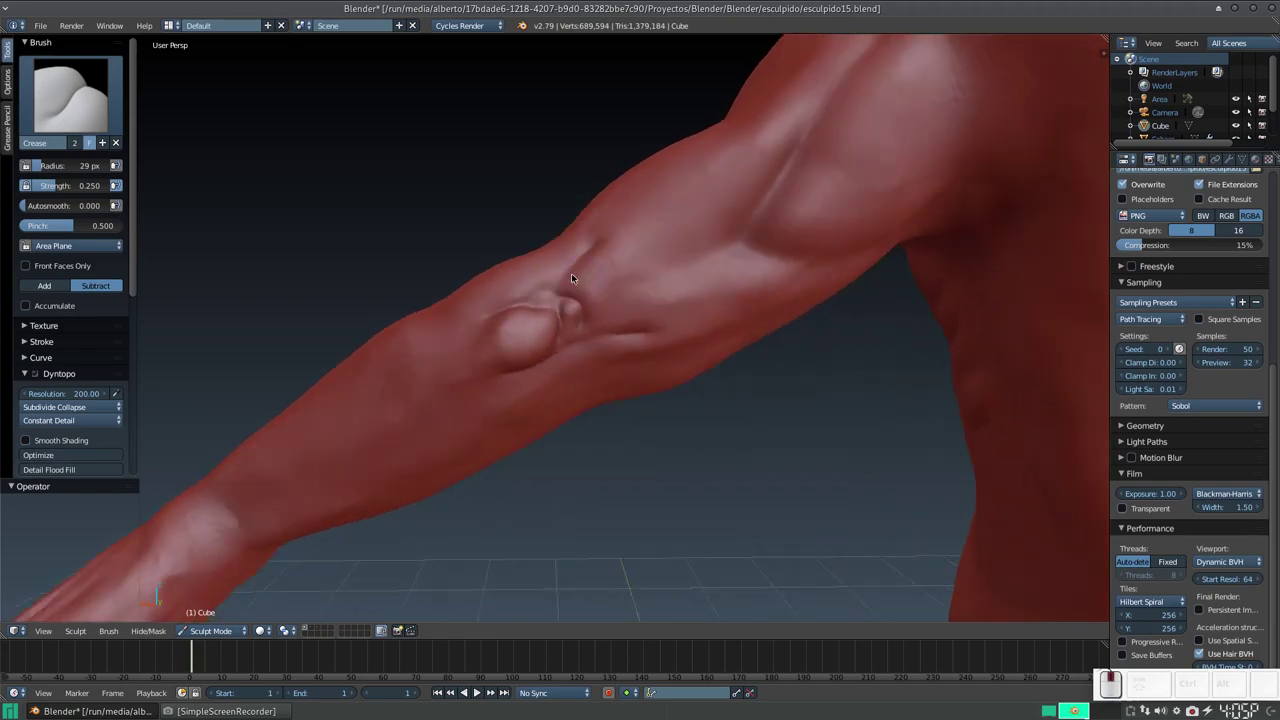
middle_click(580, 303)
Soften those creases with a lower-strength Smooth brush and view the arm from behind.
key("s")
key("shift+f")
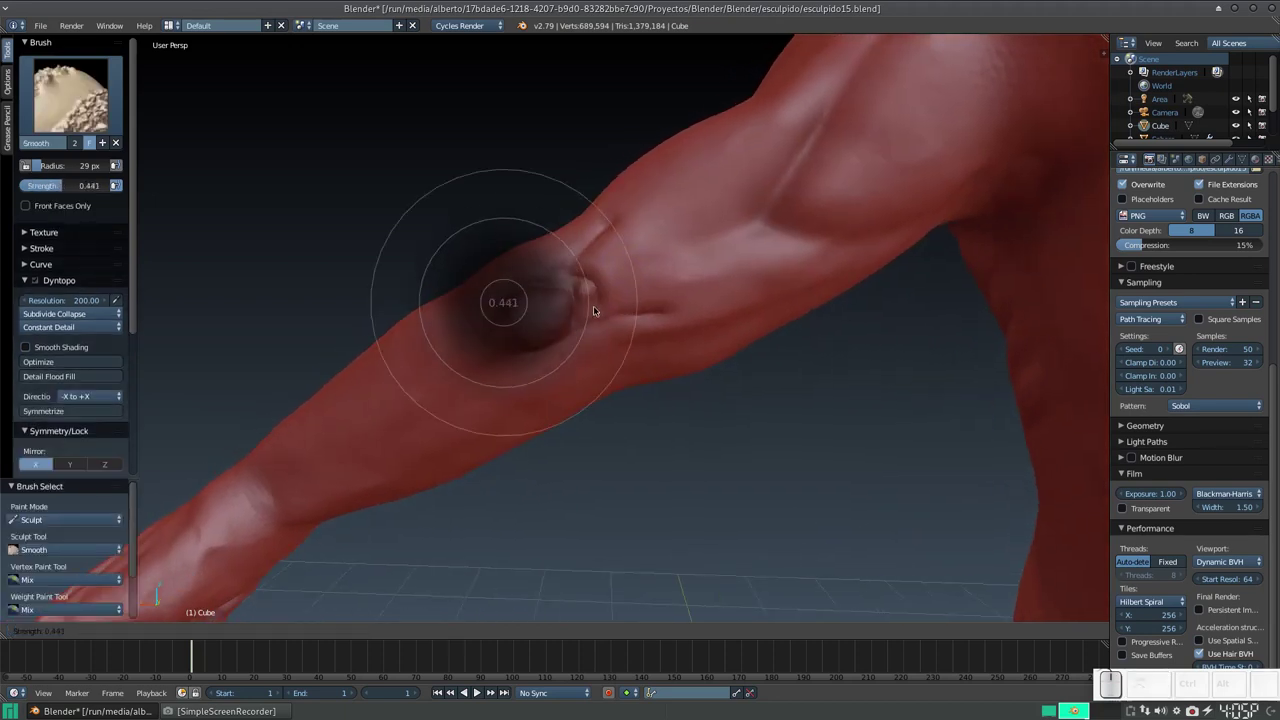
left_click(613, 334)
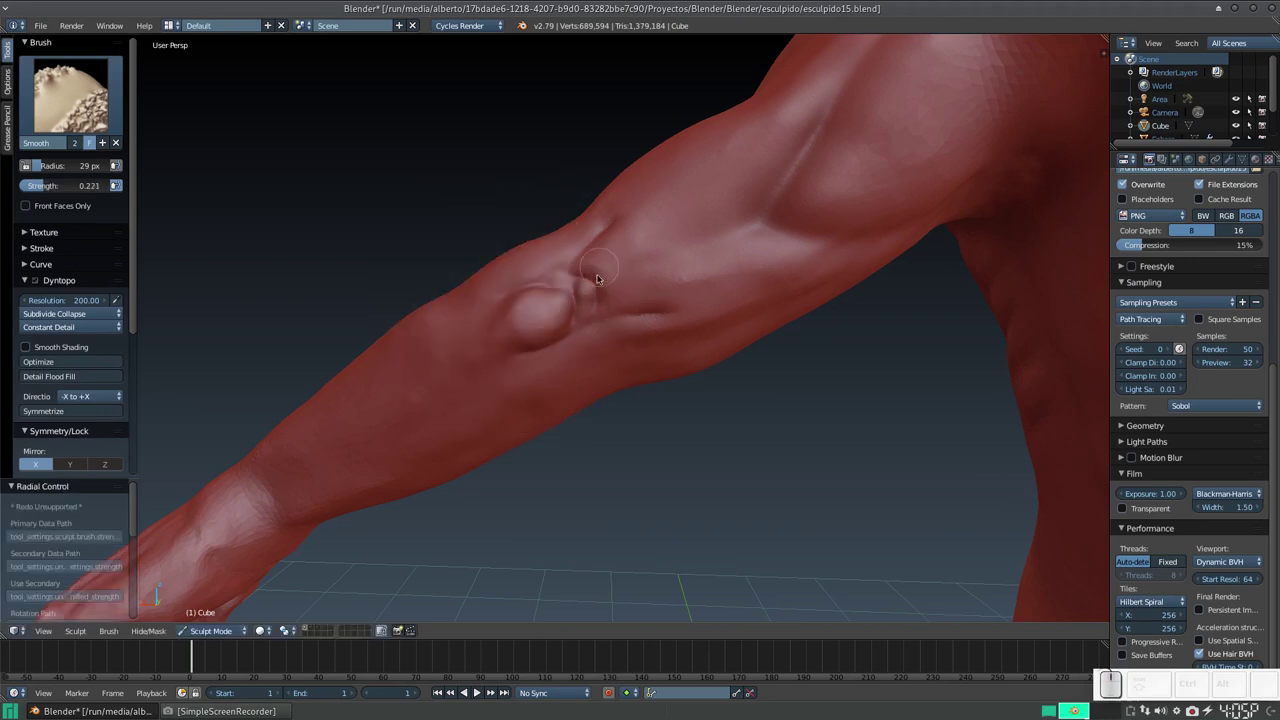
left_click_drag(585, 274, 612, 257)
middle_click(625, 265)
left_click_drag(576, 293, 650, 264)
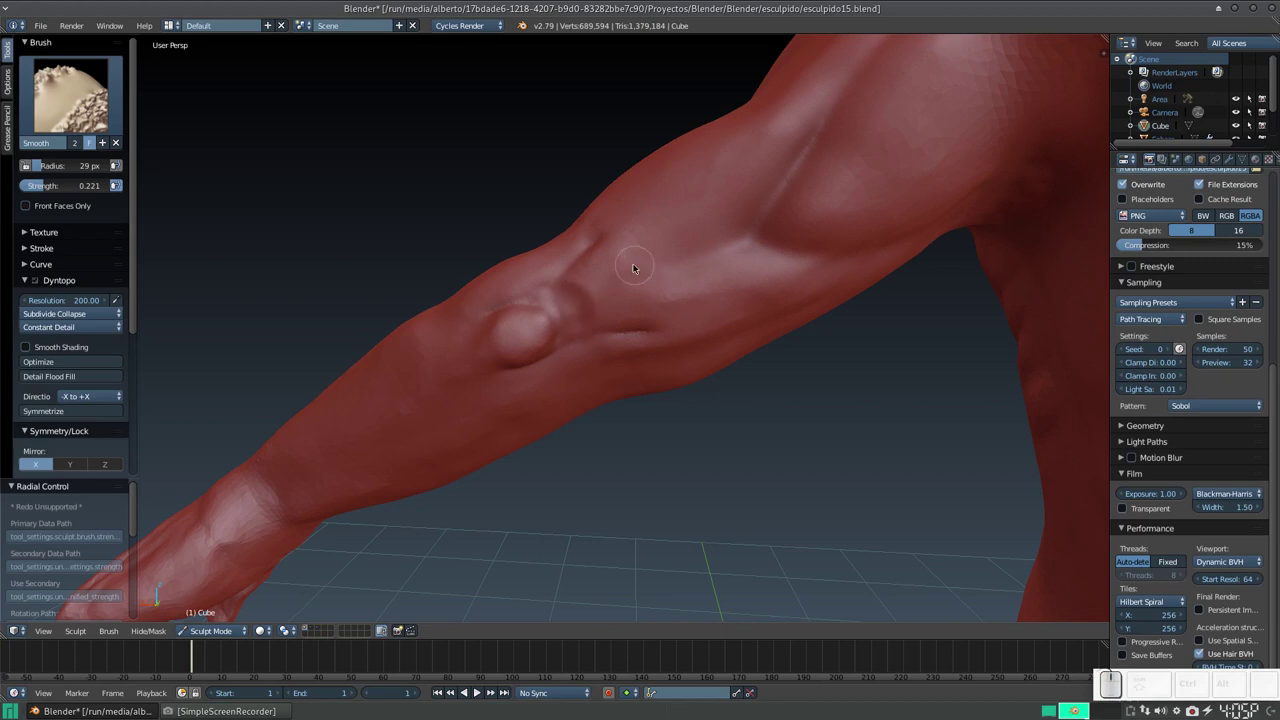
key("KP_Subtract")
left_click(626, 262)
middle_click(629, 261)
left_click_drag(632, 260, 592, 298)
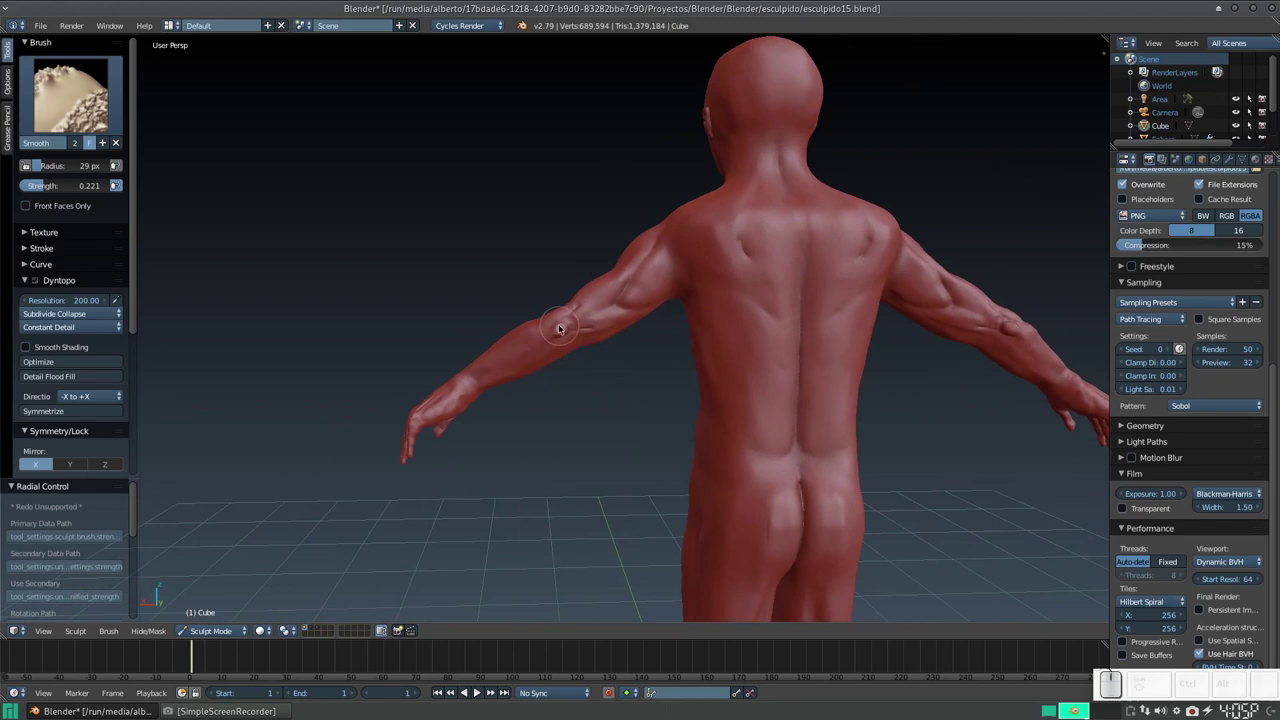
Add clay volume to the elbow bulge and smooth it into the forearm below.
key("KP_Add")
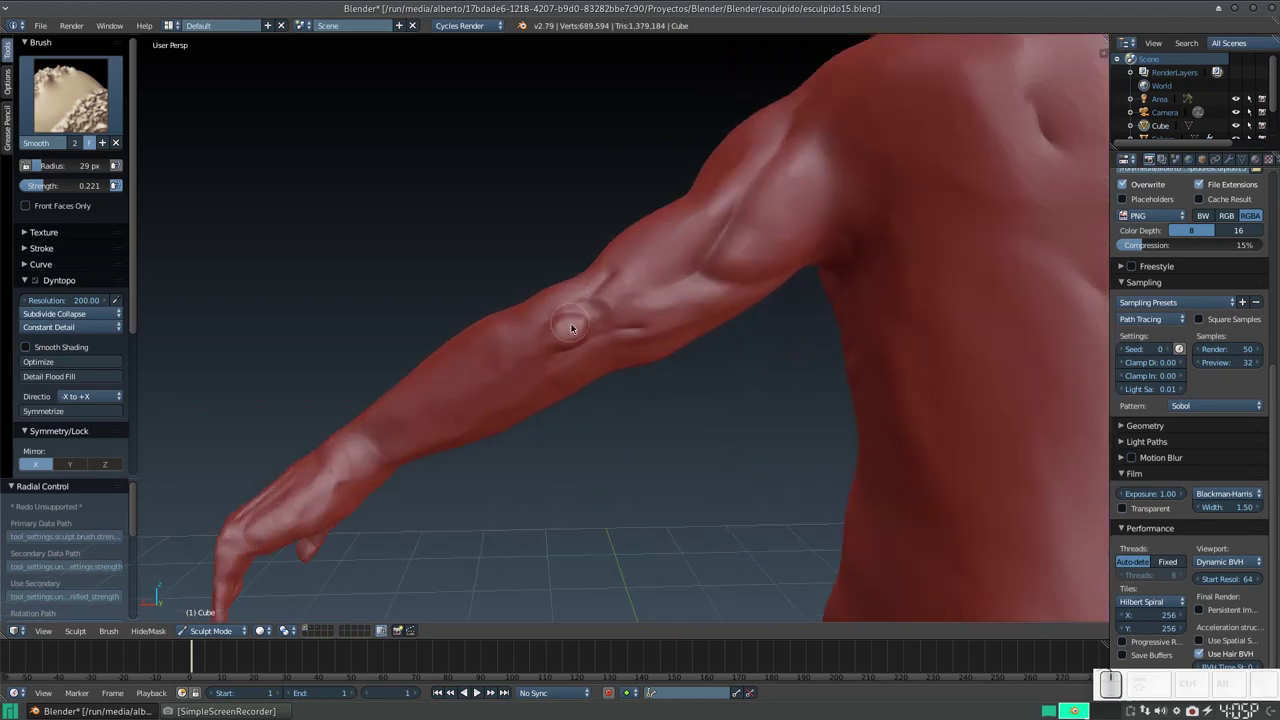
key("3")
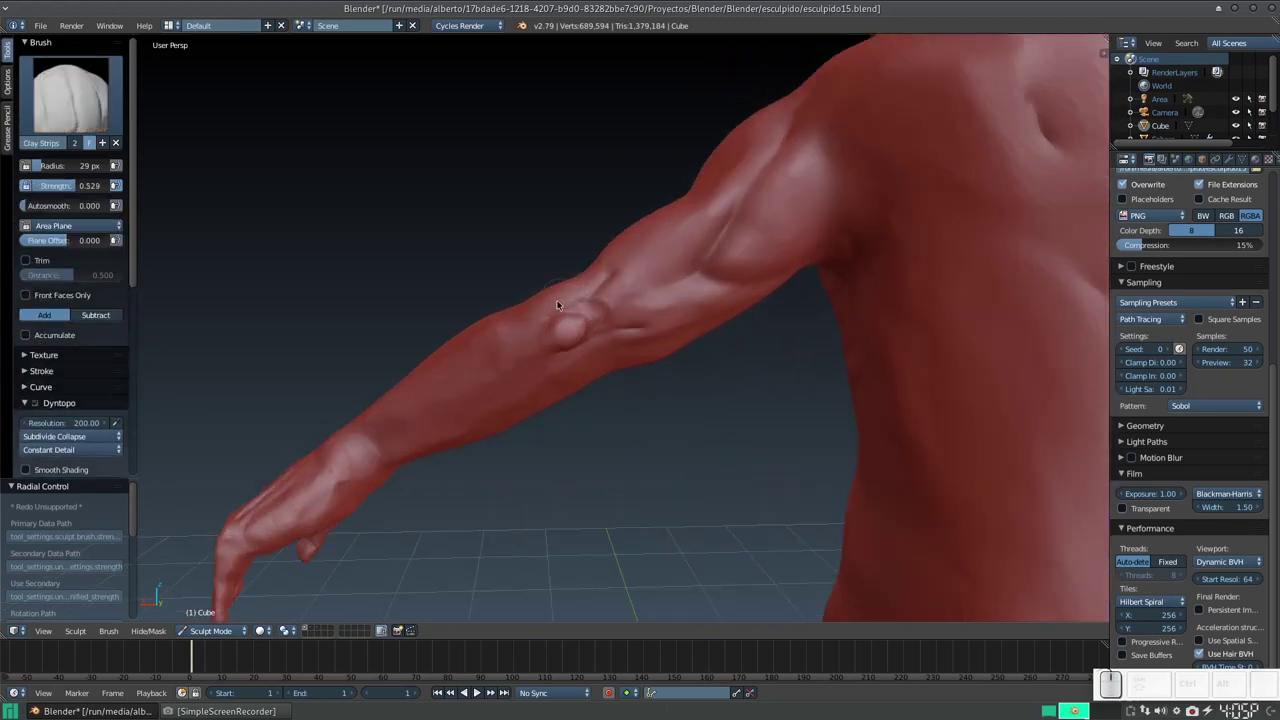
left_click_drag(562, 313, 586, 318)
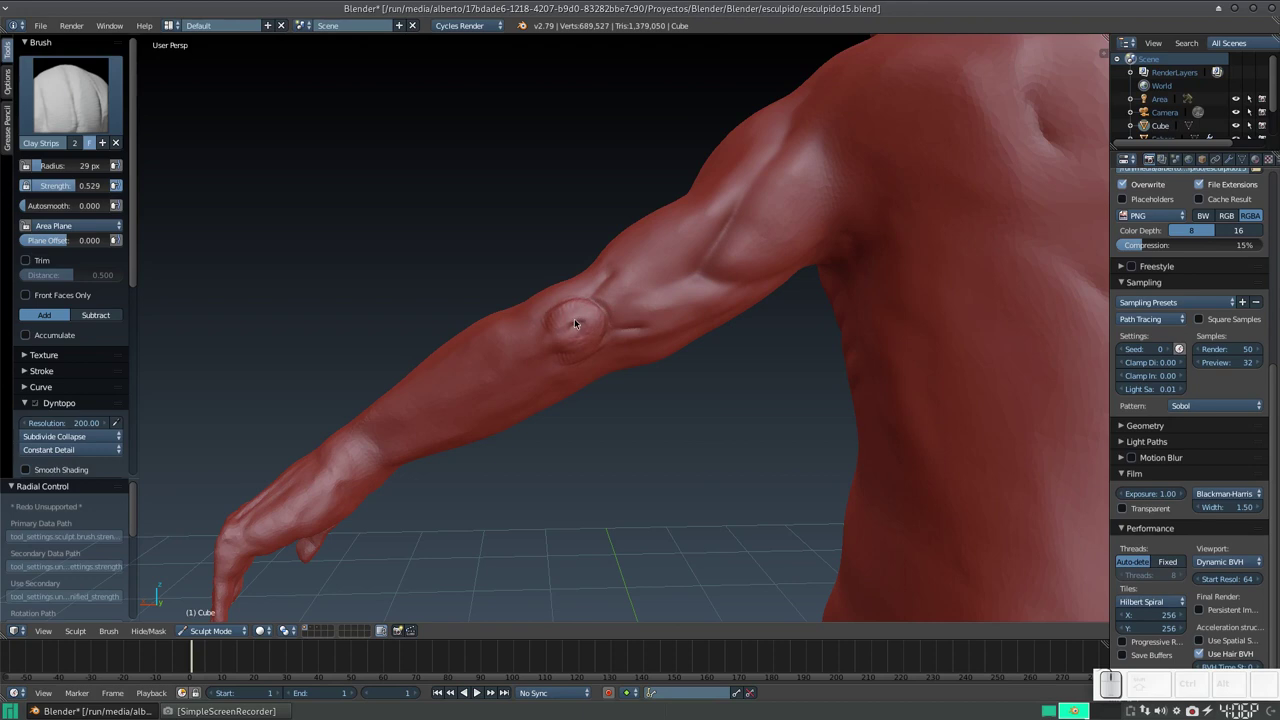
left_click_drag(566, 313, 575, 335)
key("s")
left_click_drag(549, 323, 591, 314)
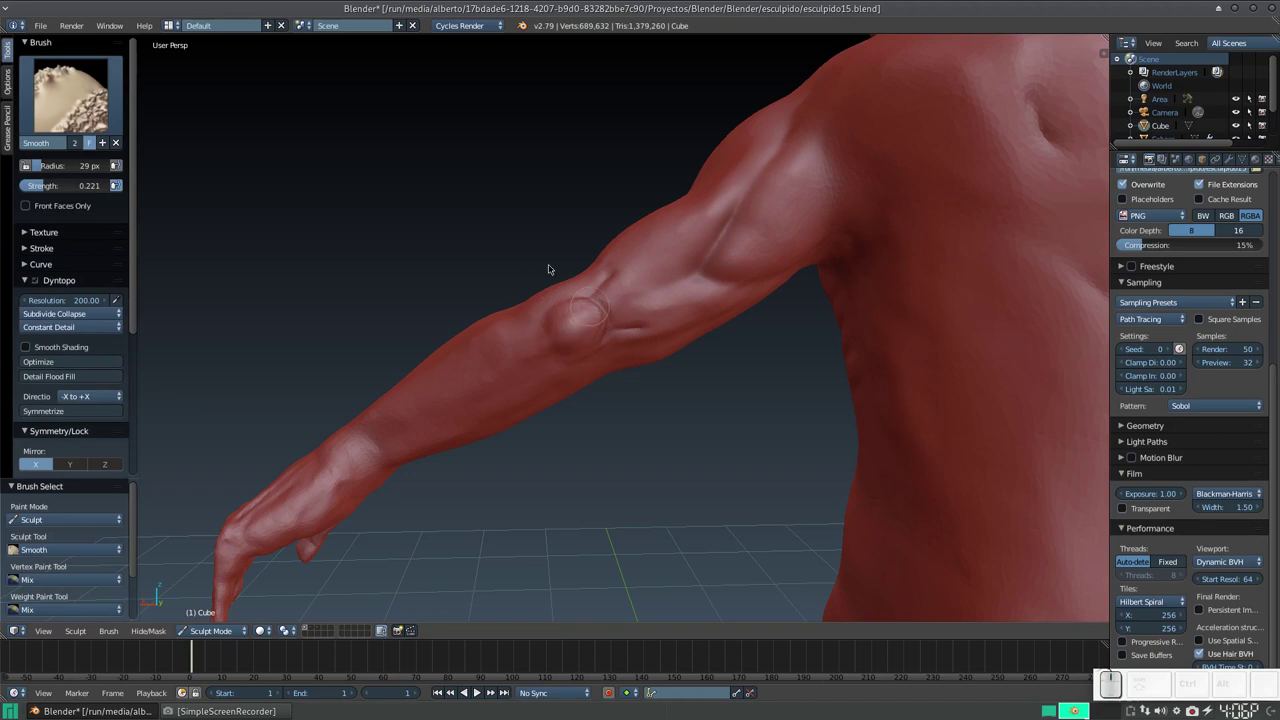
left_click_drag(595, 323, 575, 329)
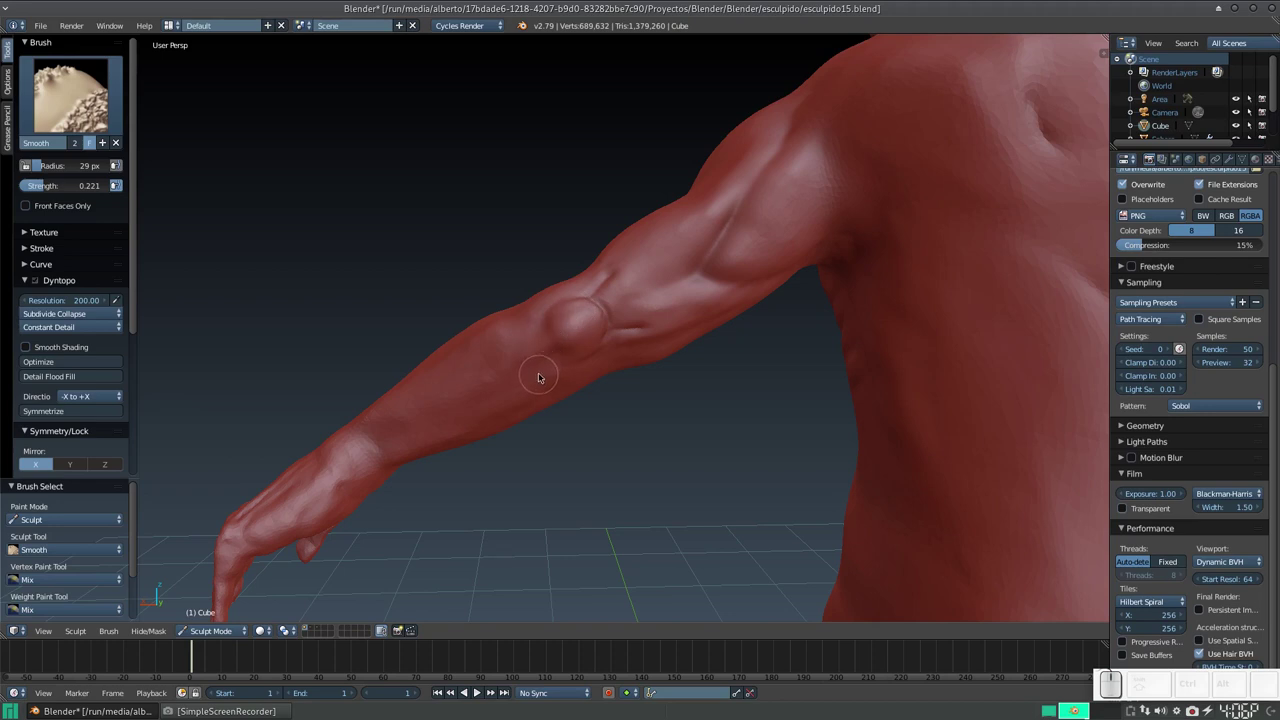
Even out the forearm surface and the elbow bulge into a subtler form.
key("3")
left_click(549, 337)
left_click_drag(550, 354, 531, 355)
left_click(515, 367)
key("s")
left_click_drag(532, 341, 415, 419)
left_click_drag(553, 361, 552, 352)
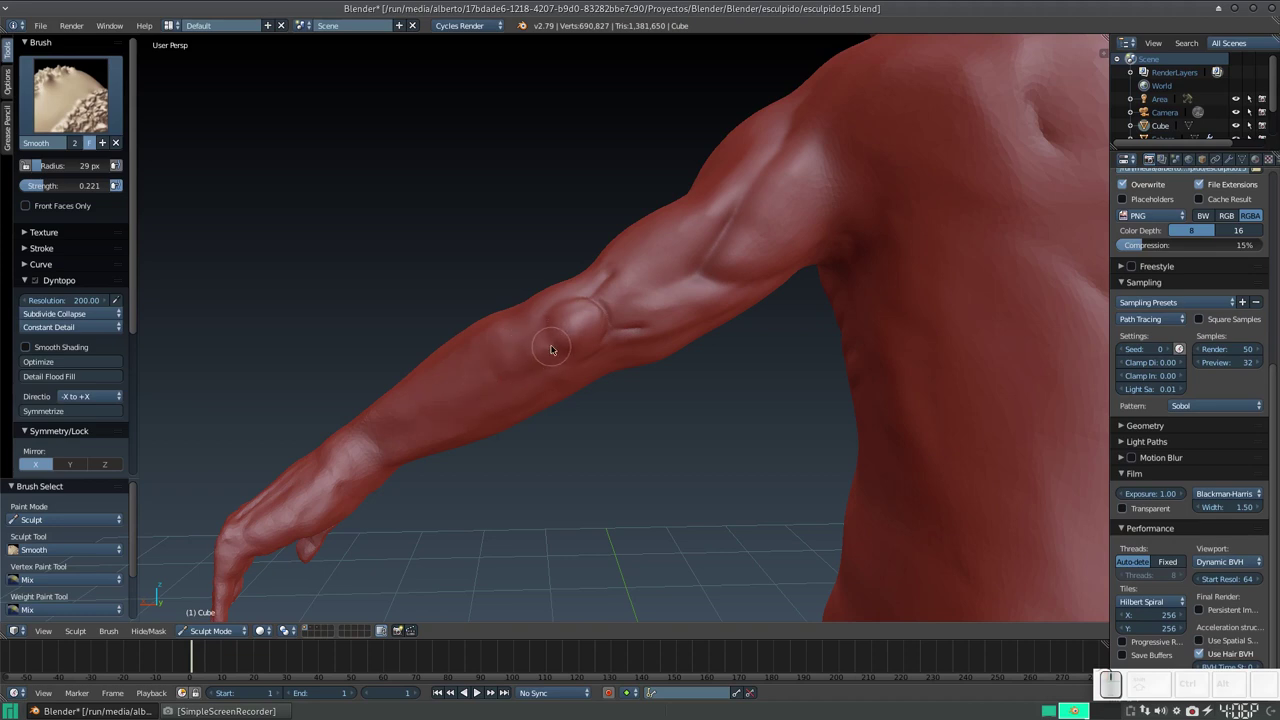
left_click(550, 312)
left_click_drag(584, 308, 714, 310)
middle_click(719, 318)
middle_click(654, 368)
left_click(626, 372)
Lay Clay Strips muscle strokes into the armpit and inner upper arm.
left_click_drag(635, 341, 669, 301)
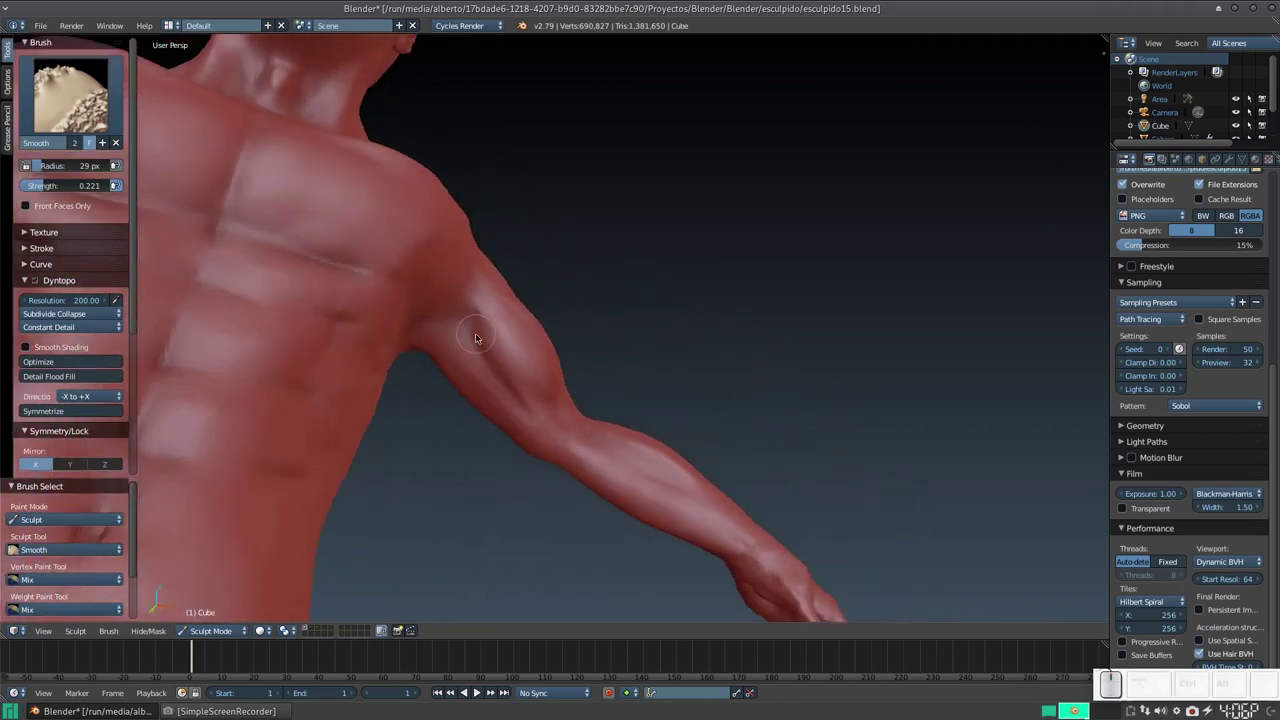
key("3")
left_click(470, 313)
left_click(468, 314)
left_click_drag(463, 318, 466, 338)
left_click(472, 346)
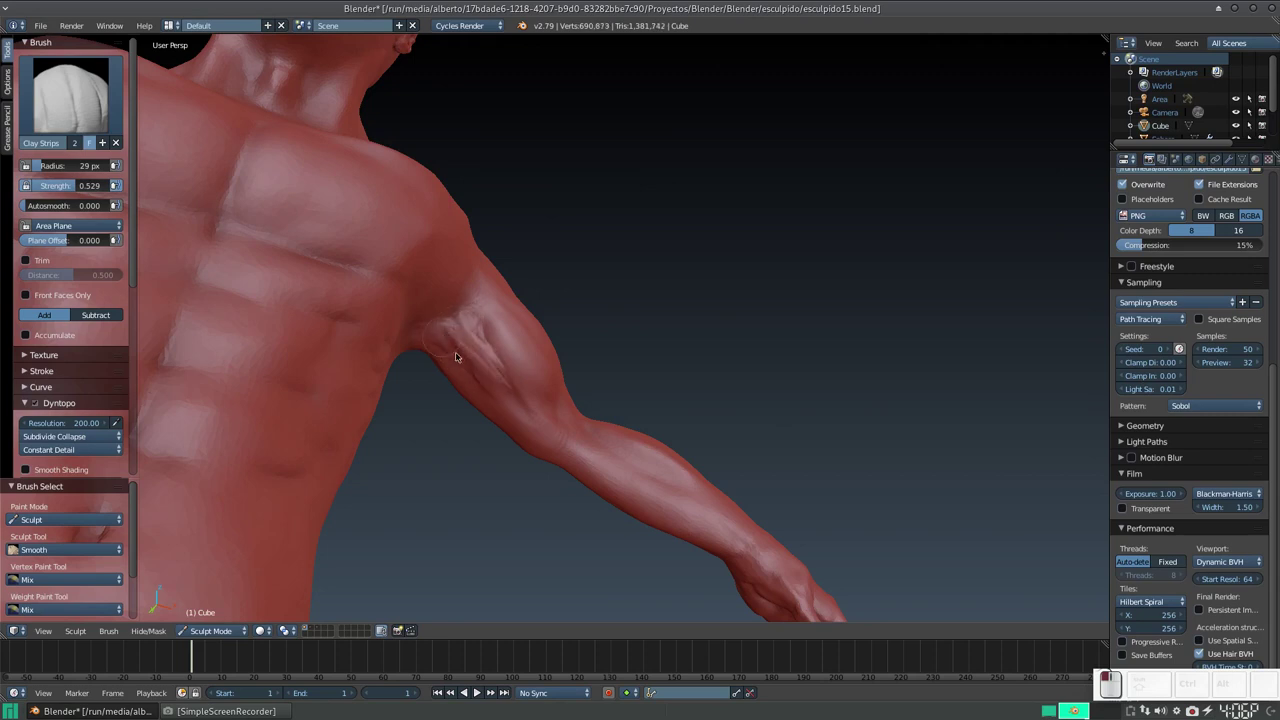
left_click_drag(469, 364, 458, 330)
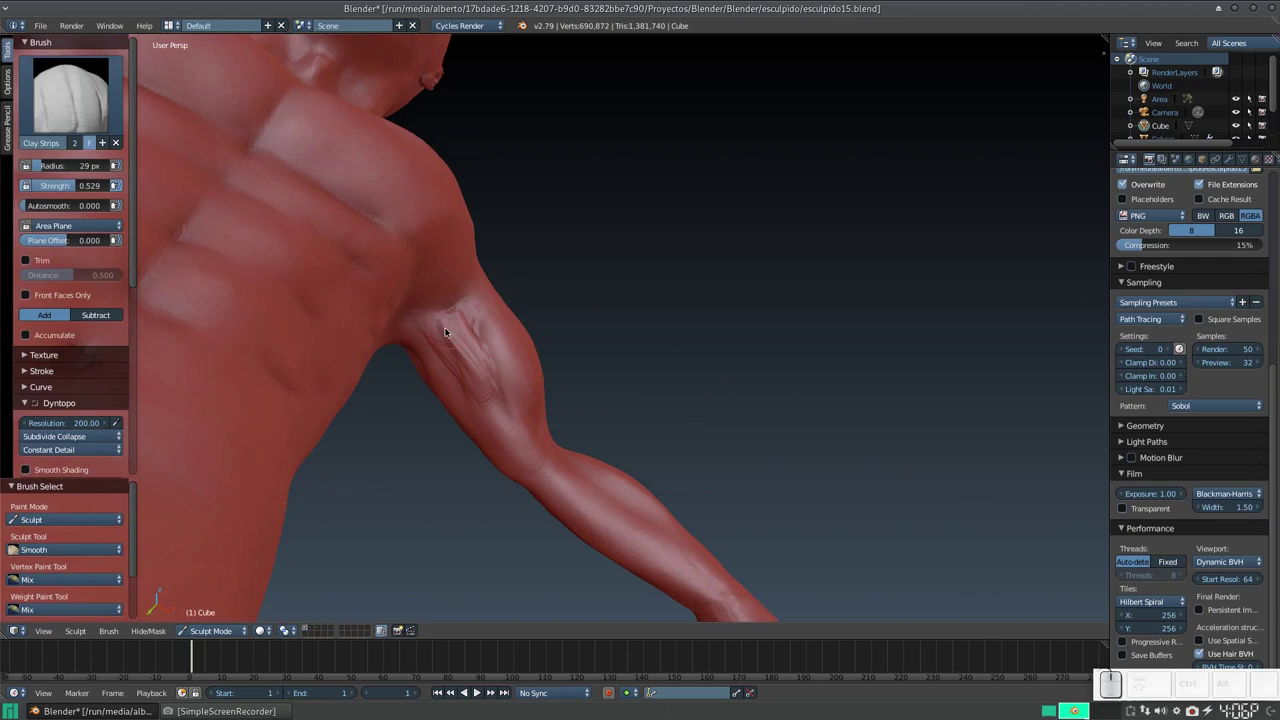
Soften the new armpit strokes and raise Smooth strength to about 0.477.
key("s")
left_click_drag(445, 312, 457, 357)
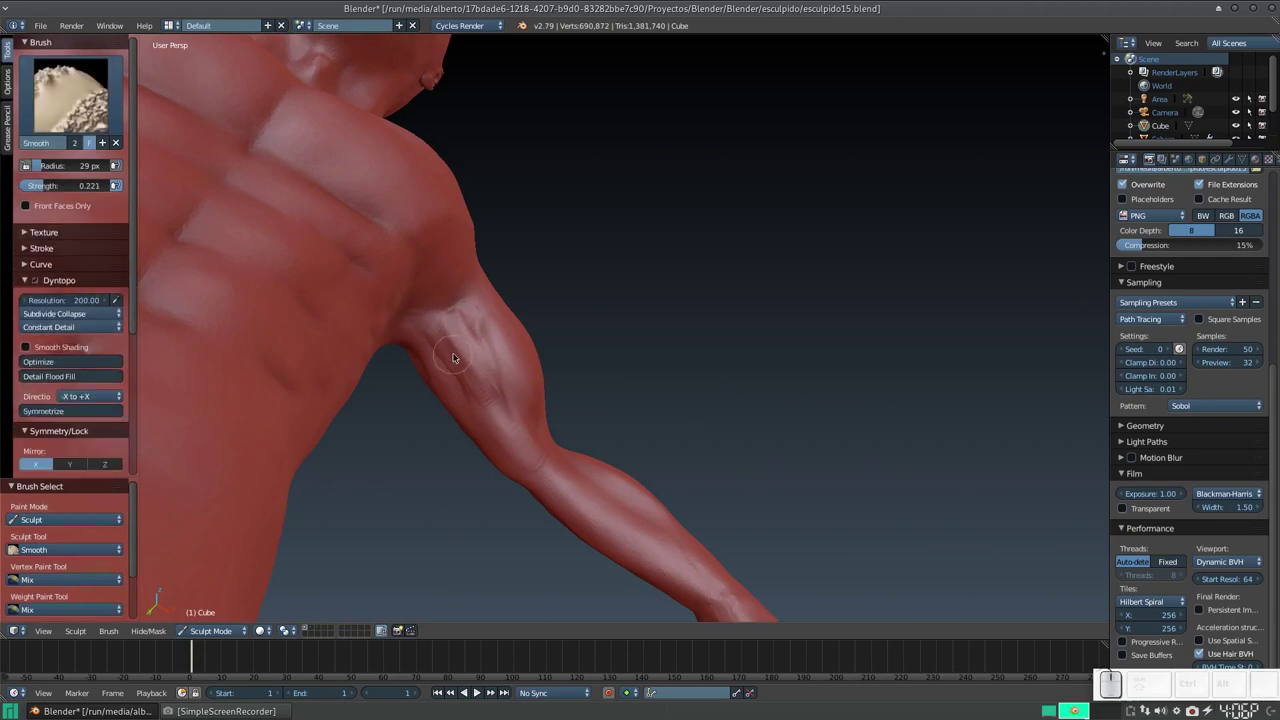
key("shift+f")
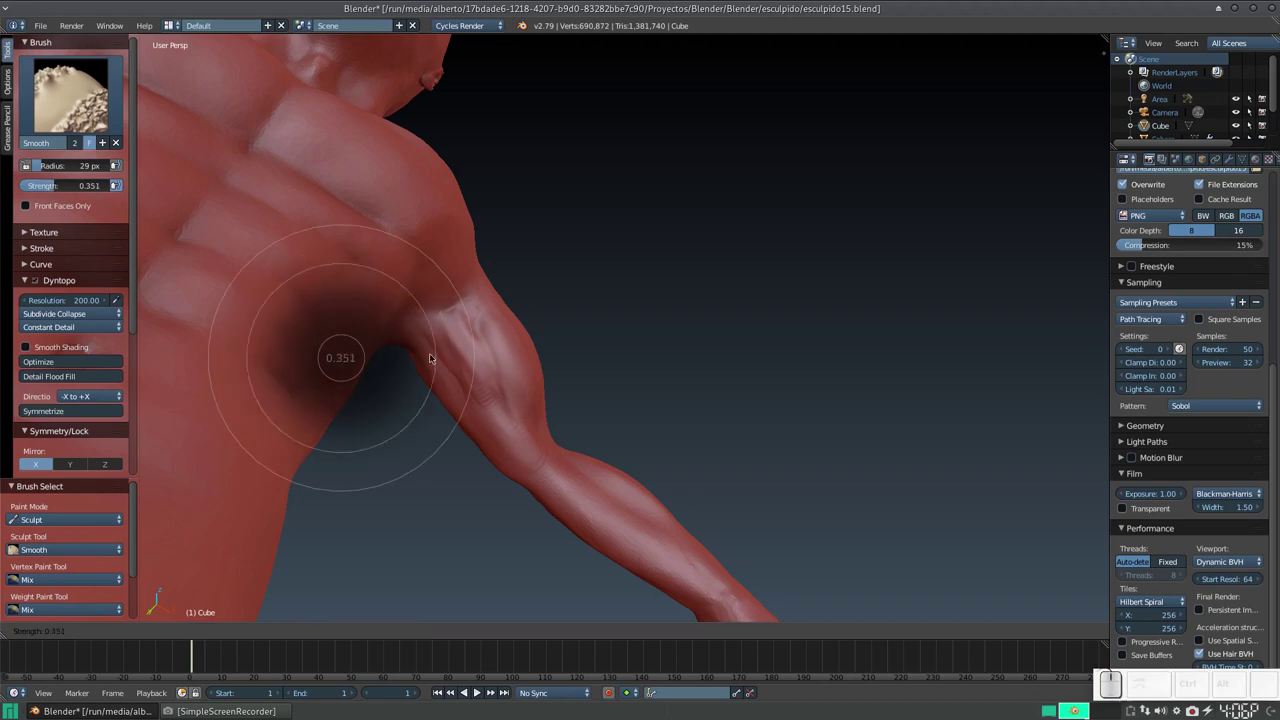
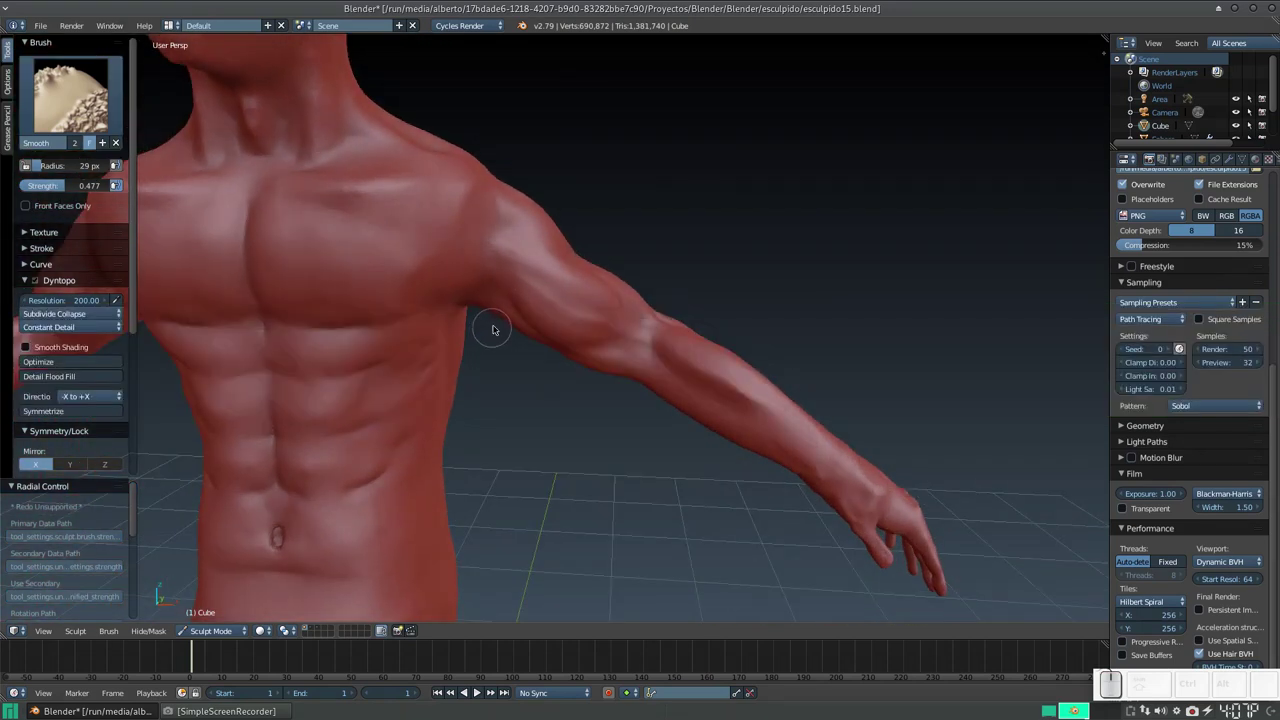
Smooth the upper arm surface and bring the underside of the arm into view.
left_click(504, 331)
left_click(678, 277)
left_click(668, 277)
middle_click(682, 299)
middle_click(661, 332)
Add Clay Strips muscle ridges along the underside of the upper arm and forearm.
key("shift+3")
left_click_drag(704, 388, 688, 386)
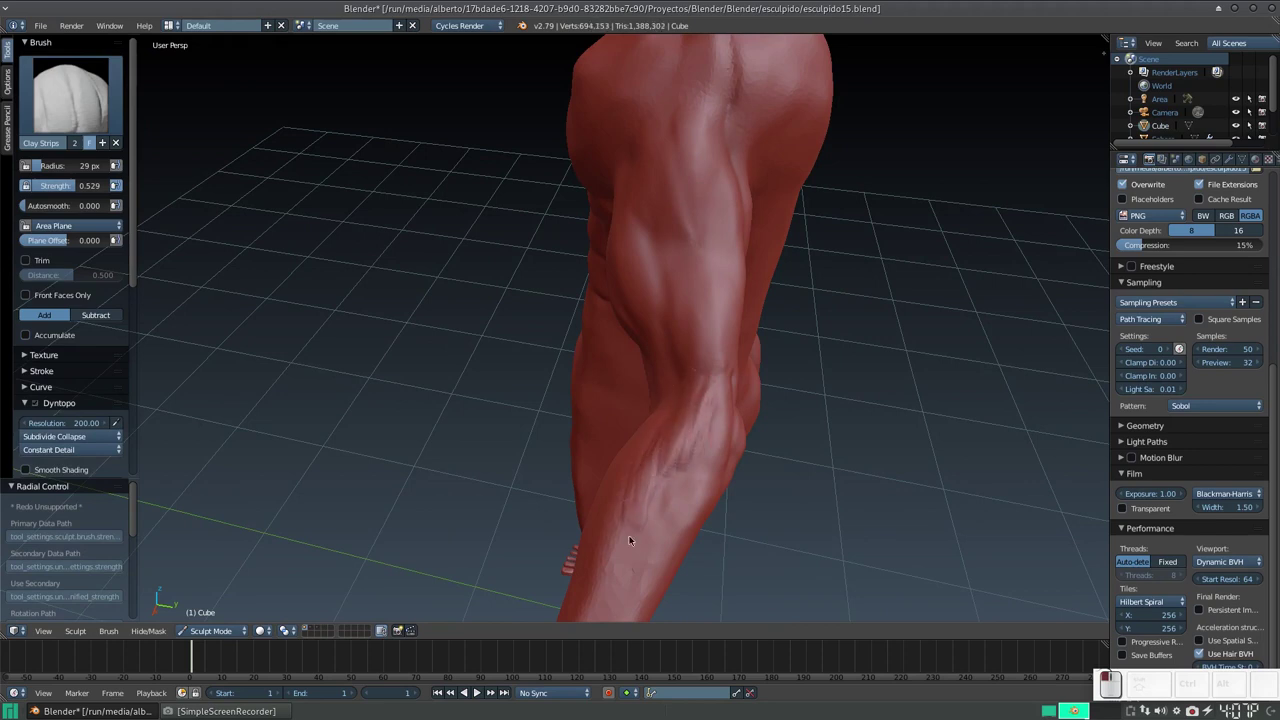
middle_click(670, 442)
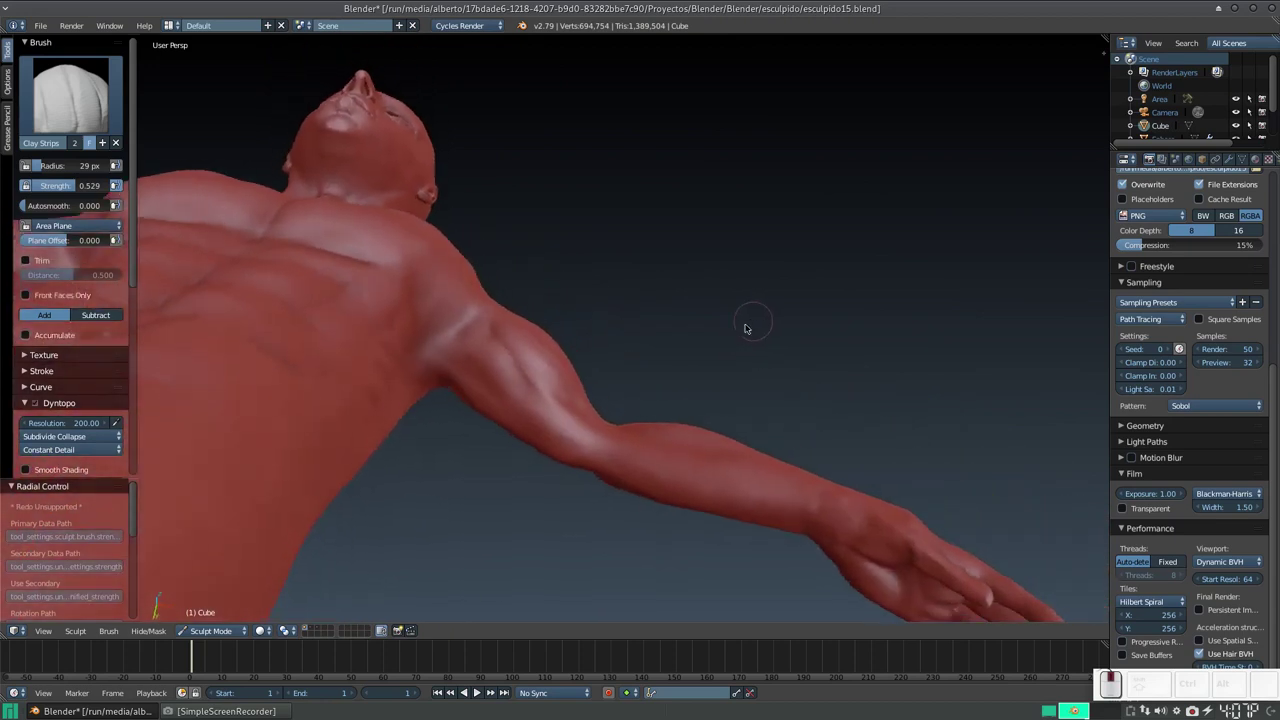
left_click(635, 449)
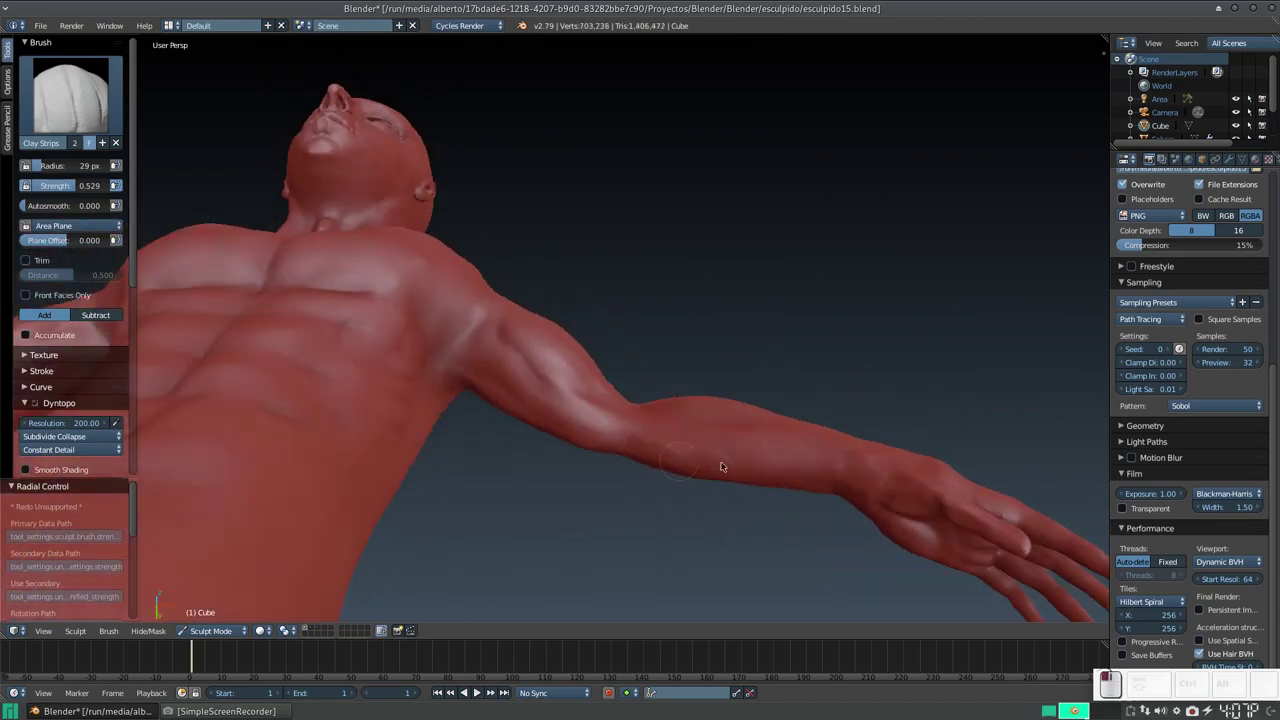
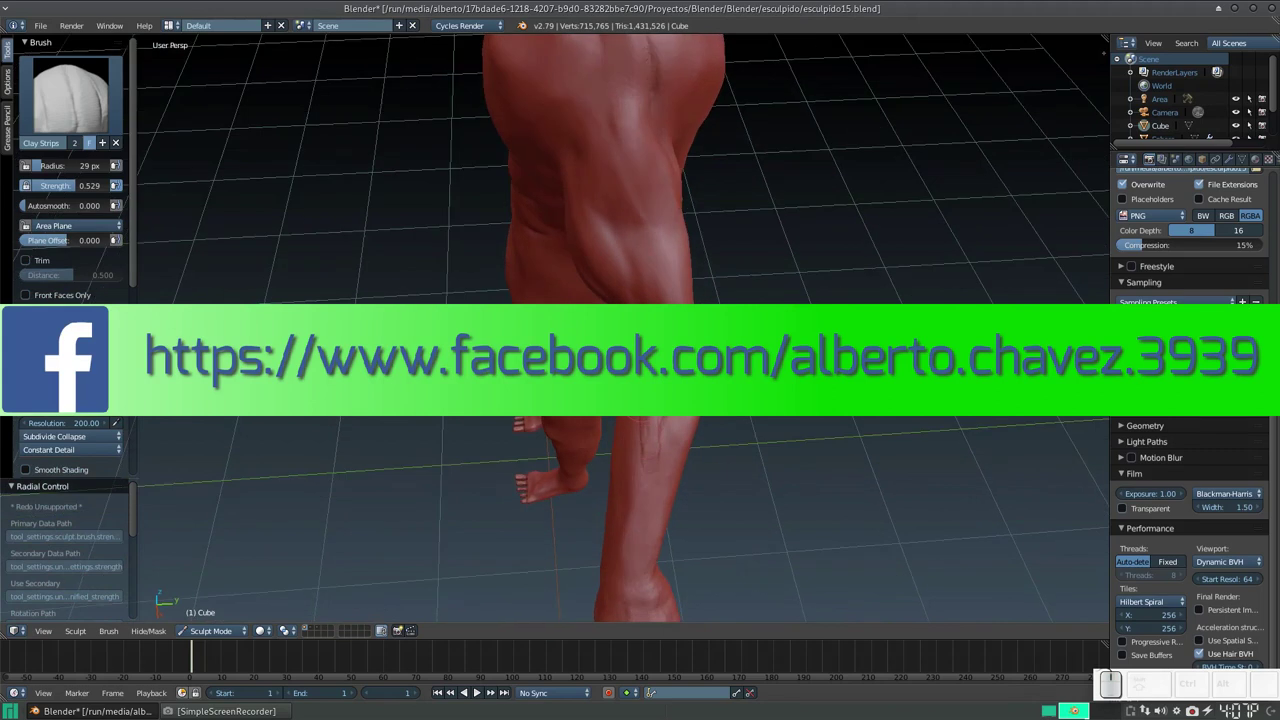
With the Smooth brush, soften the forearm, elbow, upper arm and back of the forearm.
key("s")
left_click_drag(678, 346, 674, 387)
left_click_drag(653, 399, 657, 393)
left_click_drag(475, 428, 483, 436)
left_click_drag(479, 438, 563, 426)
middle_click(563, 426)
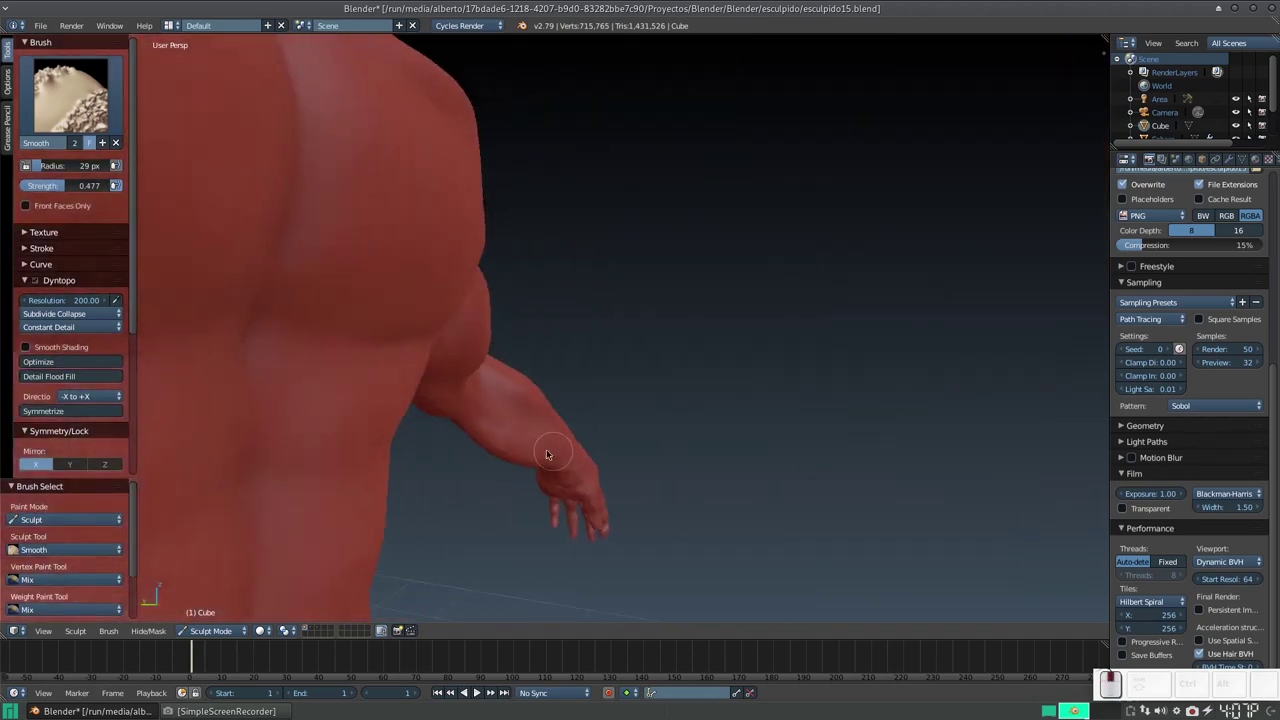
left_click_drag(553, 424, 658, 444)
Dab smoothing along the front and inner forearm down toward the wrist.
middle_click(626, 448)
middle_click(604, 422)
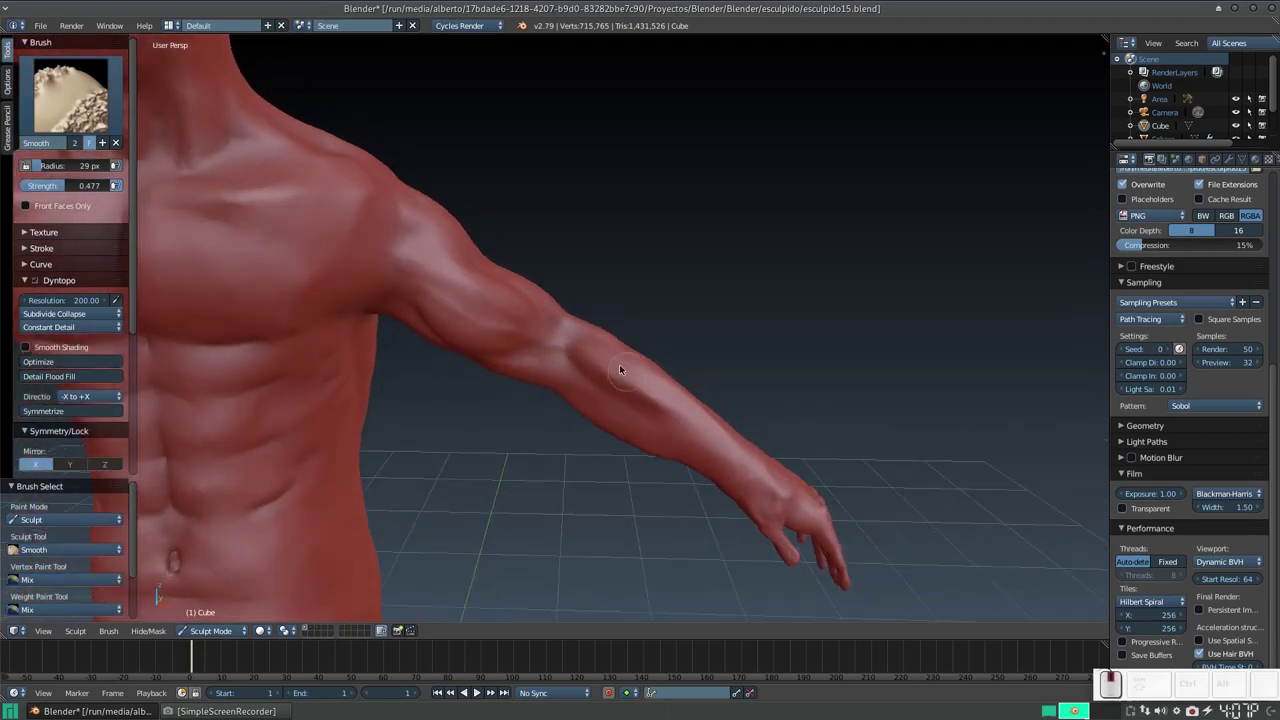
left_click(595, 369)
left_click(608, 378)
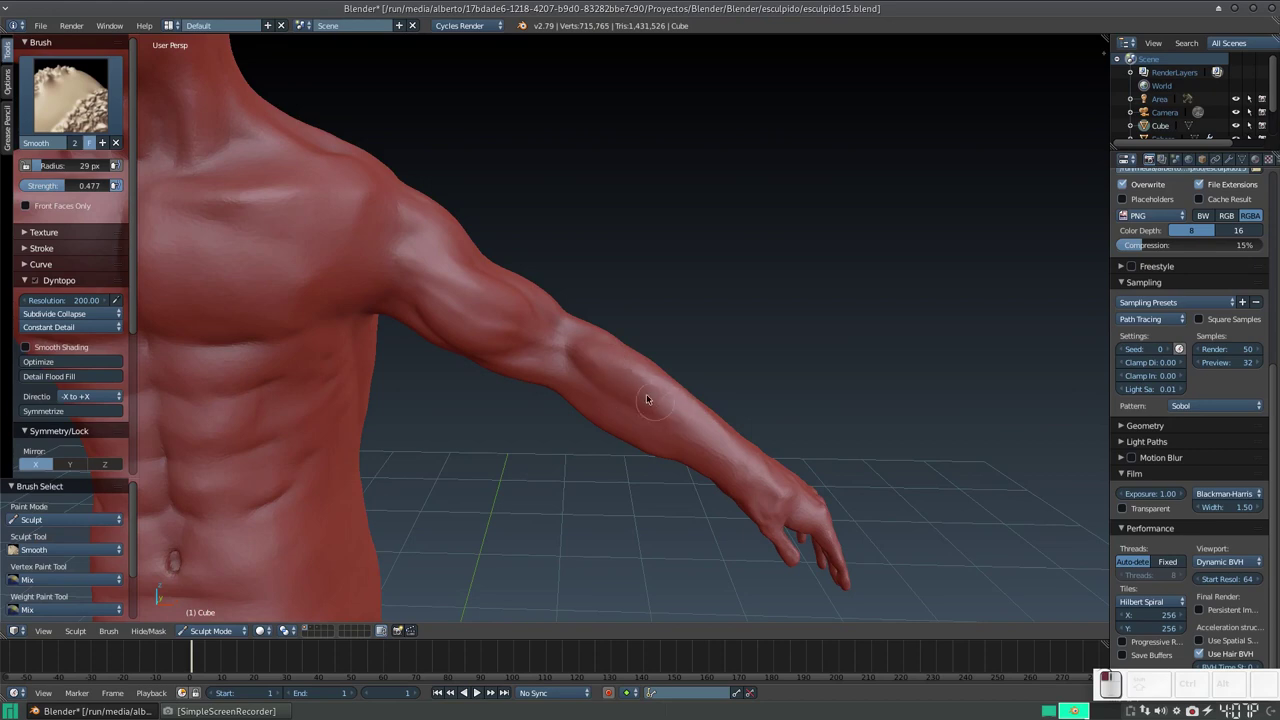
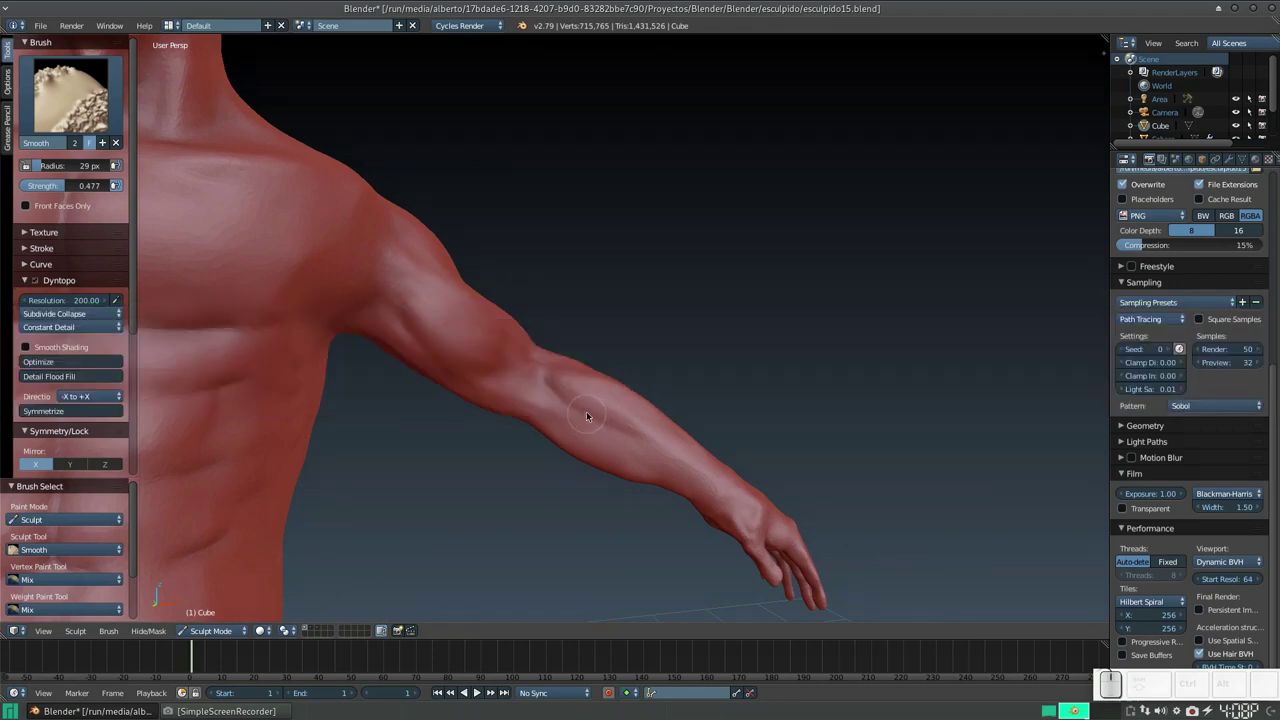
middle_click(594, 412)
left_click(635, 361)
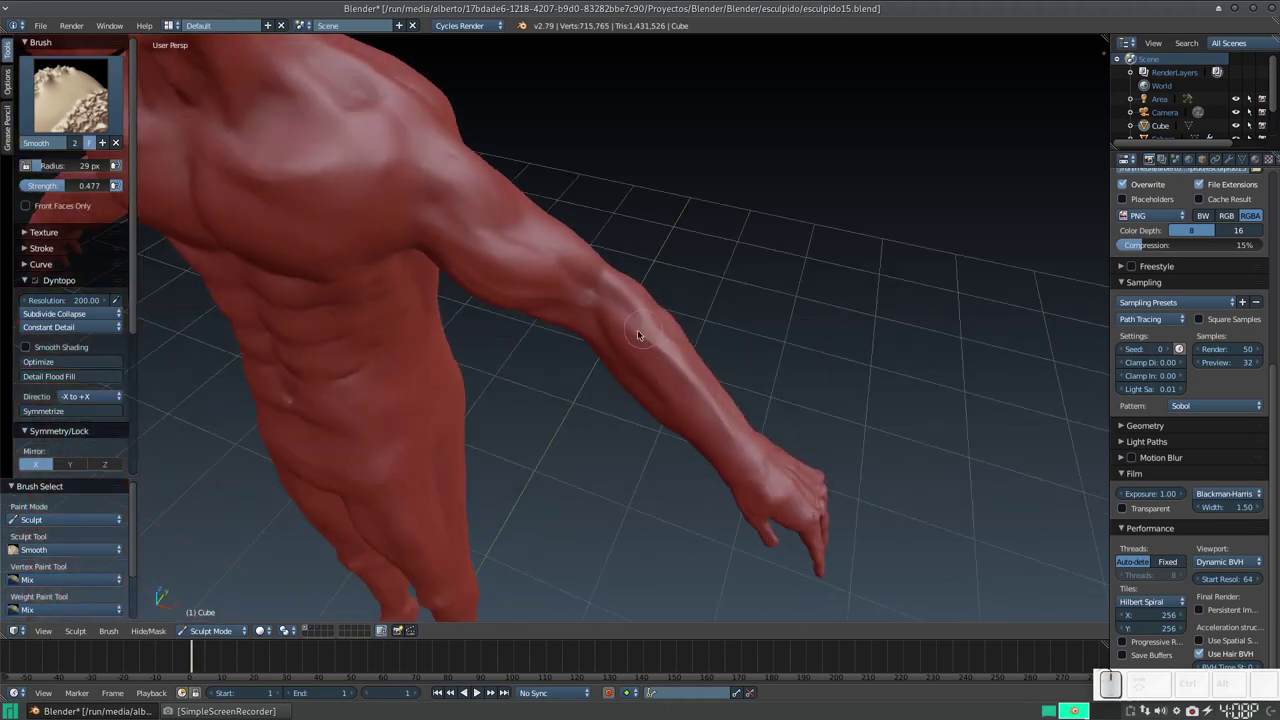
left_click(635, 339)
left_click(656, 346)
left_click(656, 341)
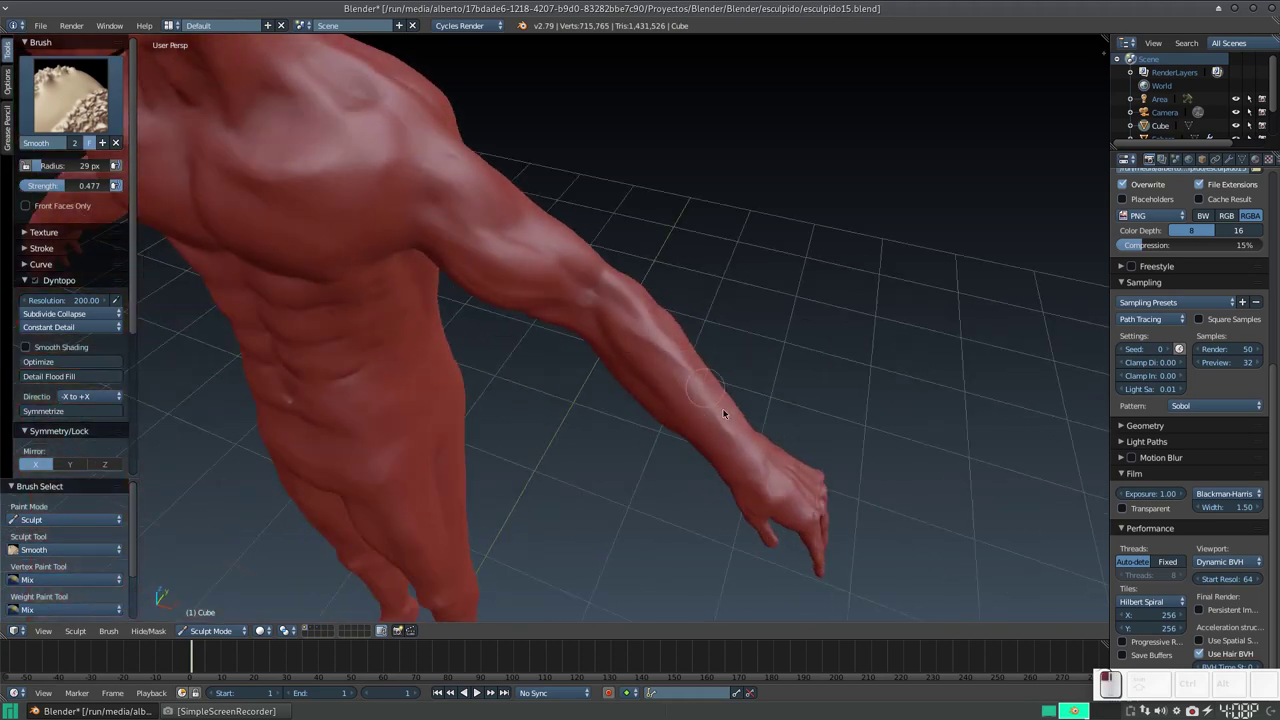
left_click(672, 341)
middle_click(713, 384)
left_click_drag(705, 366, 583, 345)
Smooth the underside of the arm, then the arm muscles and a spot on the chest from the front.
middle_click(609, 354)
middle_click(662, 359)
middle_click(674, 381)
left_click(652, 395)
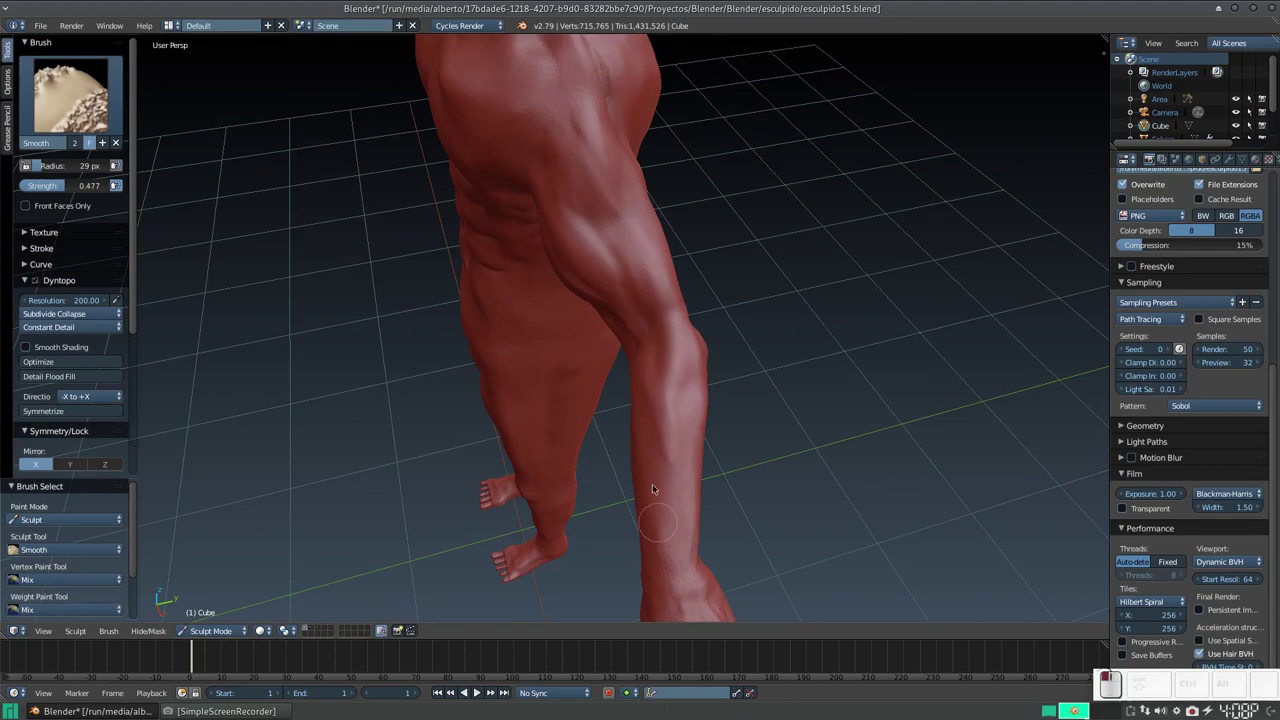
left_click(666, 425)
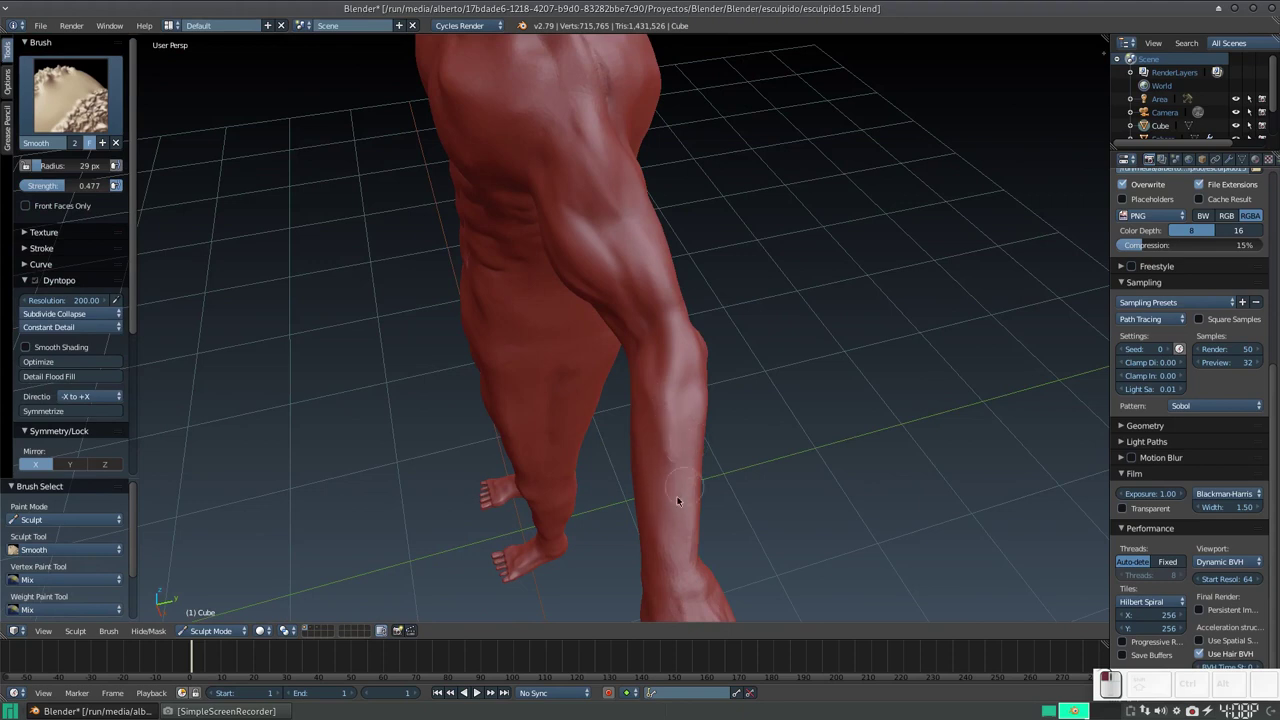
middle_click(679, 445)
middle_click(725, 392)
middle_click(707, 407)
left_click_drag(677, 432, 656, 352)
left_click_drag(584, 295, 597, 355)
left_click(620, 371)
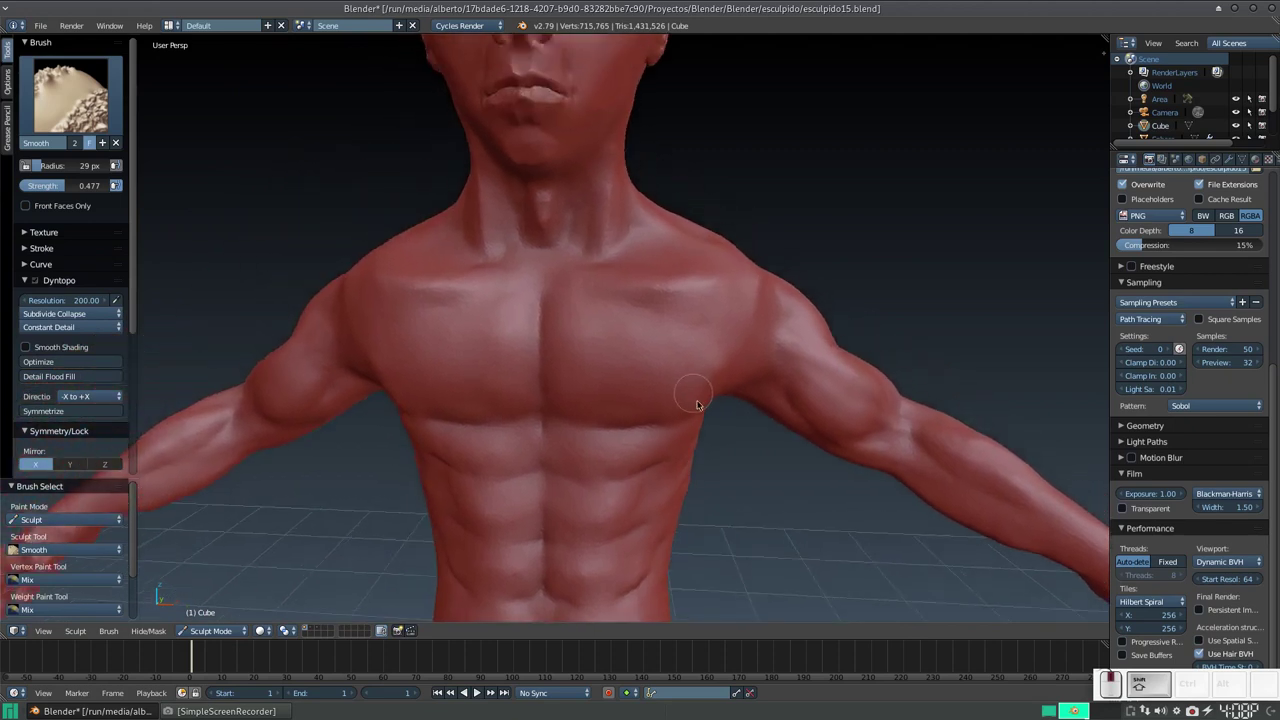
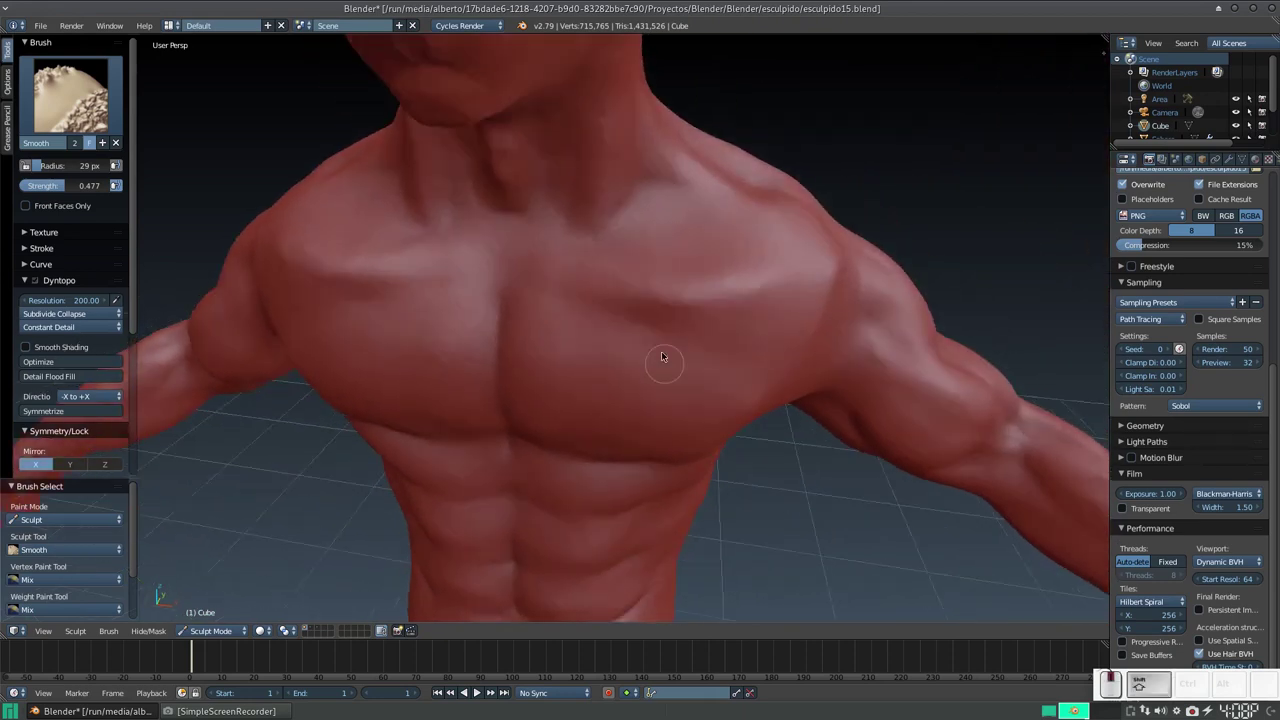
Orbit and zoom around the upper body, then move in close to face the chest and collarbones.
middle_click(690, 353)
key("KP_Subtract")
middle_click(678, 351)
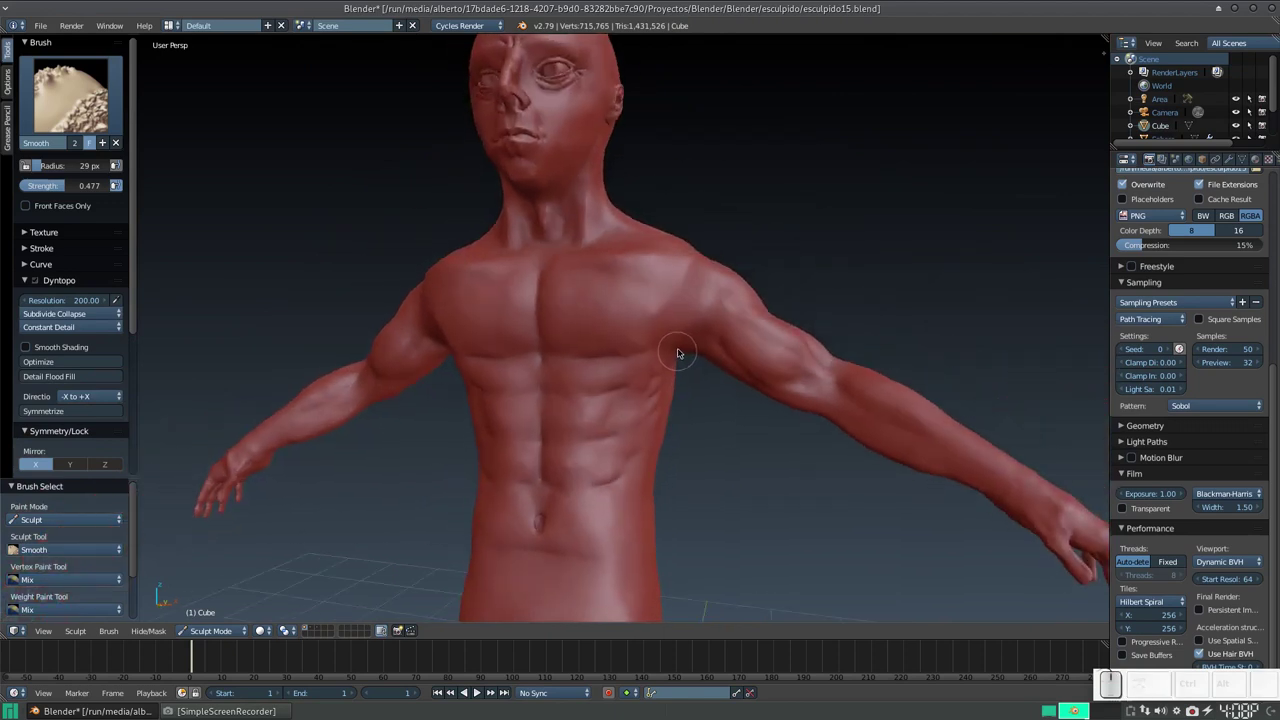
middle_click(683, 357)
middle_click(696, 366)
middle_click(661, 372)
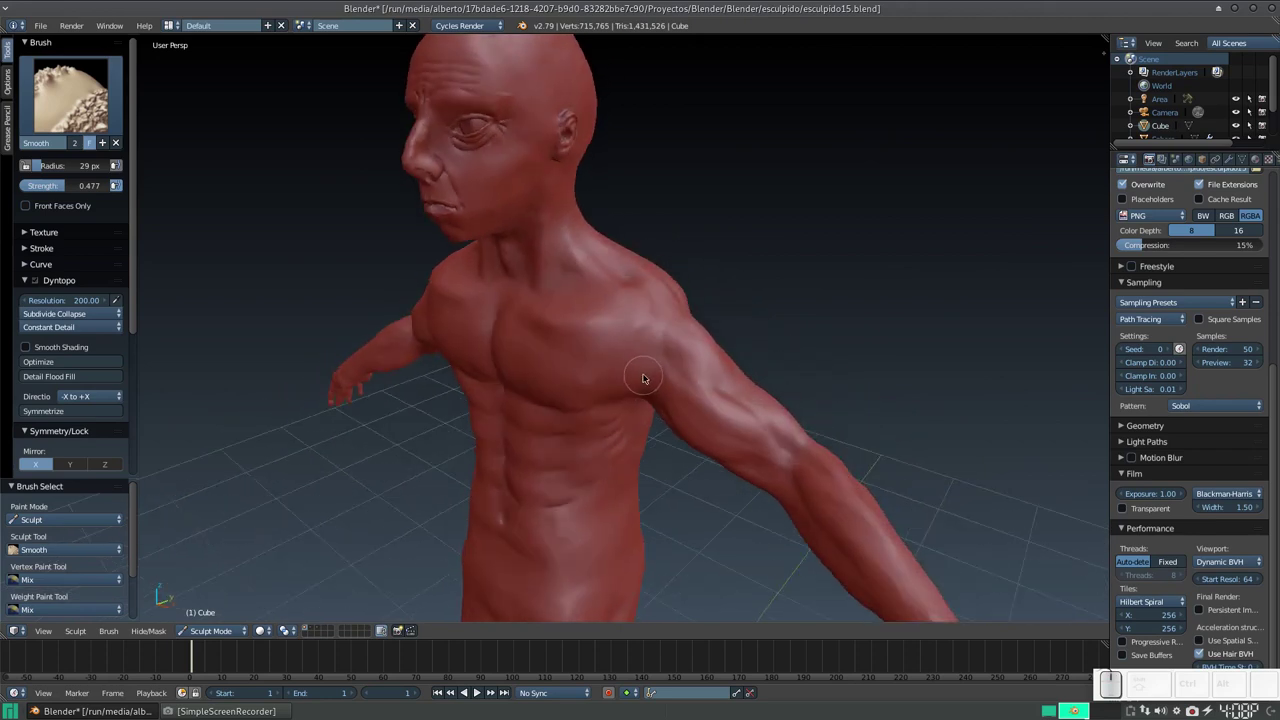
key("KP_Add")
left_click_drag(674, 323, 636, 343)
middle_click(655, 343)
middle_click(696, 307)
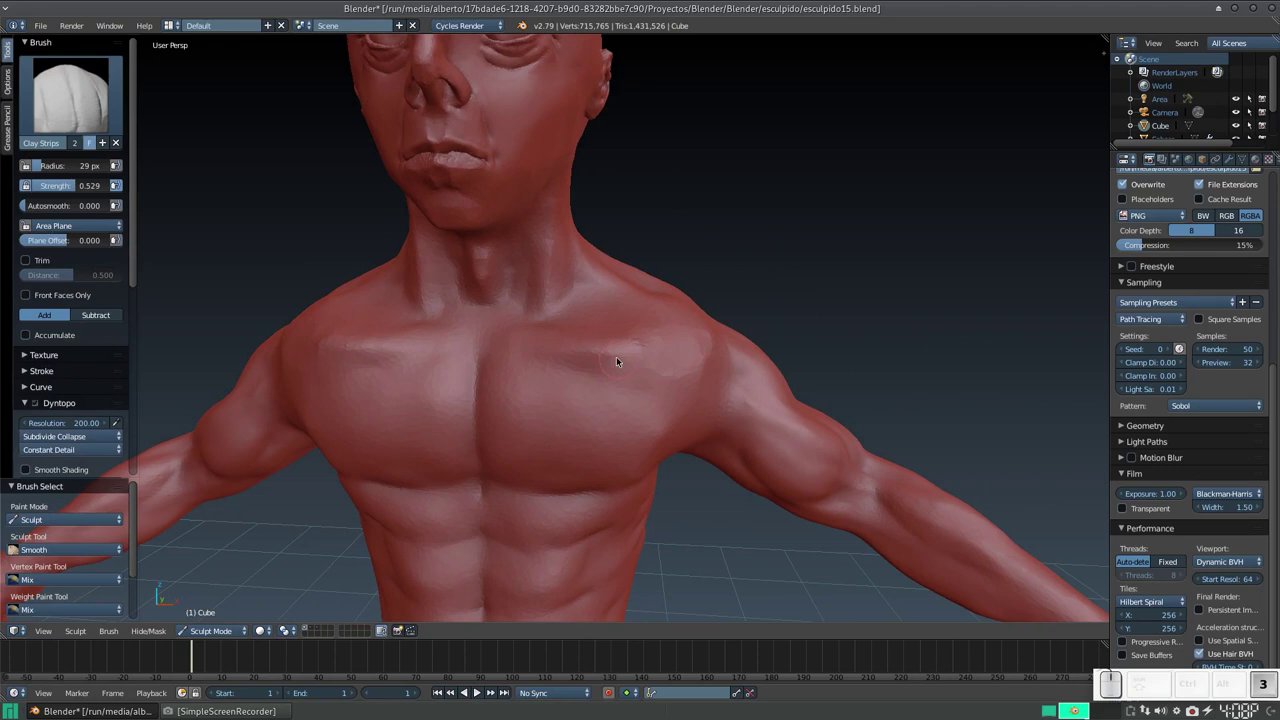
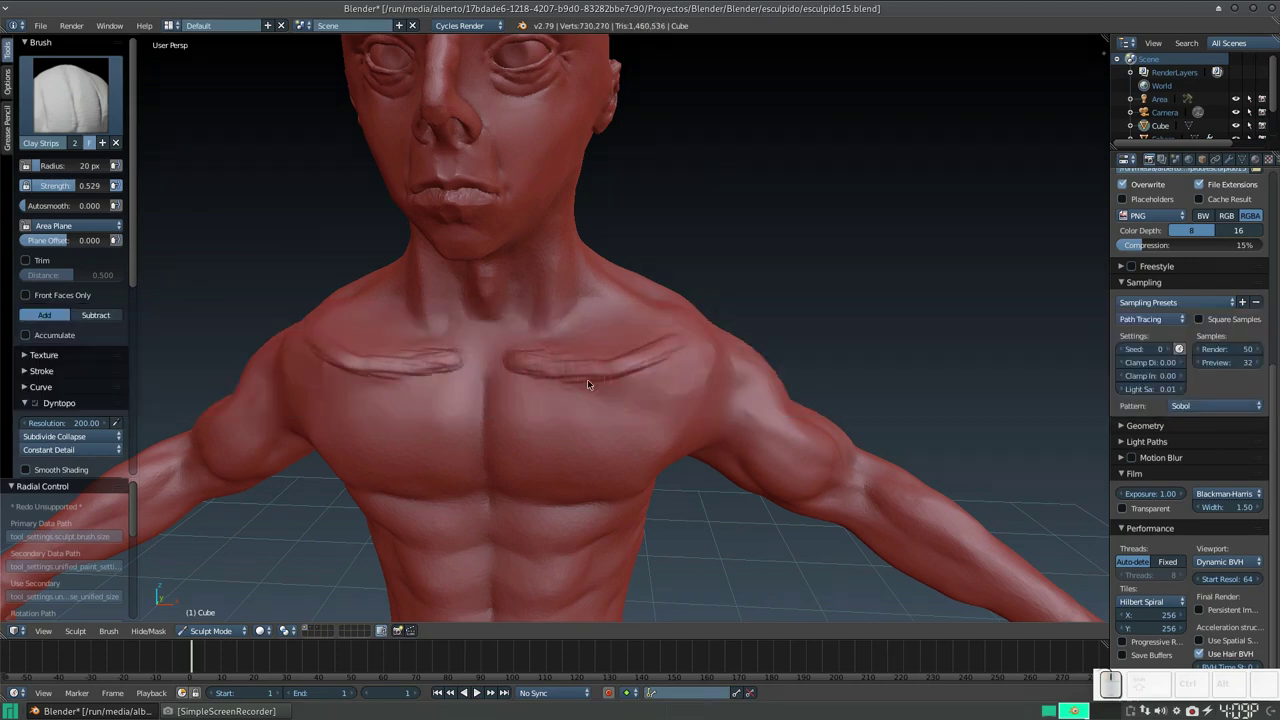
Shrink the brush radius to 20 px and frame the collarbone area.
key("s")
left_click_drag(523, 353, 604, 366)
middle_click(597, 370)
middle_click(618, 388)
Build a raised Clay Strips ridge for each collarbone beneath the neck.
left_click_drag(618, 361, 570, 395)
middle_click(570, 395)
left_click_drag(598, 376, 677, 349)
middle_click(663, 364)
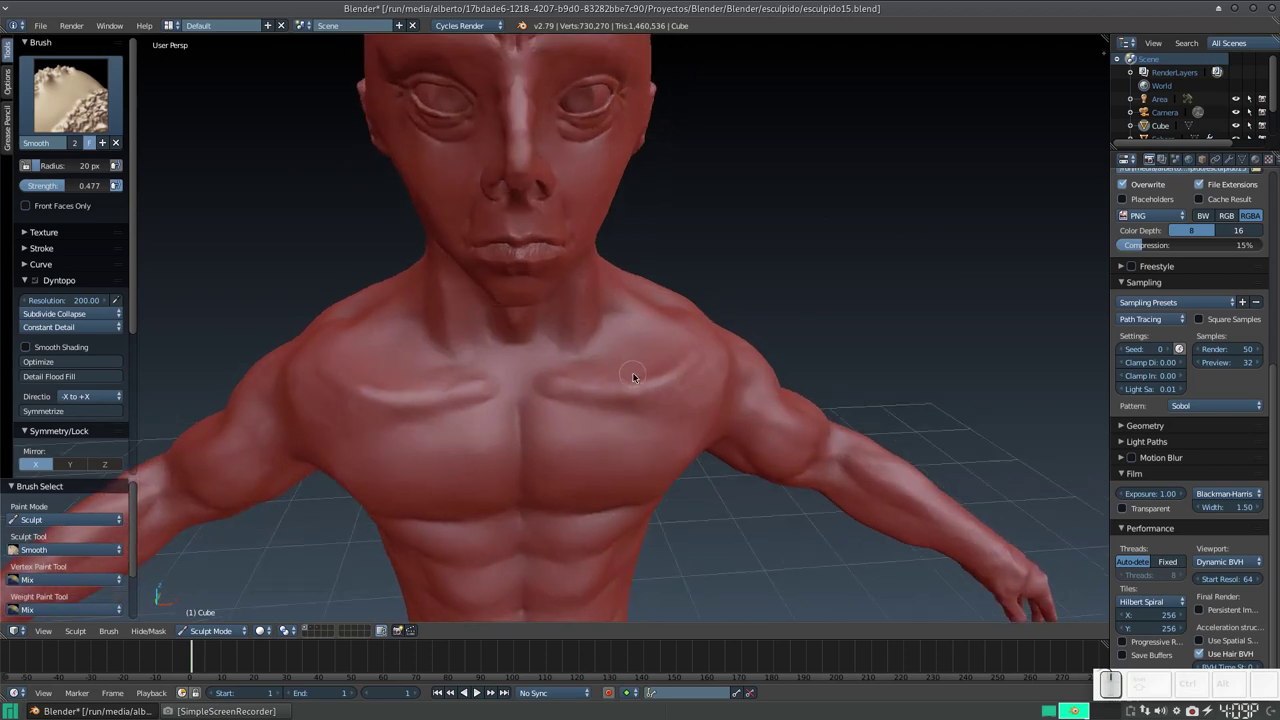
Smooth the collarbone ridges into the chest and soften the shoulder around them.
middle_click(642, 370)
left_click_drag(664, 326, 681, 387)
left_click_drag(682, 386, 651, 393)
middle_click(651, 393)
left_click_drag(588, 365, 597, 389)
middle_click(608, 389)
left_click(637, 390)
left_click(659, 363)
Smooth the shoulder surface and where the side of the neck meets the shoulder.
middle_click(678, 346)
left_click(645, 346)
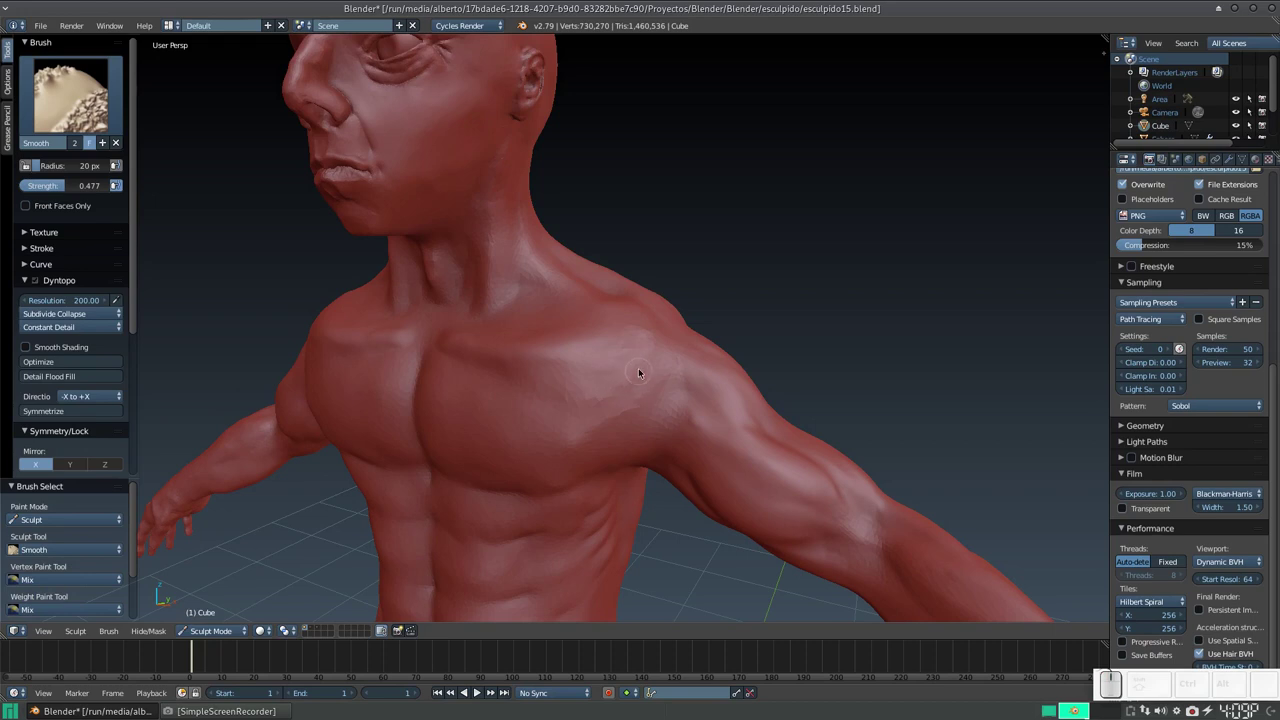
left_click_drag(619, 385, 567, 414)
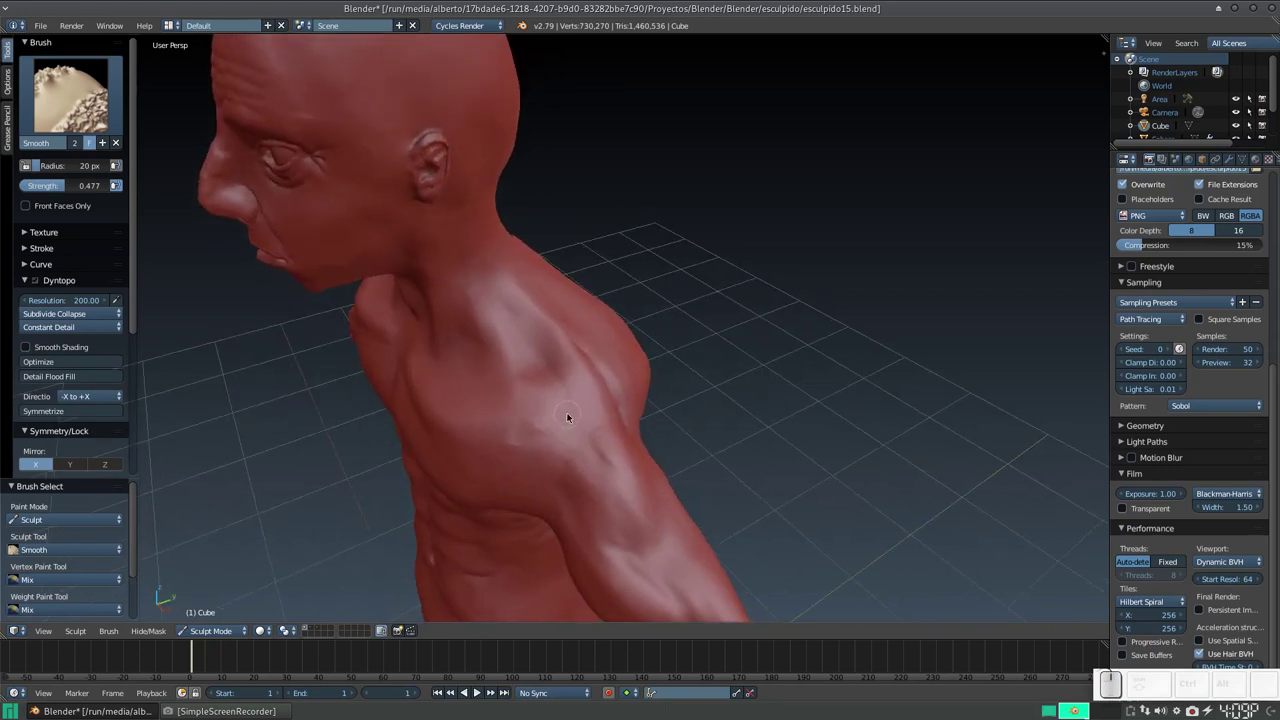
middle_click(566, 419)
left_click_drag(561, 406, 513, 411)
Smooth the chest-to-shoulder transition and return to a front view of the whole figure.
middle_click(513, 411)
middle_click(592, 367)
left_click_drag(640, 362, 700, 348)
middle_click(655, 319)
left_click(612, 352)
middle_click(629, 352)
middle_click(666, 293)
key("shift+KP_Subtract")
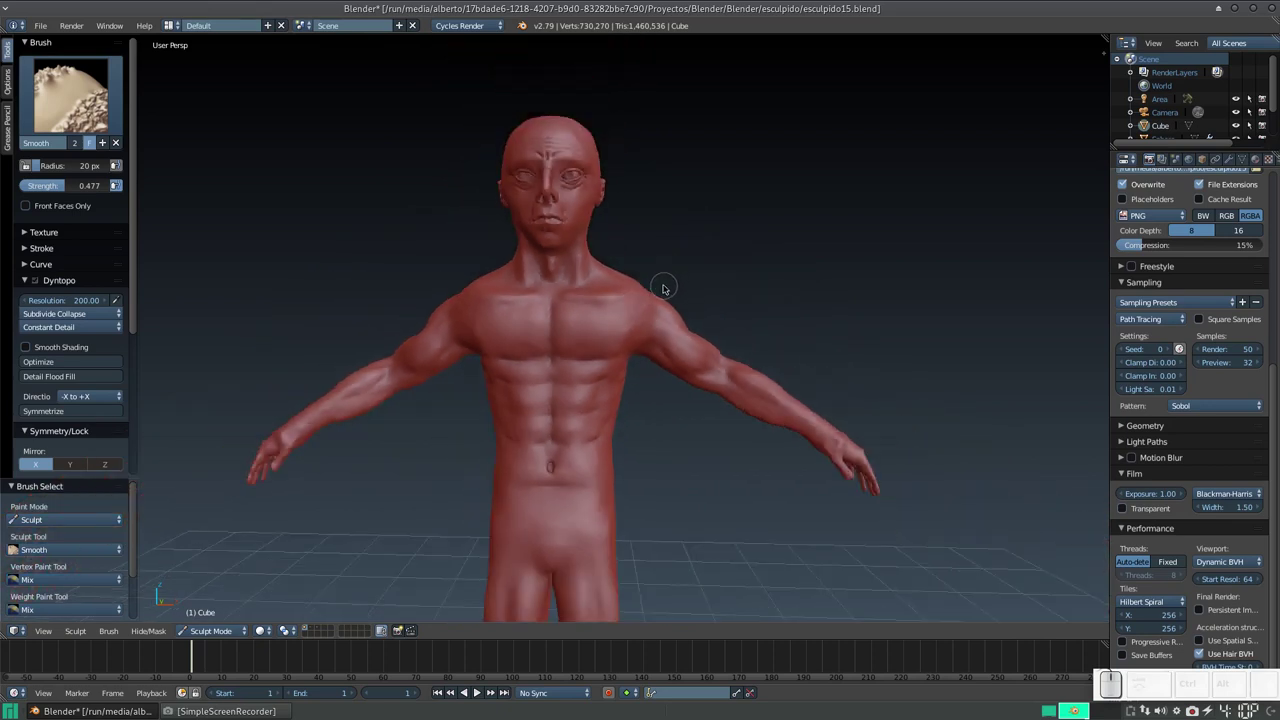
left_click_drag(664, 299, 662, 287)
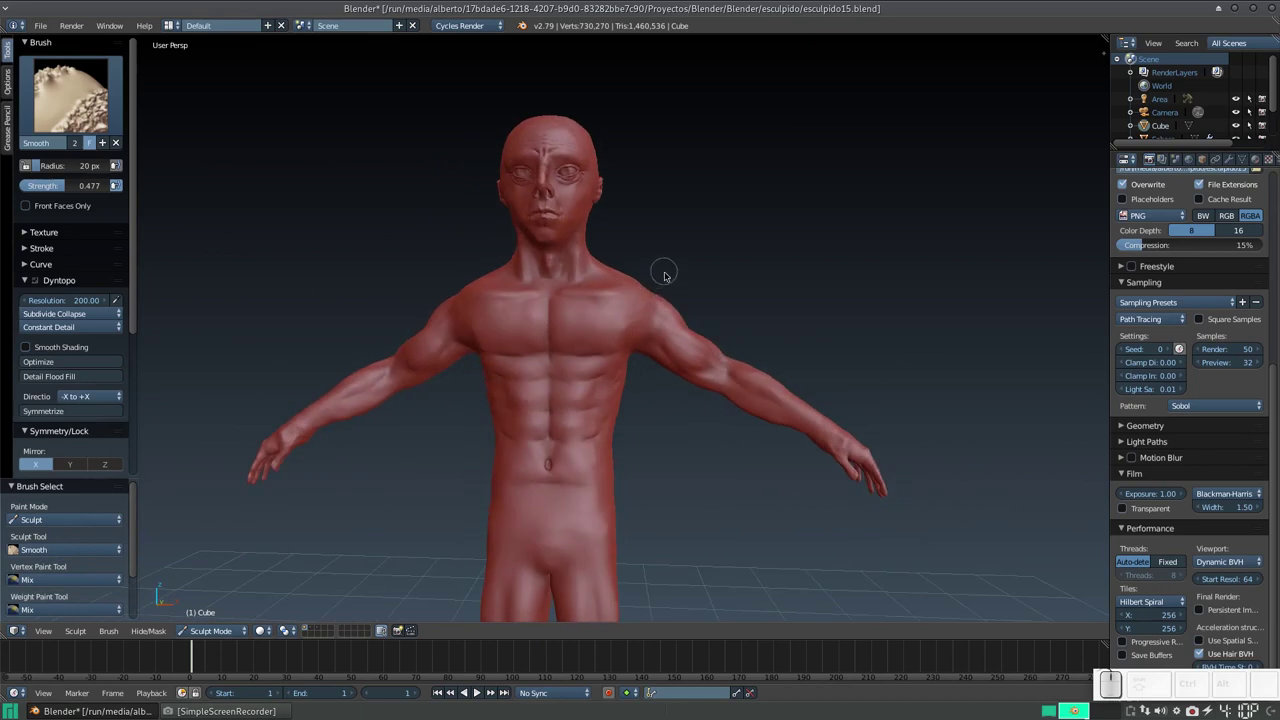